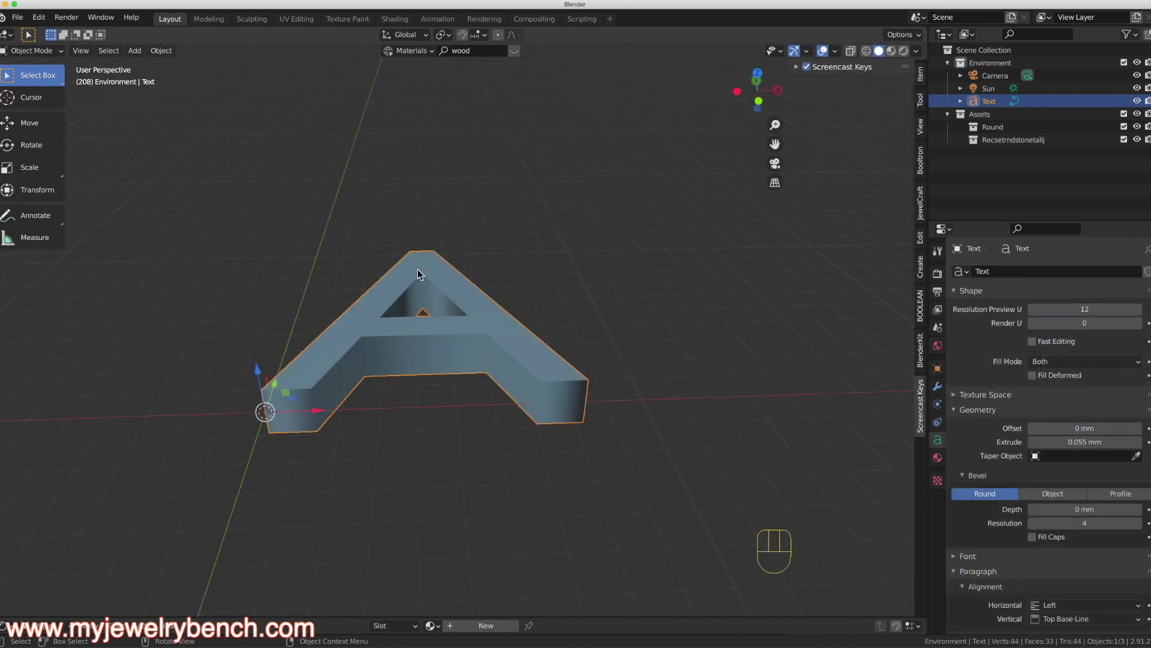
Step: Set the letter's Bevel Depth to 0.021 mm for softly rounded edges
click(942, 447)
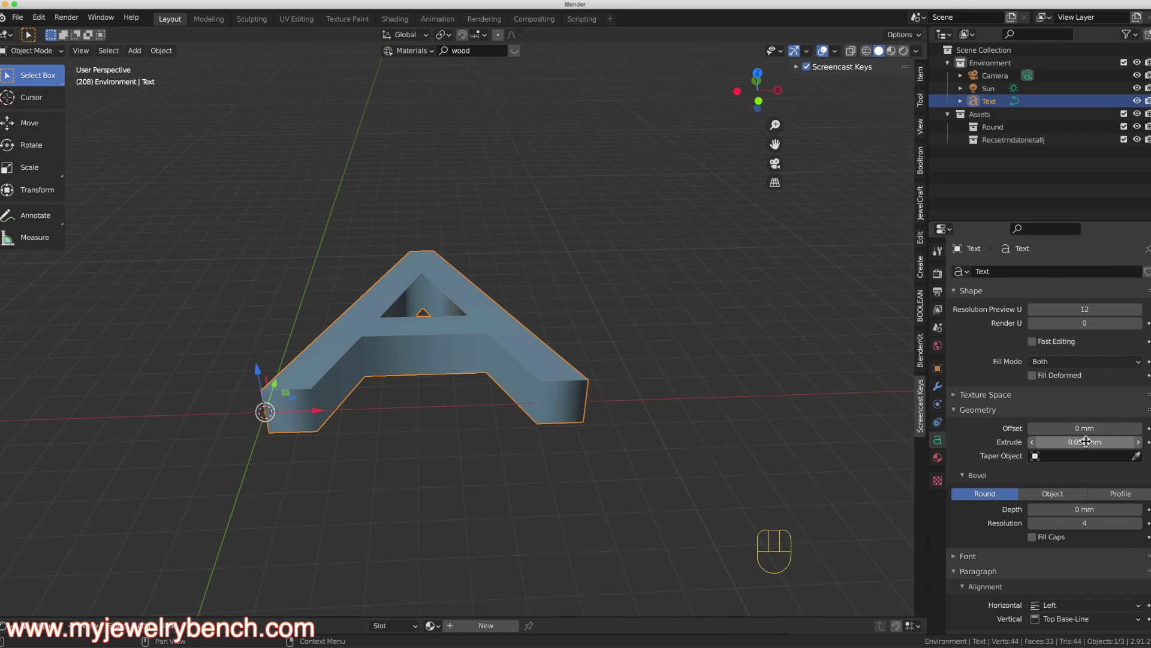
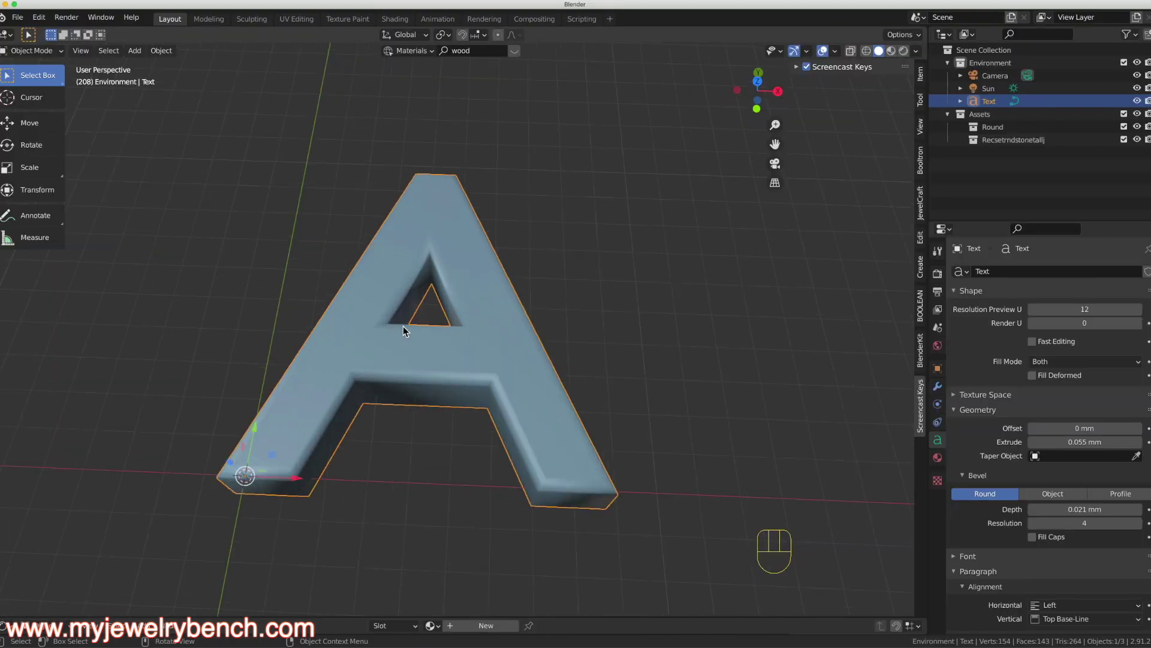
drag(424, 329, 449, 283)
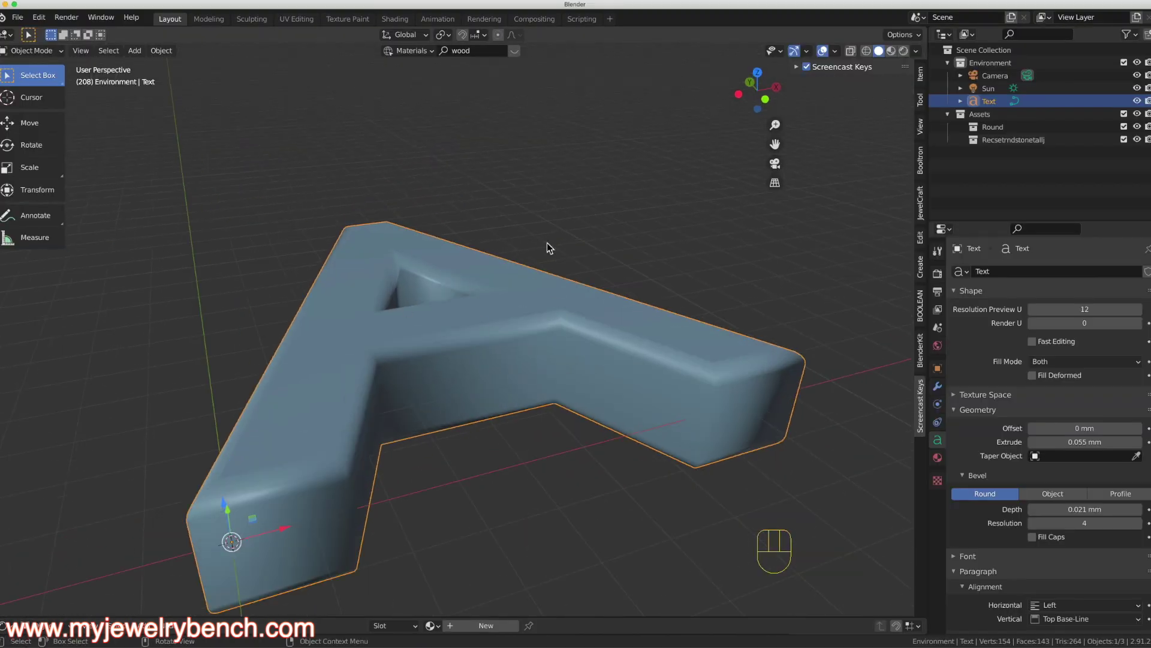
Step: Convert the beveled letter A from text to a mesh
click(321, 307)
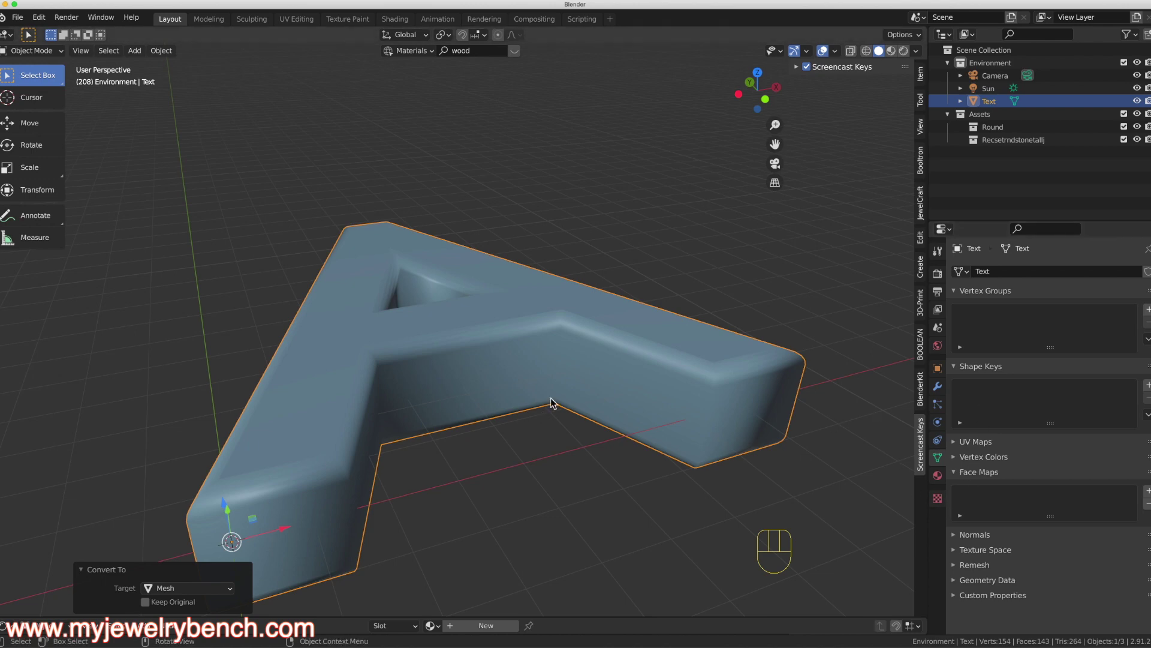
drag(581, 380, 525, 415)
middle_click(391, 370)
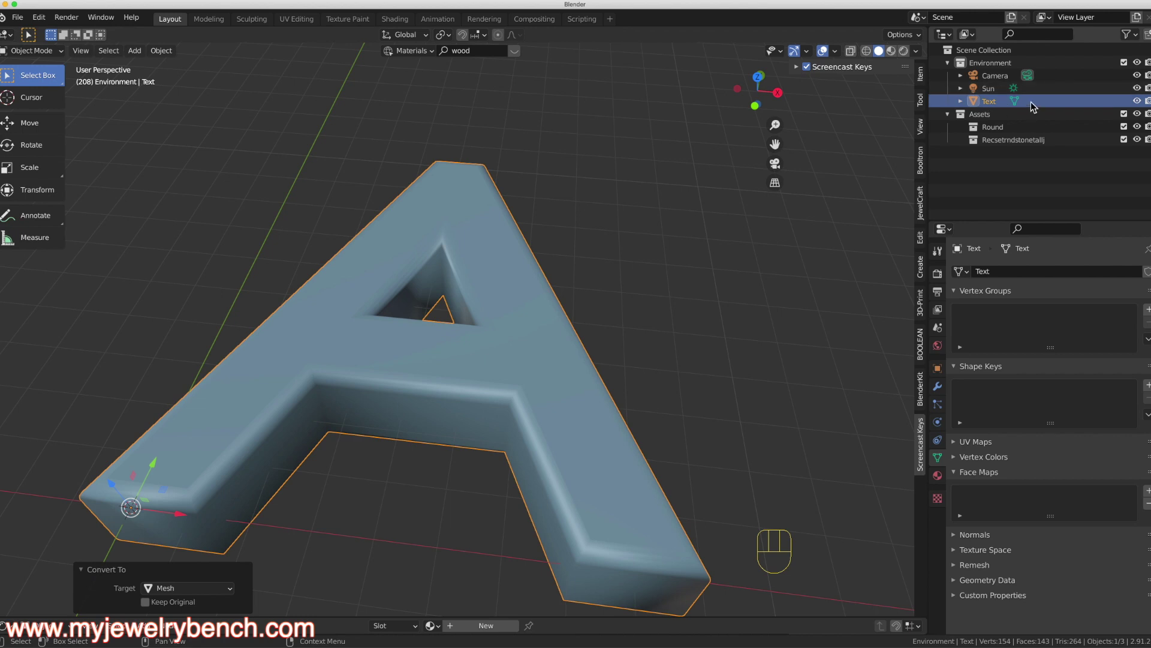
Step: Move the letter out of the Environment collection and collapse Environment and Assets in the Outliner
drag(993, 105, 973, 58)
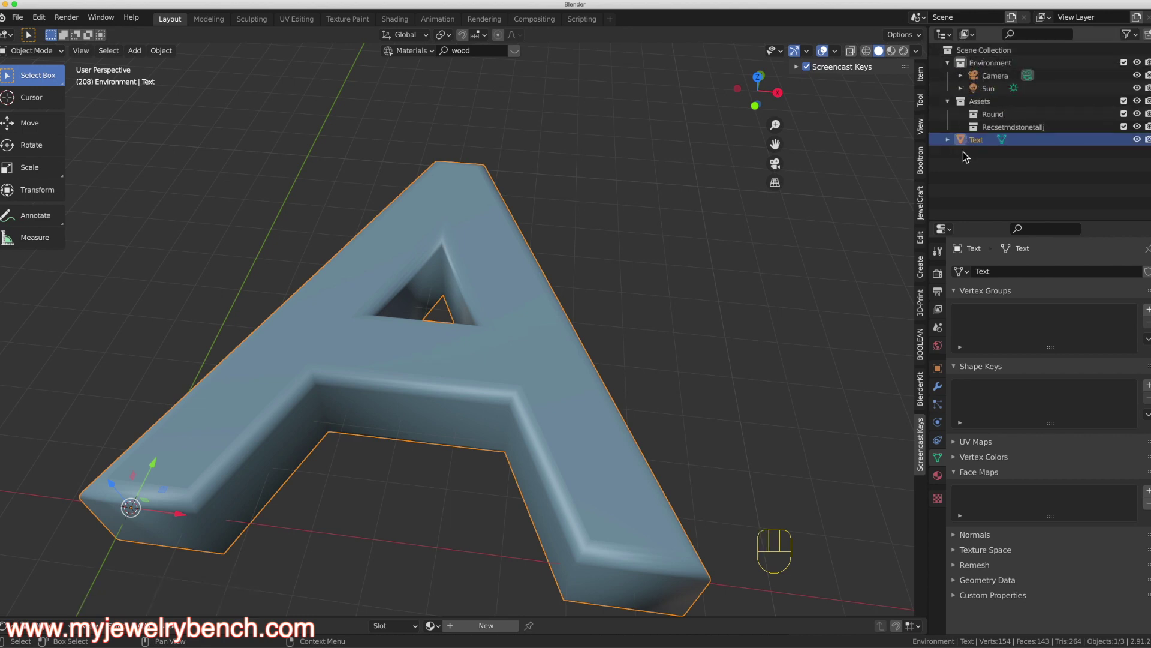
click(952, 106)
click(953, 70)
drag(343, 285, 355, 279)
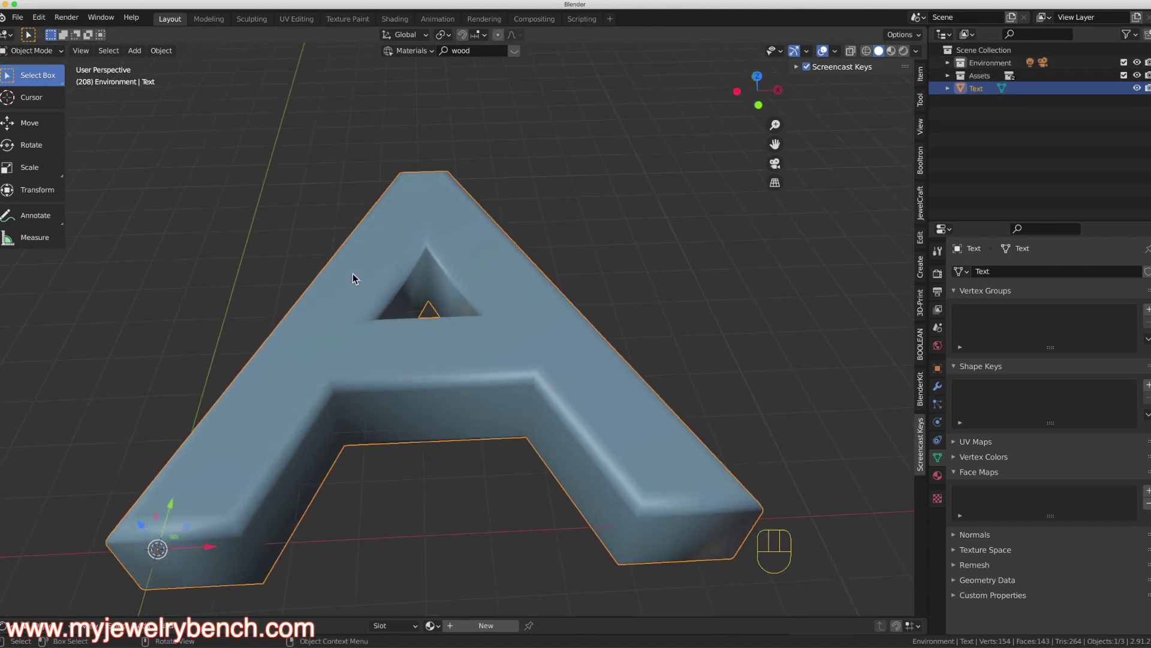
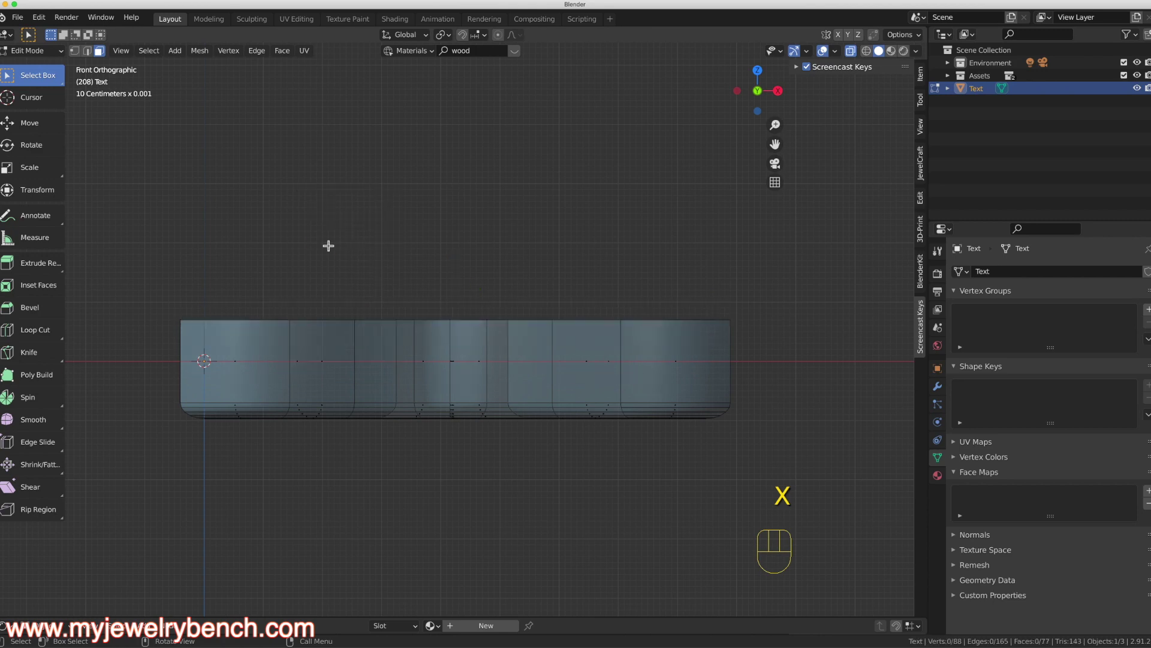
Step: Orbit to inspect the letter's open top and hollow interior
middle_click(361, 224)
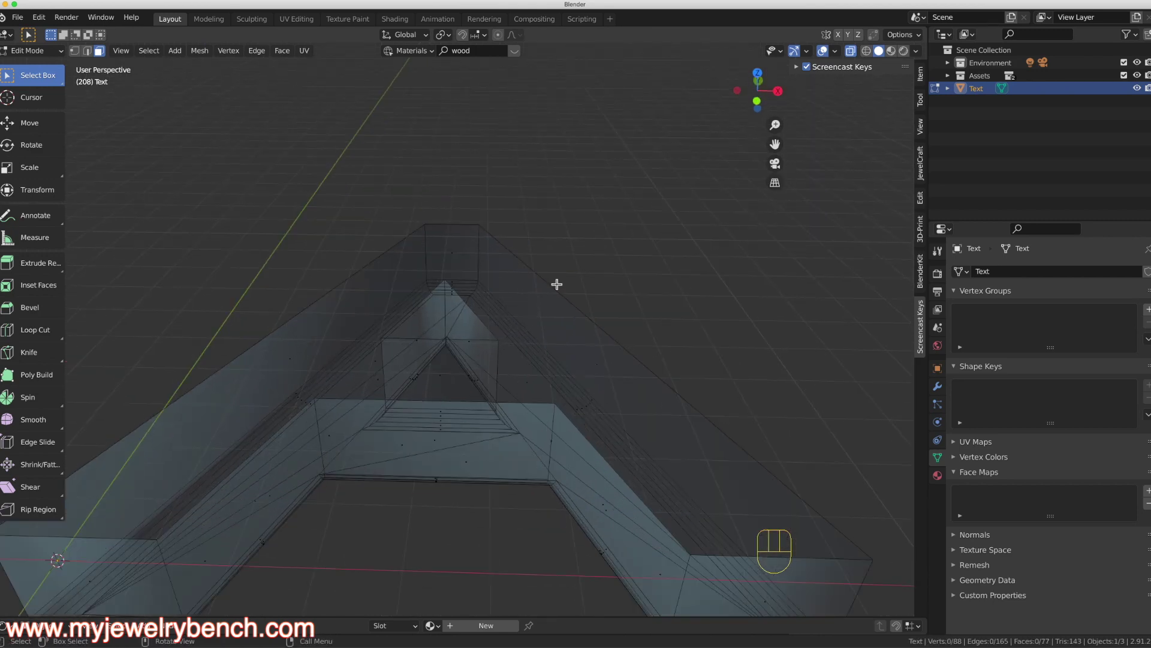
click(856, 54)
middle_click(382, 335)
drag(385, 337, 412, 322)
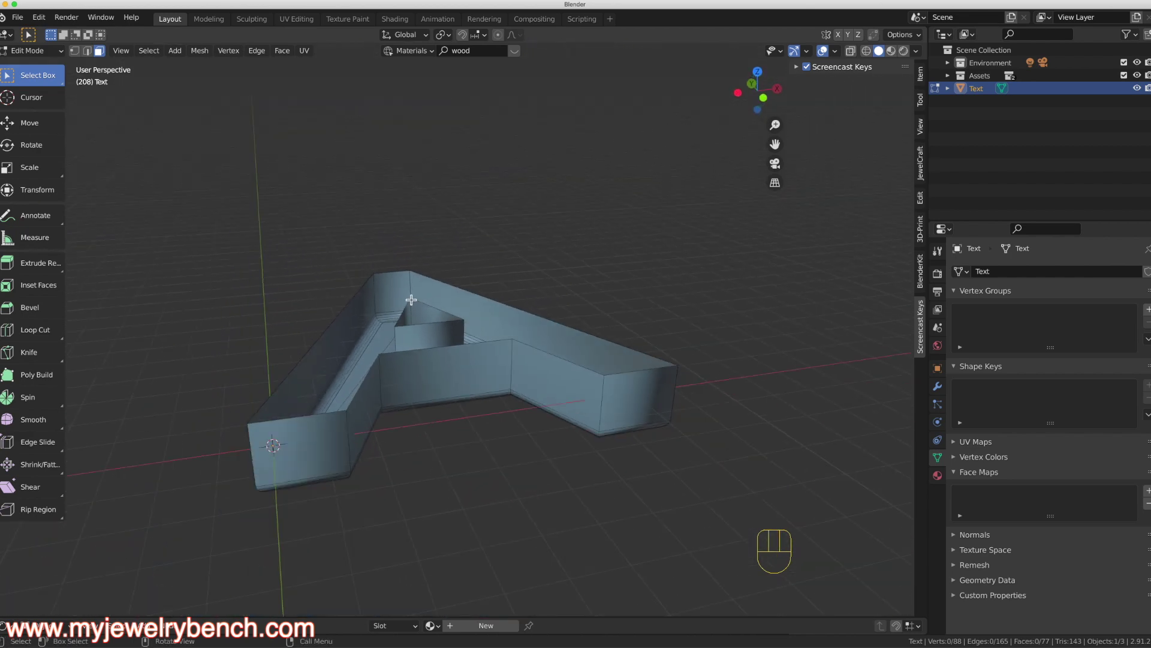
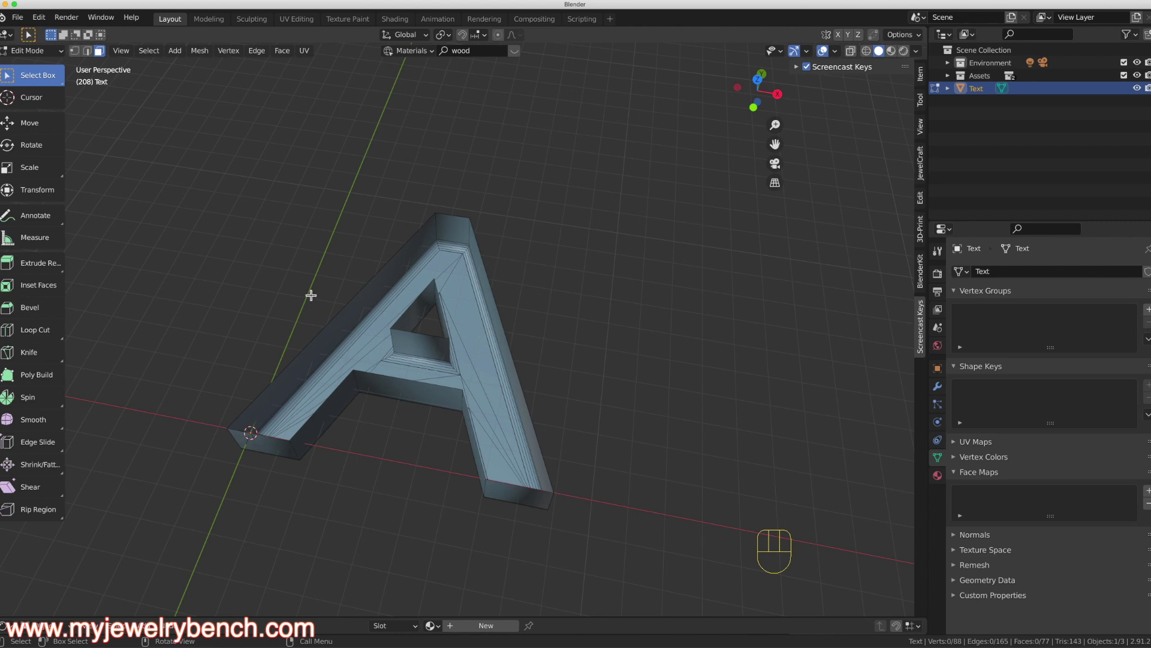
drag(265, 338, 326, 307)
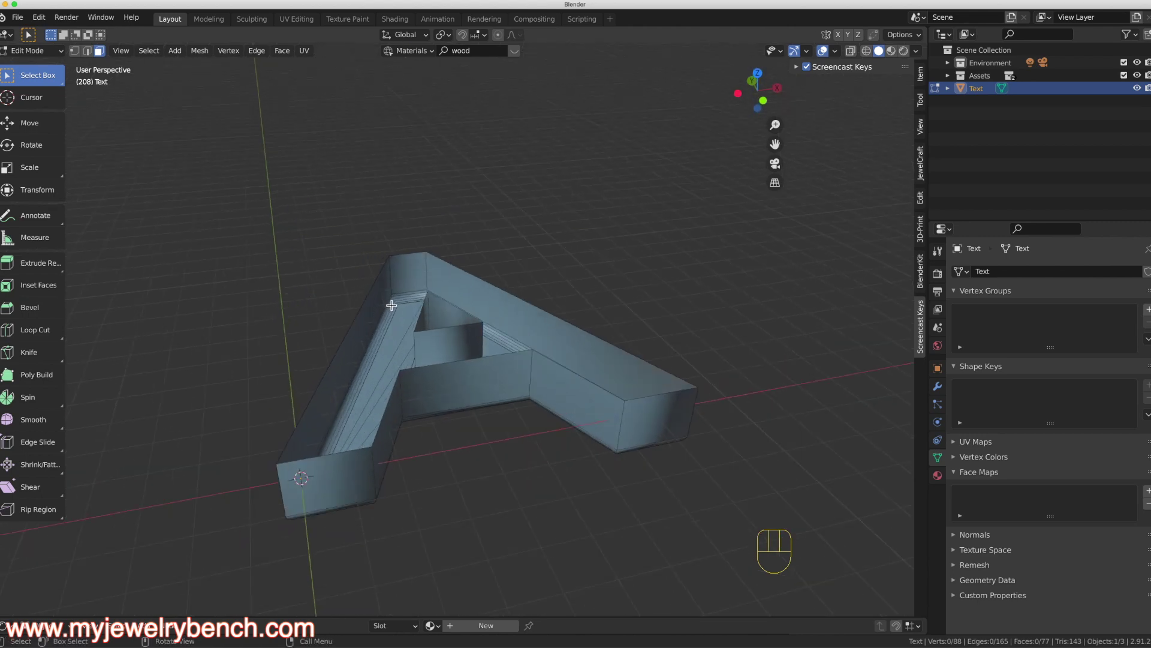
middle_click(406, 303)
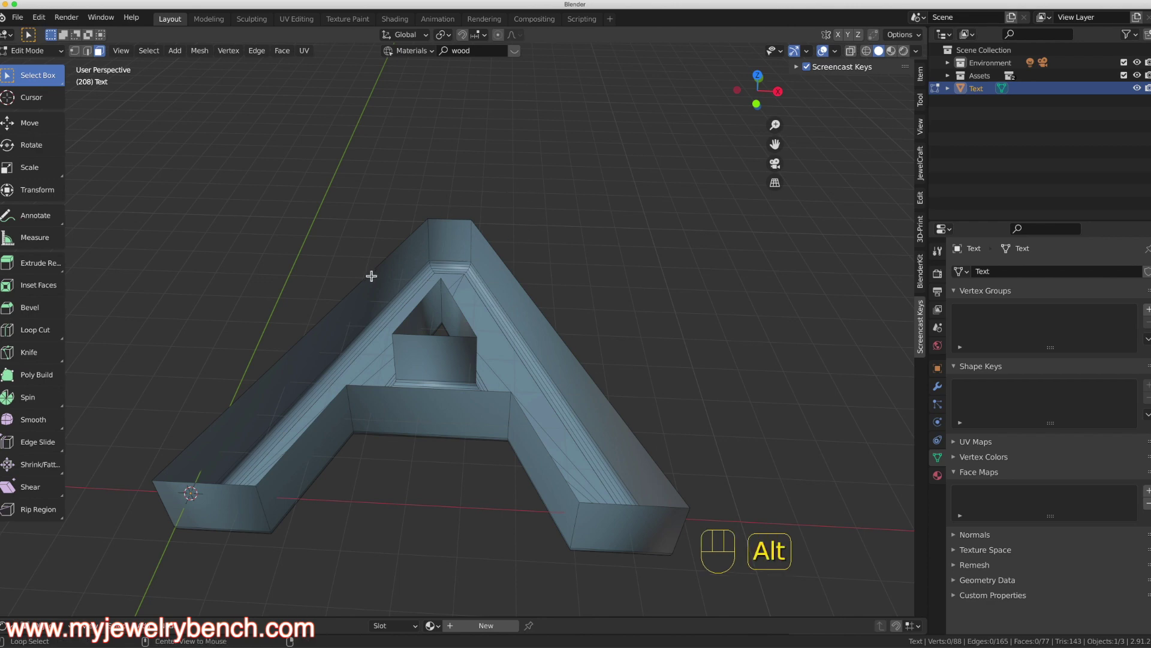
Step: Switch to Edge select and loop-select the top rim edges of the letter
click(371, 271)
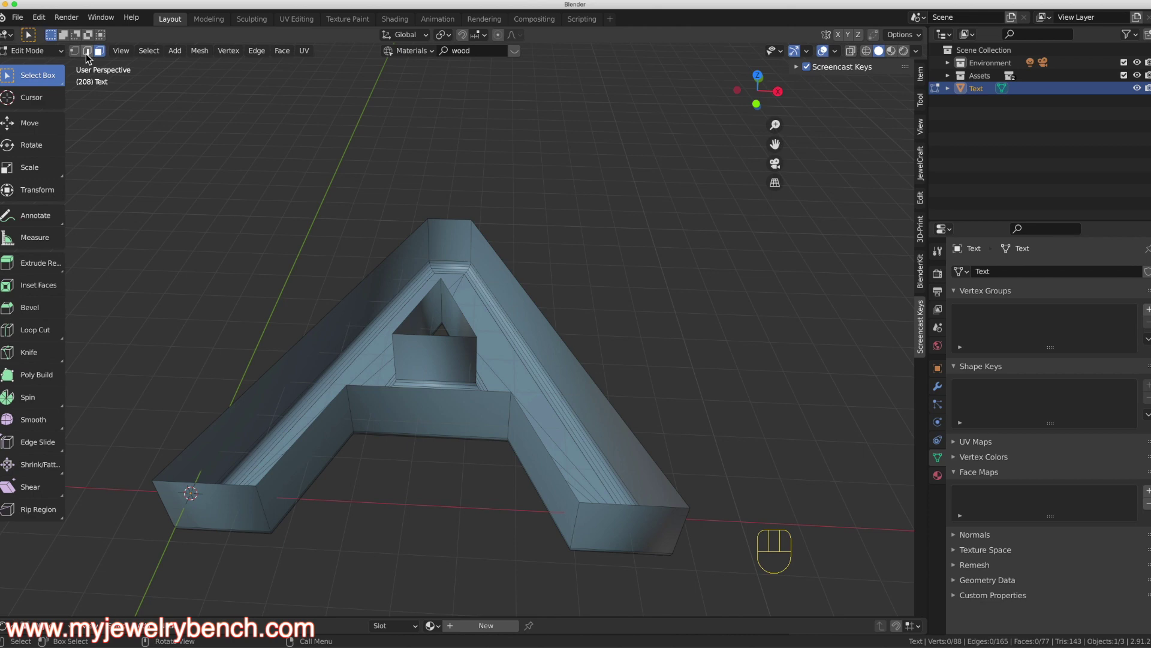
click(94, 54)
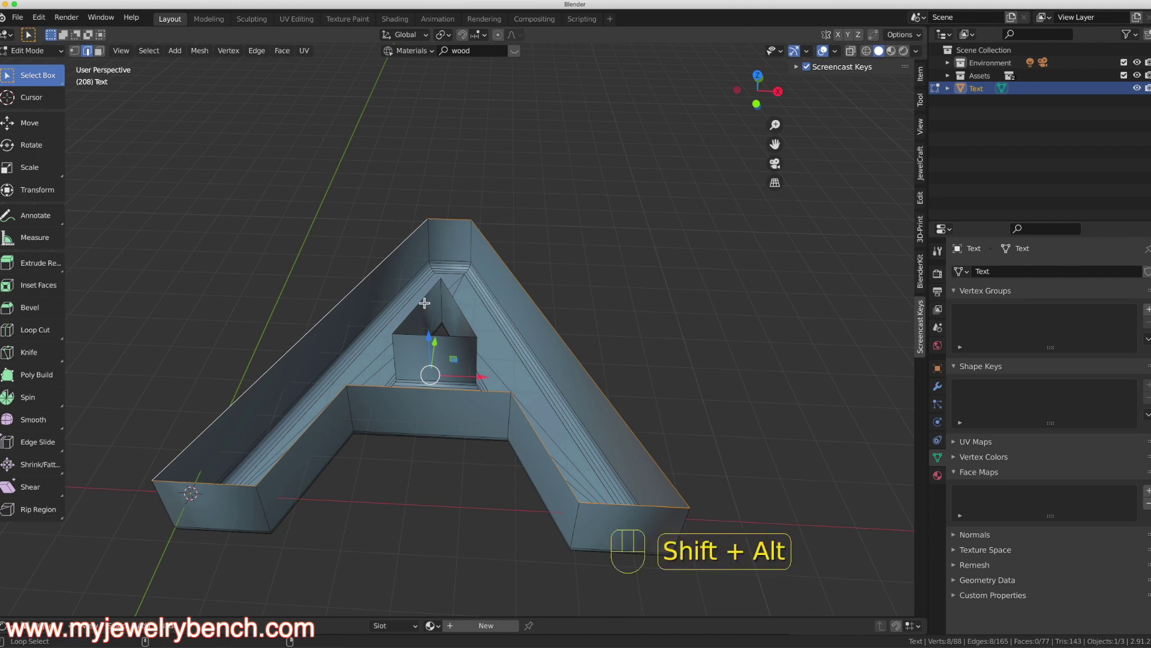
middle_click(448, 305)
Step: Bridge the rim edge loops to cap the letter's top, checking the result from several angles
drag(403, 359, 352, 370)
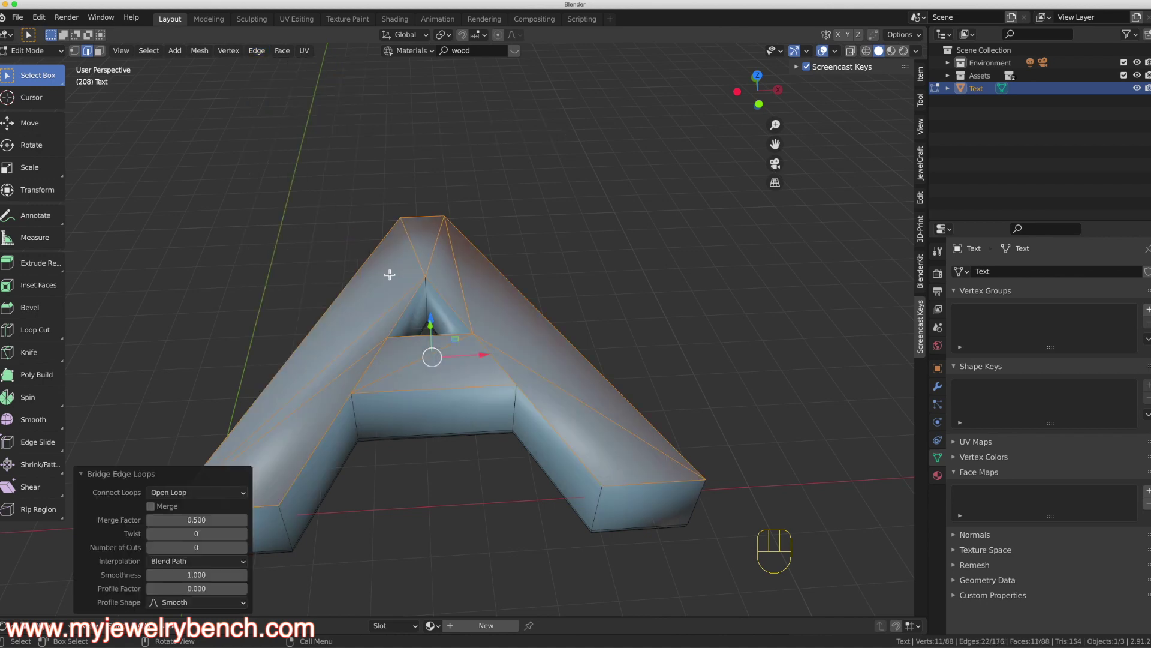
drag(393, 271, 346, 337)
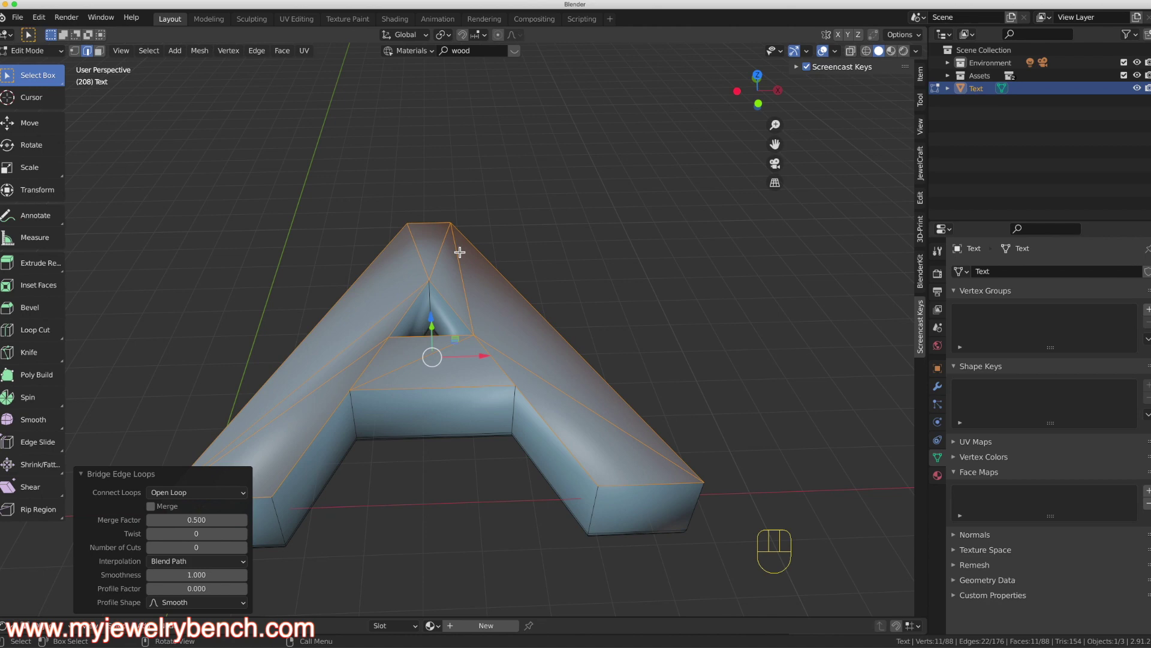
drag(479, 280, 473, 305)
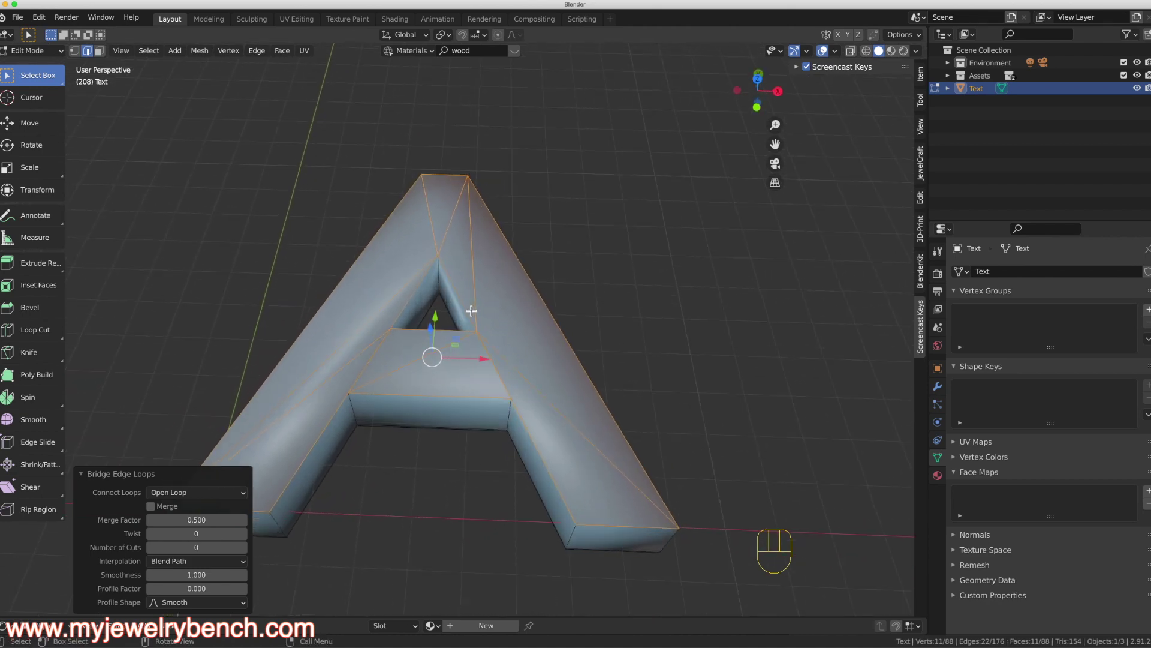
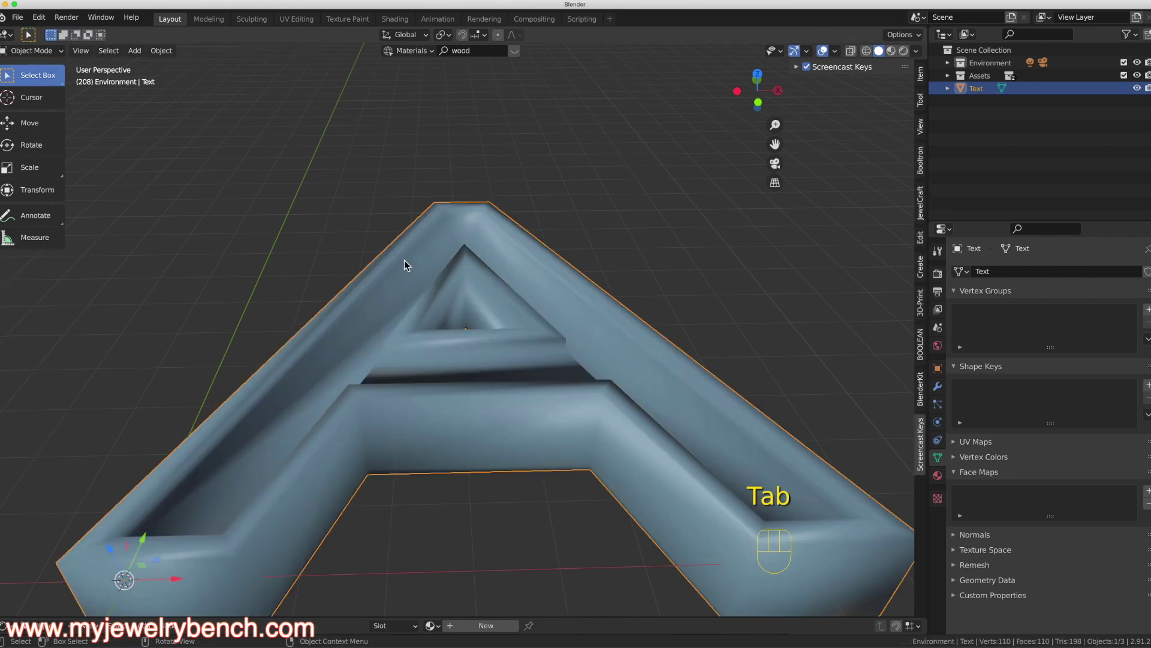
drag(405, 264, 348, 281)
drag(446, 327, 541, 305)
drag(569, 338, 457, 394)
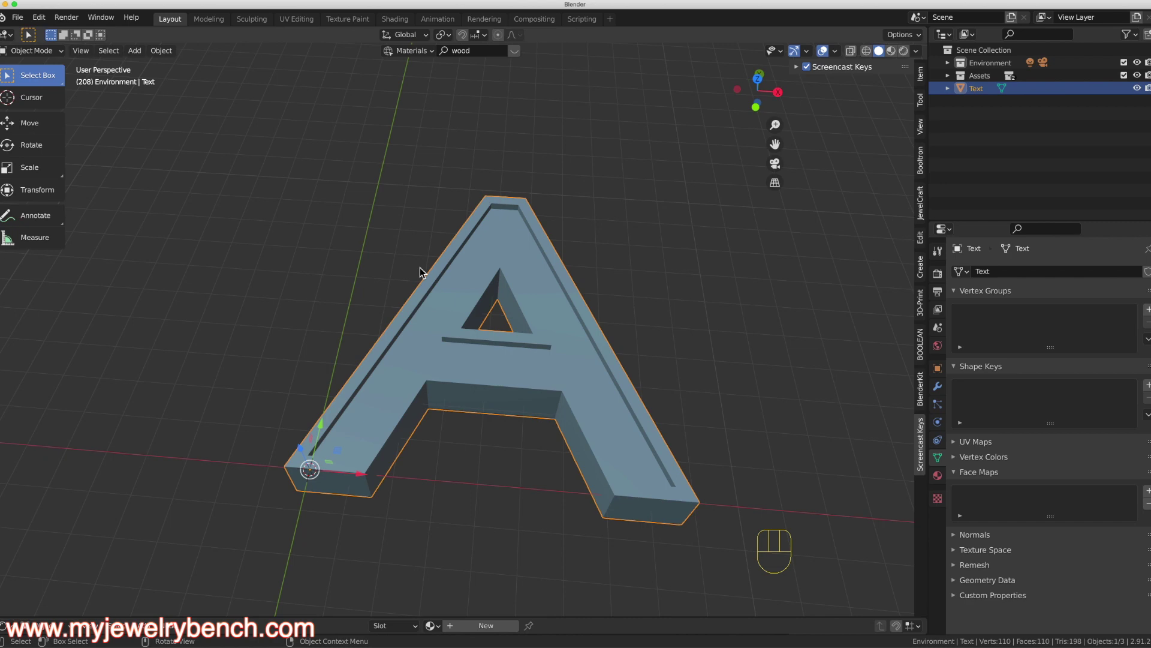
drag(549, 372, 618, 338)
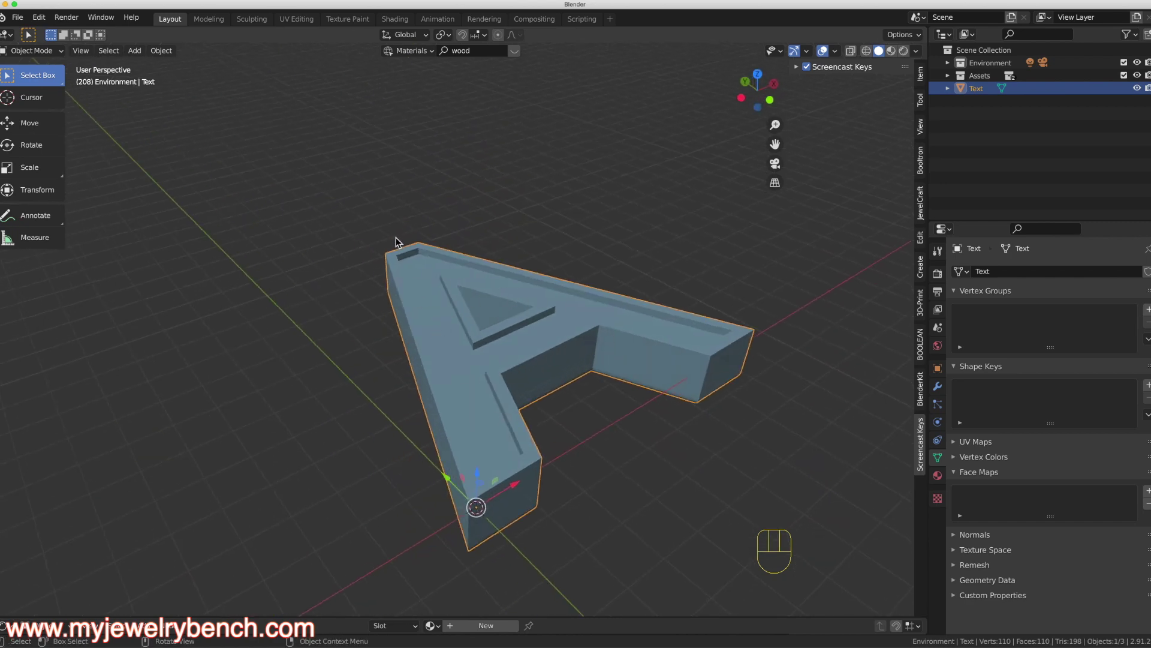
Step: Extrude the letter's top surface outward and settle its raised height
drag(404, 317, 400, 313)
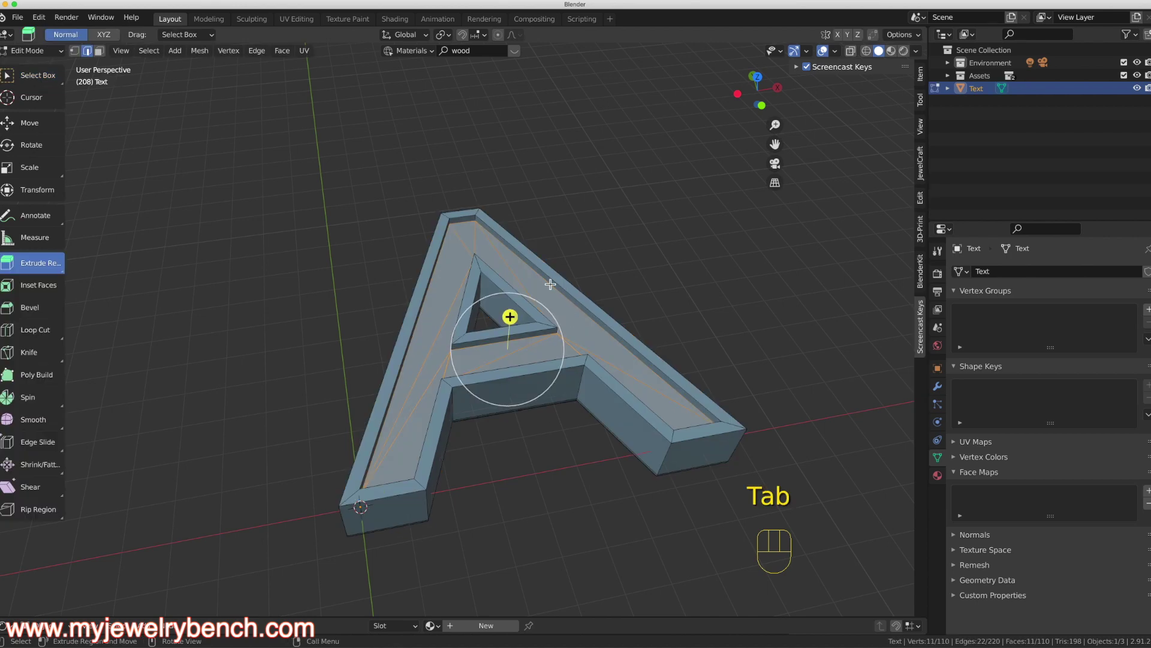
drag(457, 285, 421, 355)
drag(527, 289, 513, 288)
drag(420, 373, 461, 313)
drag(460, 373, 487, 392)
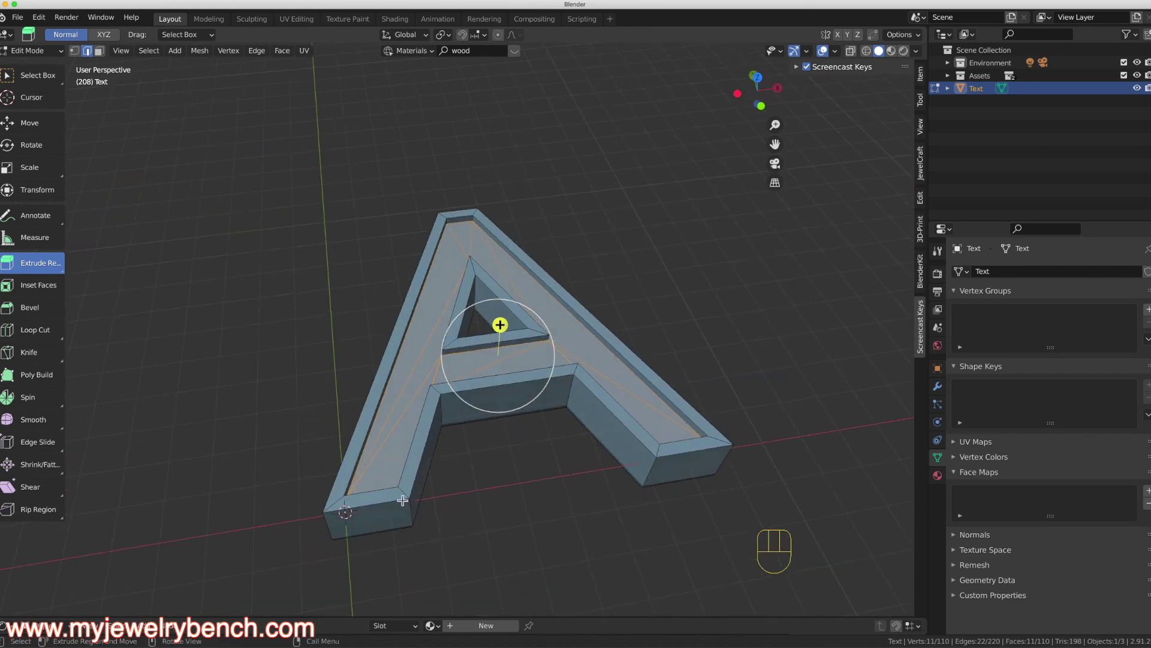
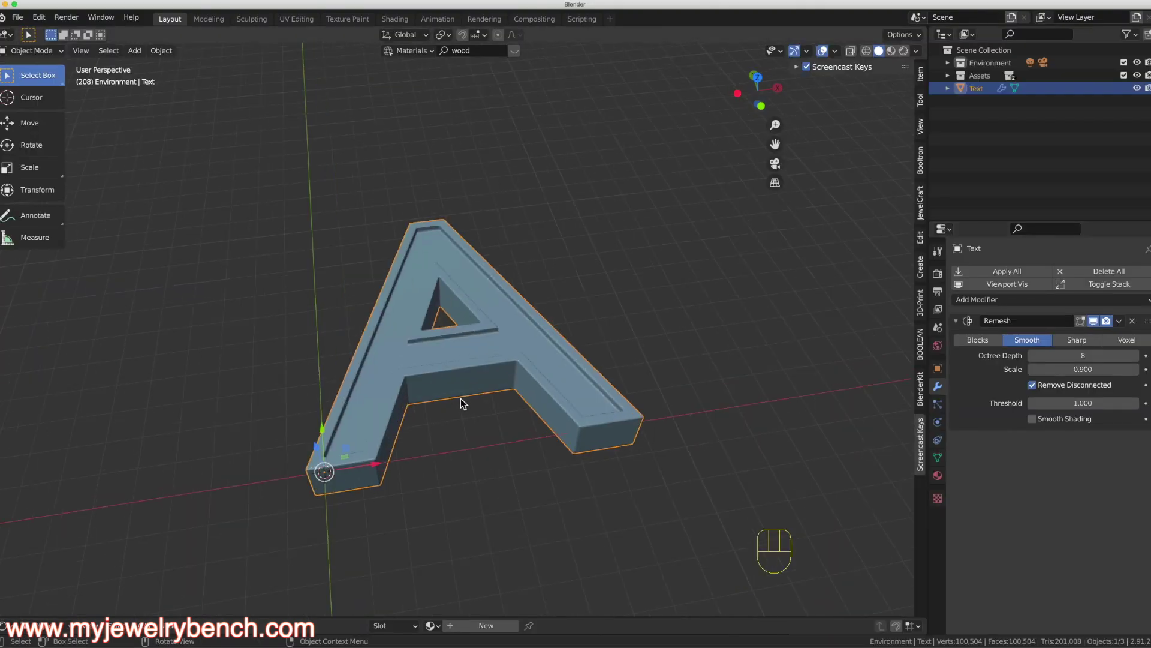
Step: Apply the Remesh modifier to make the smooth remesh permanent
drag(575, 322, 566, 315)
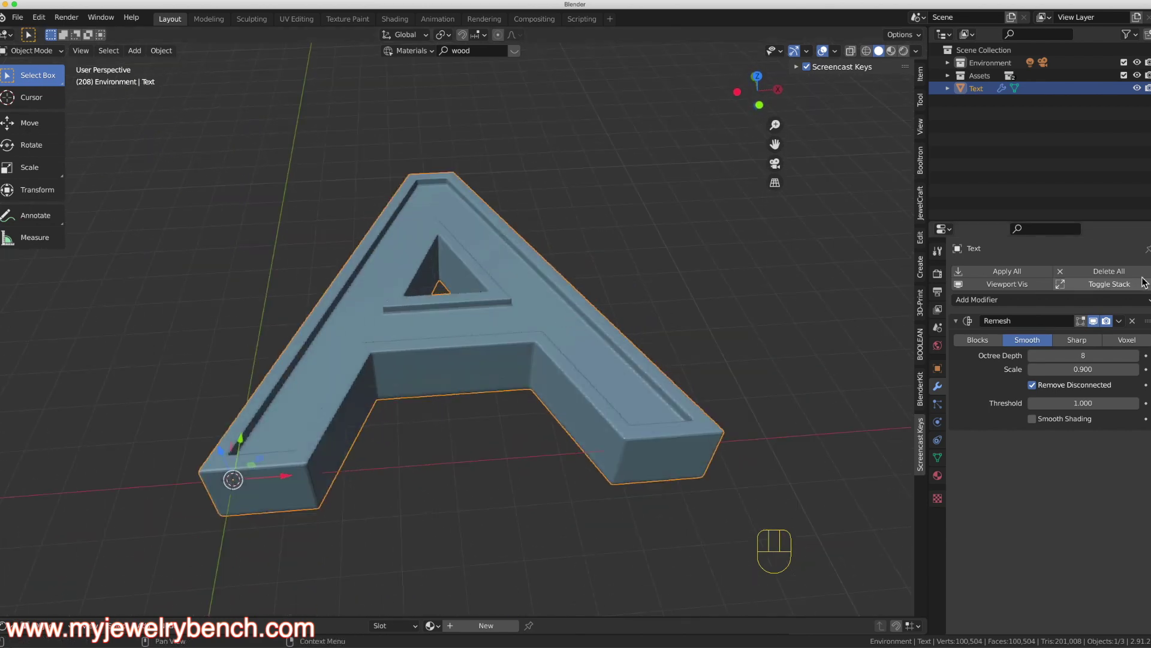
click(1013, 275)
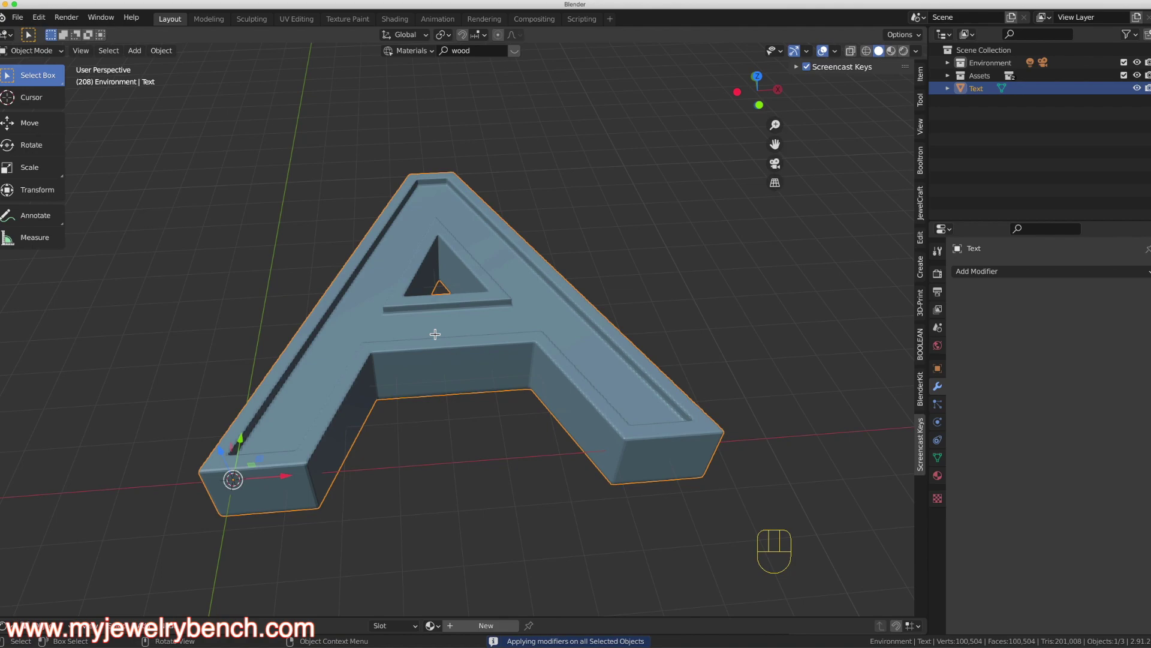
Step: Orbit around the letter to inspect the raised inset border from all sides
middle_click(452, 268)
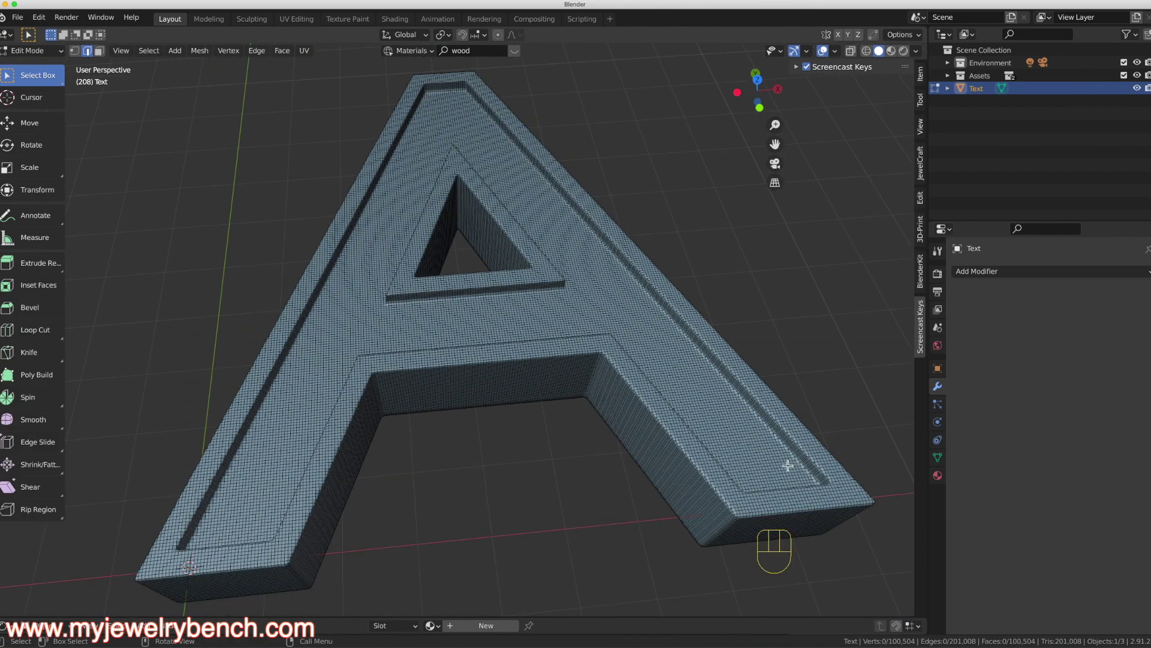
drag(258, 485, 281, 436)
middle_click(395, 293)
drag(472, 317, 448, 337)
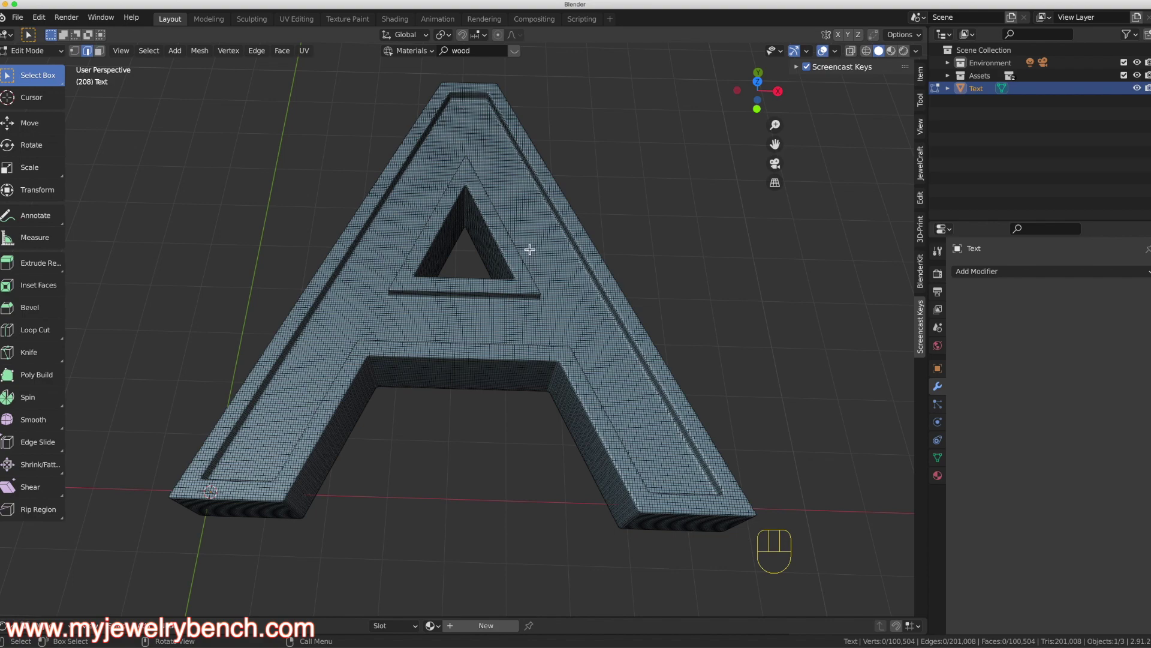
drag(473, 310, 451, 274)
drag(404, 281, 407, 273)
drag(407, 271, 421, 287)
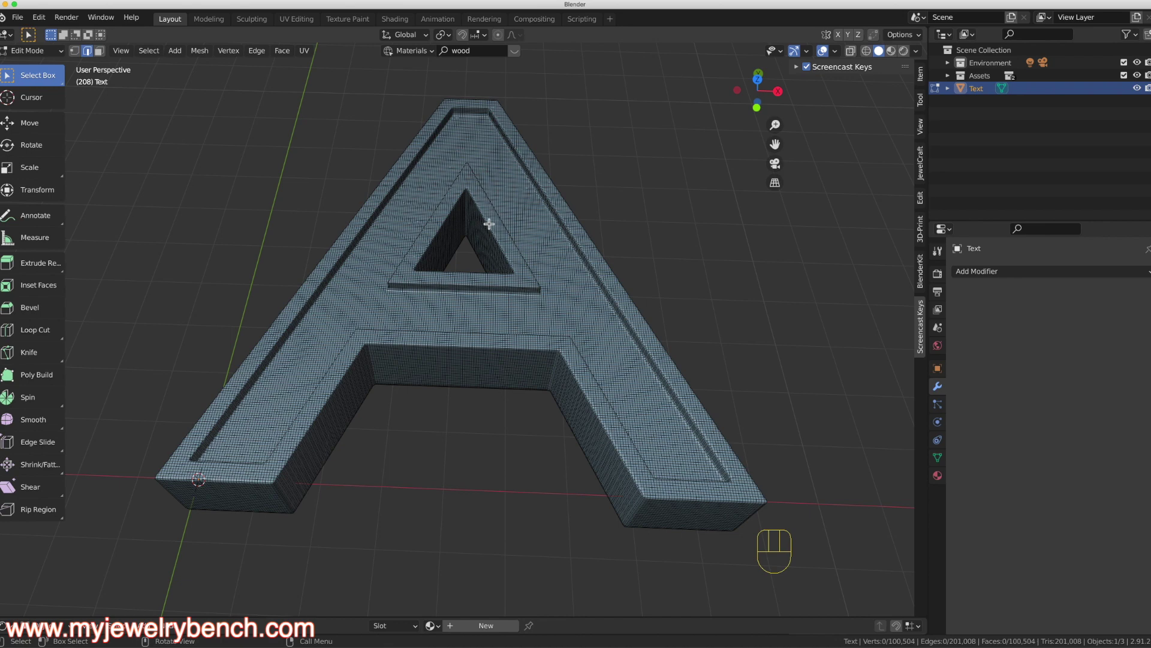
drag(448, 320, 444, 270)
drag(436, 268, 614, 275)
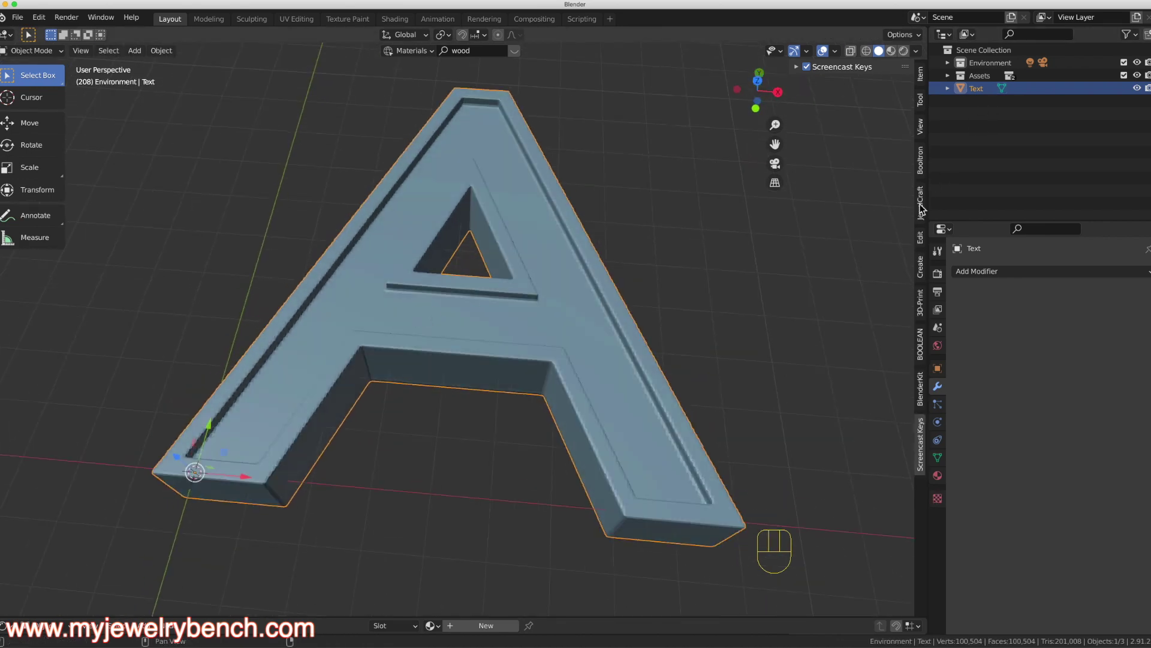
Step: Add a 2 mm round Diamond gem at the crossbar centre with JewelCraft
click(924, 208)
click(653, 215)
click(425, 206)
drag(426, 206, 493, 279)
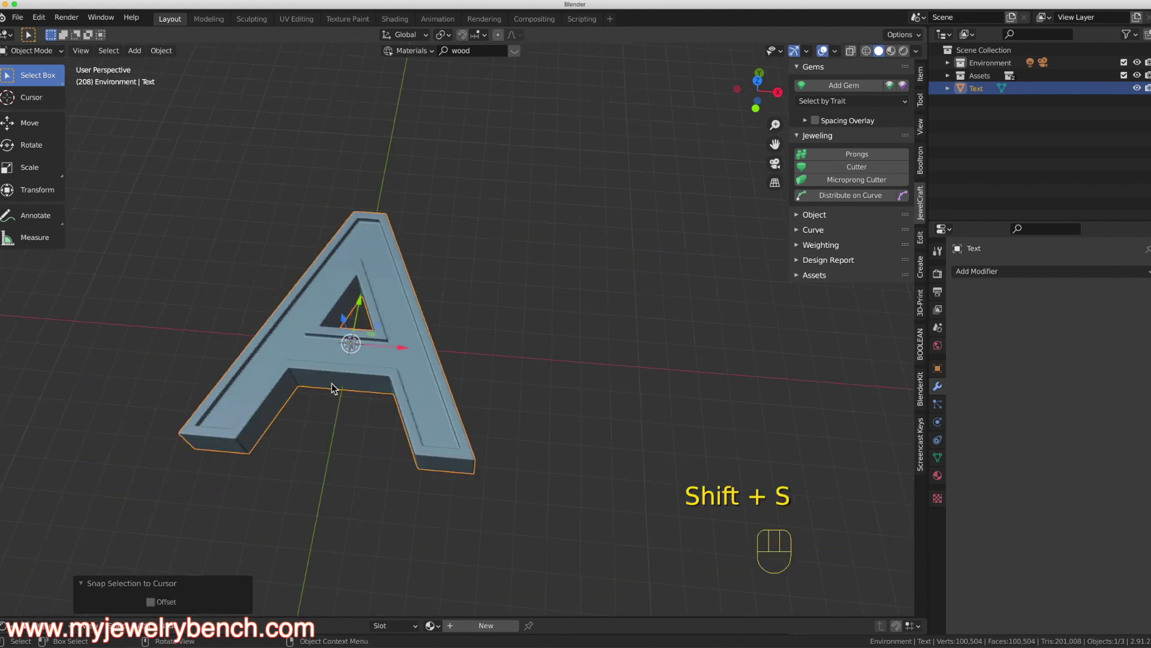
drag(336, 386, 364, 361)
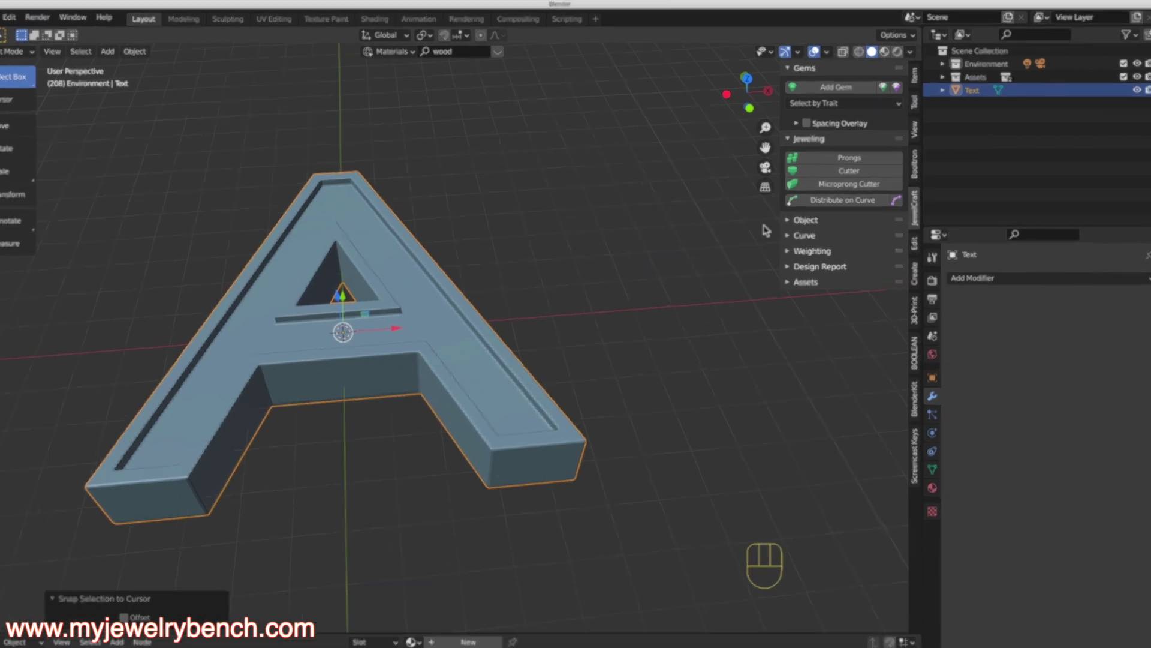
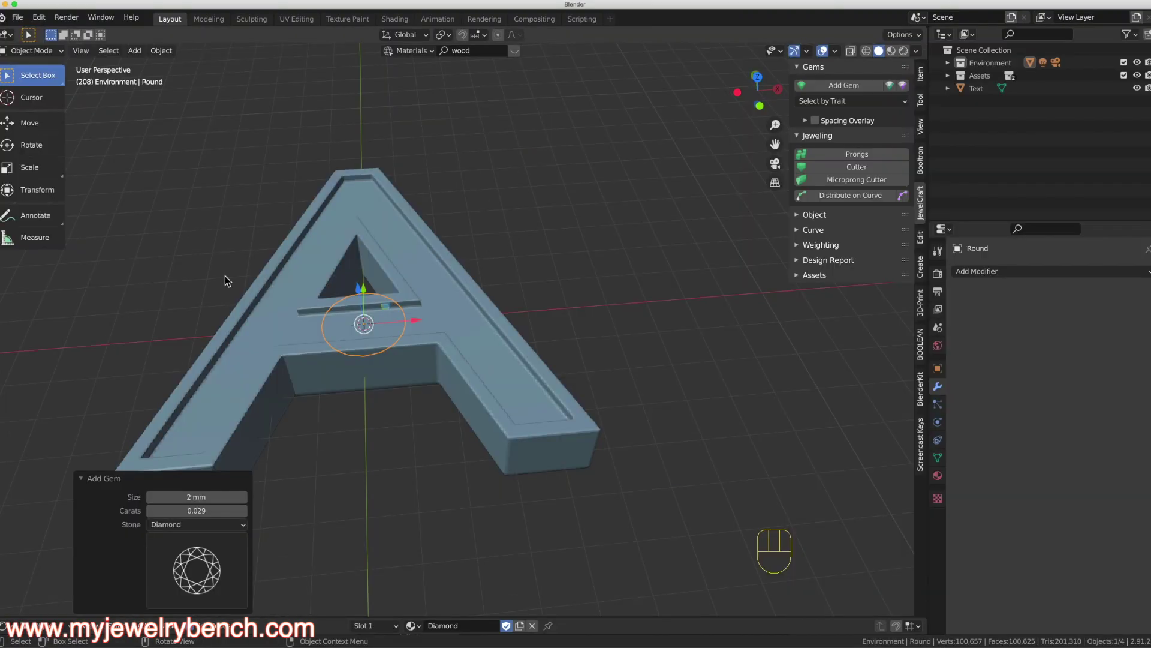
Step: Lower the diamond along Z so it sinks into the crossbar surface
drag(365, 295, 366, 270)
drag(371, 270, 384, 303)
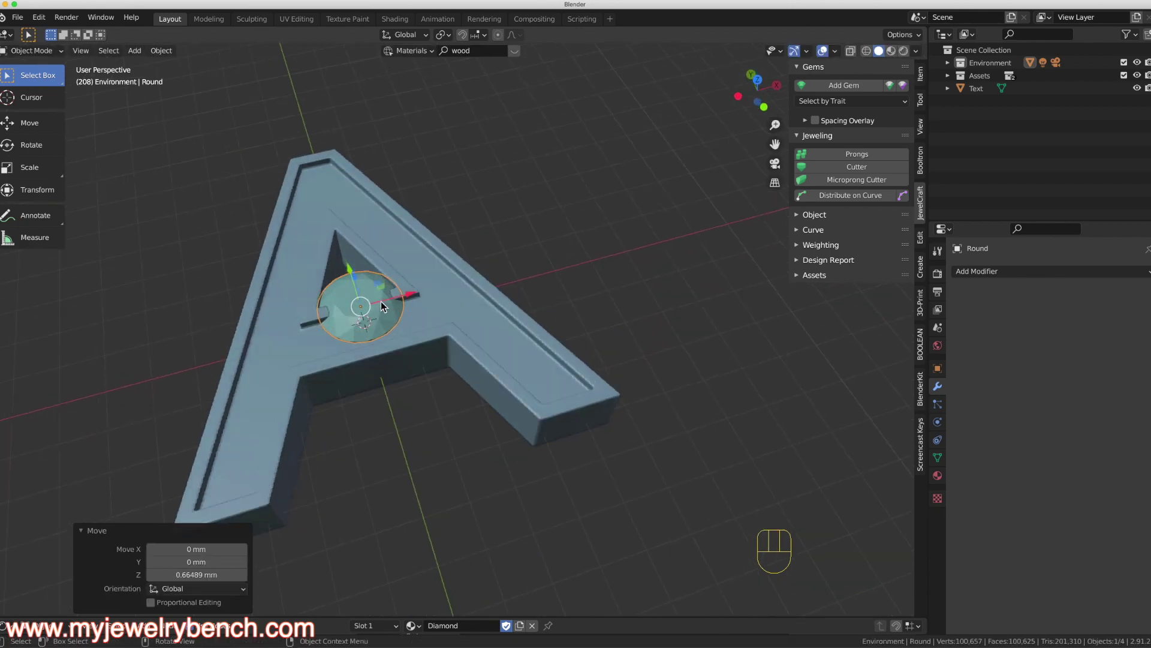
click(445, 329)
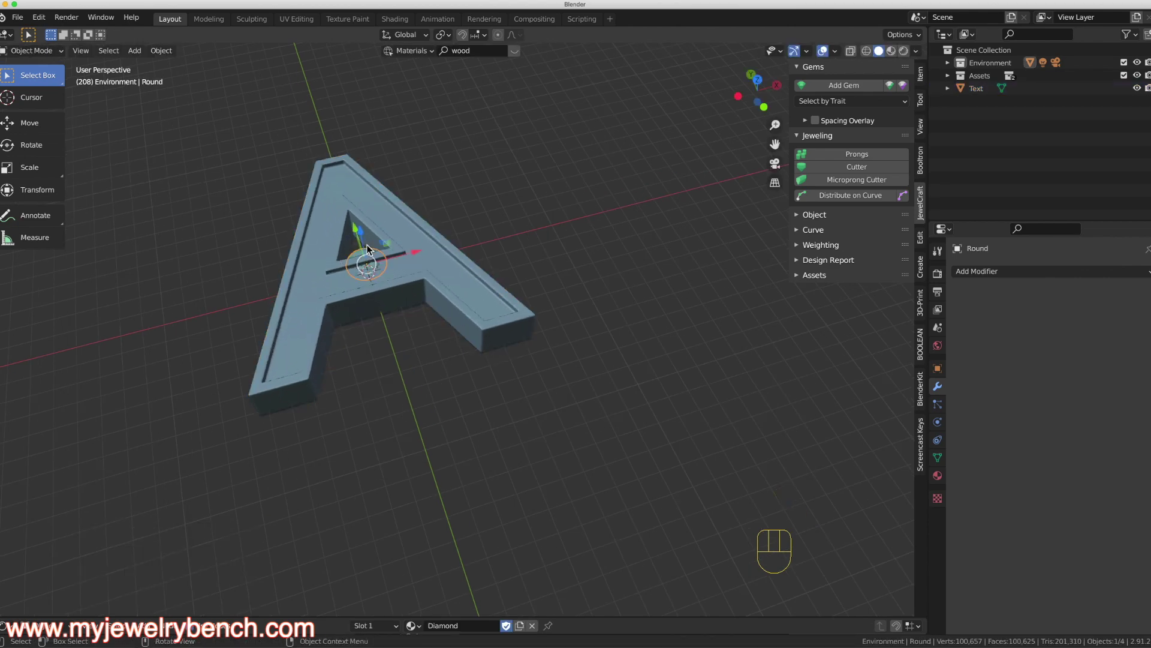
drag(365, 235, 365, 227)
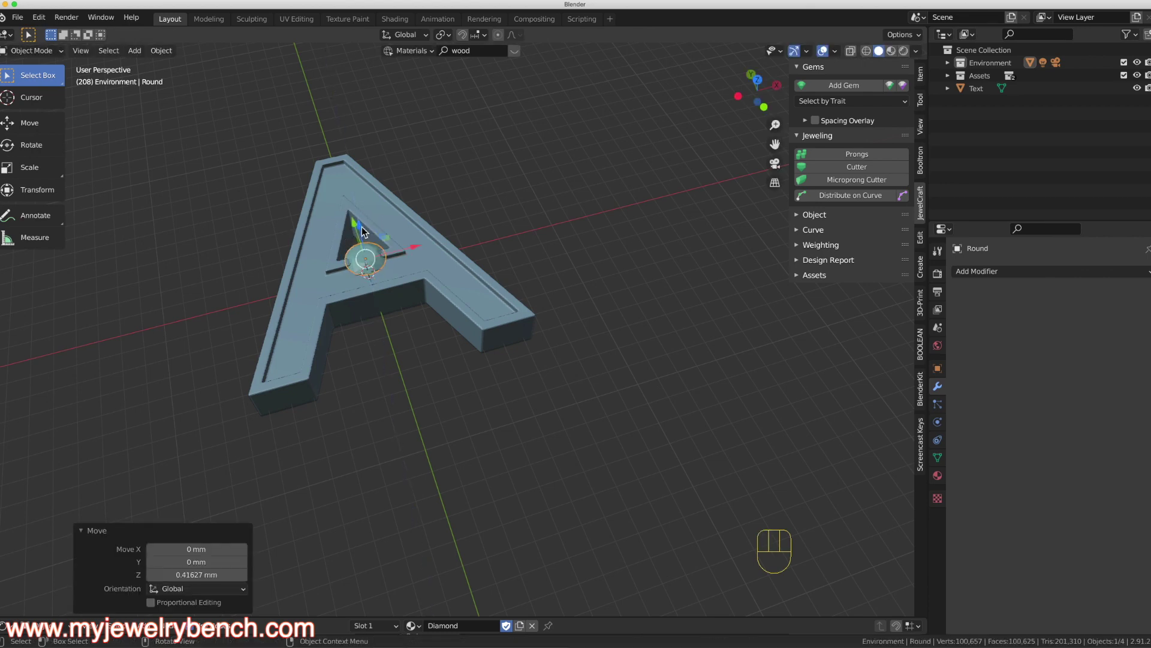
drag(357, 228, 359, 249)
drag(360, 292, 417, 313)
Step: Cancel an accidental resize of the letter and reselect the gem
click(369, 338)
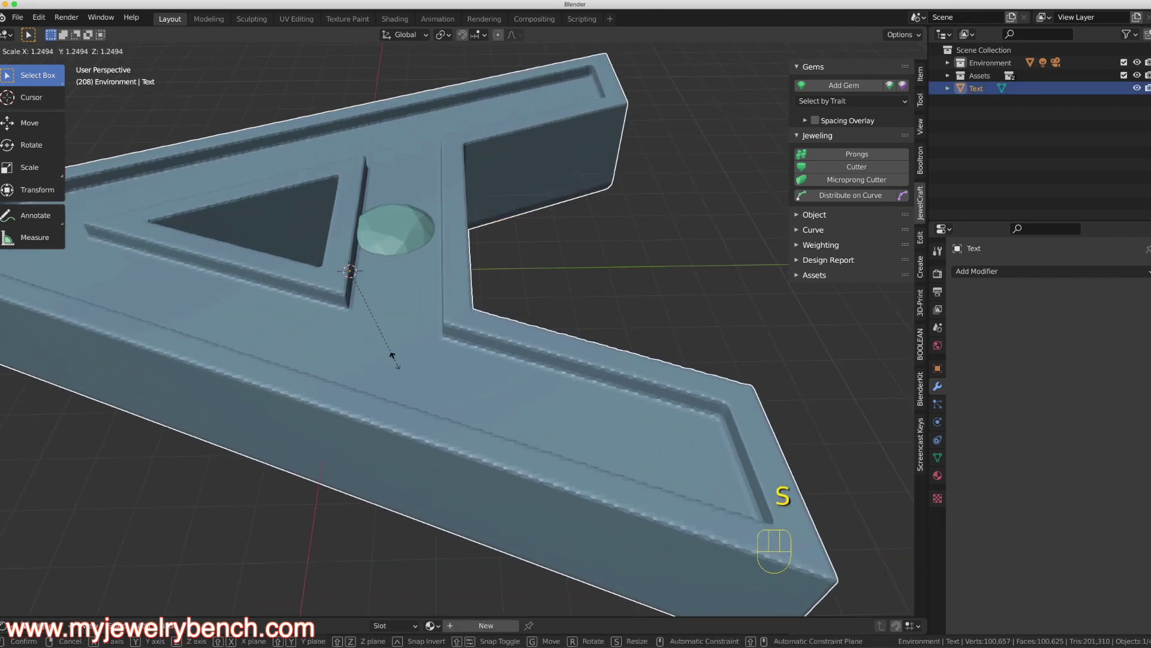
click(400, 248)
click(396, 194)
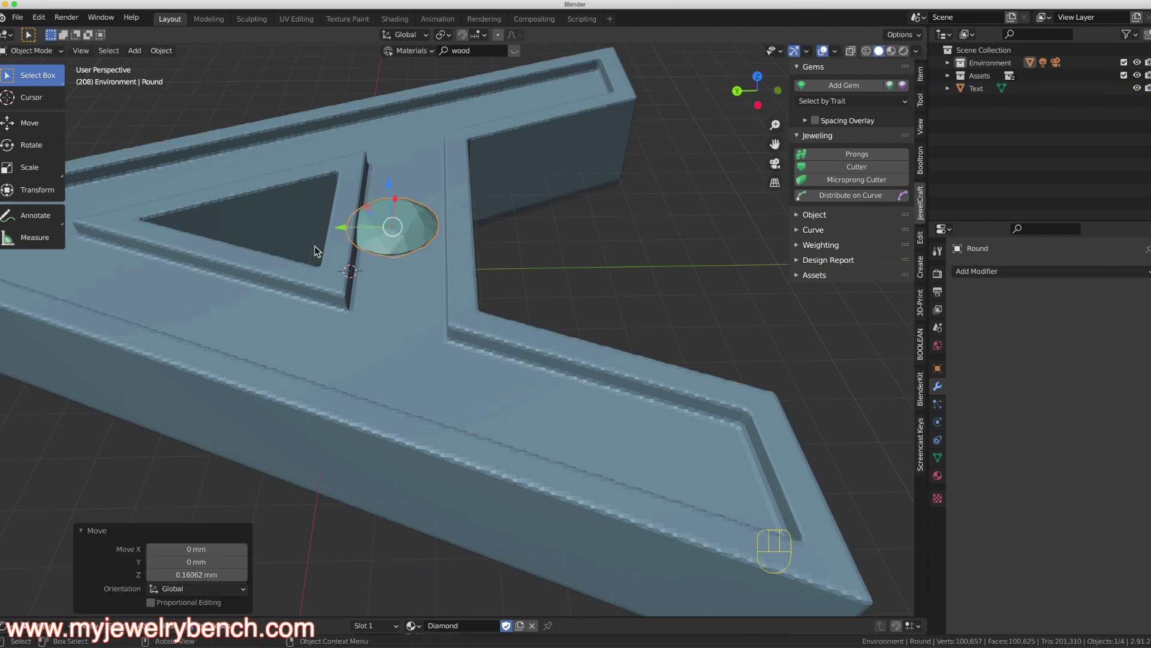
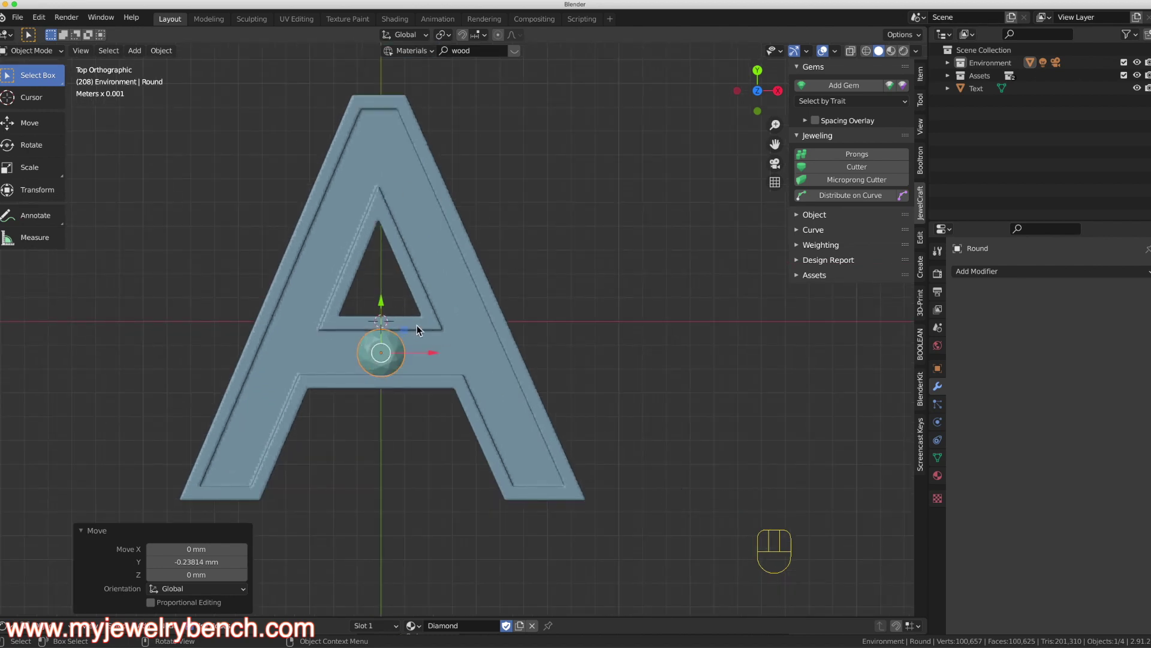
Step: Select the crossbar gem to duplicate it along the crossbar and right leg
click(425, 335)
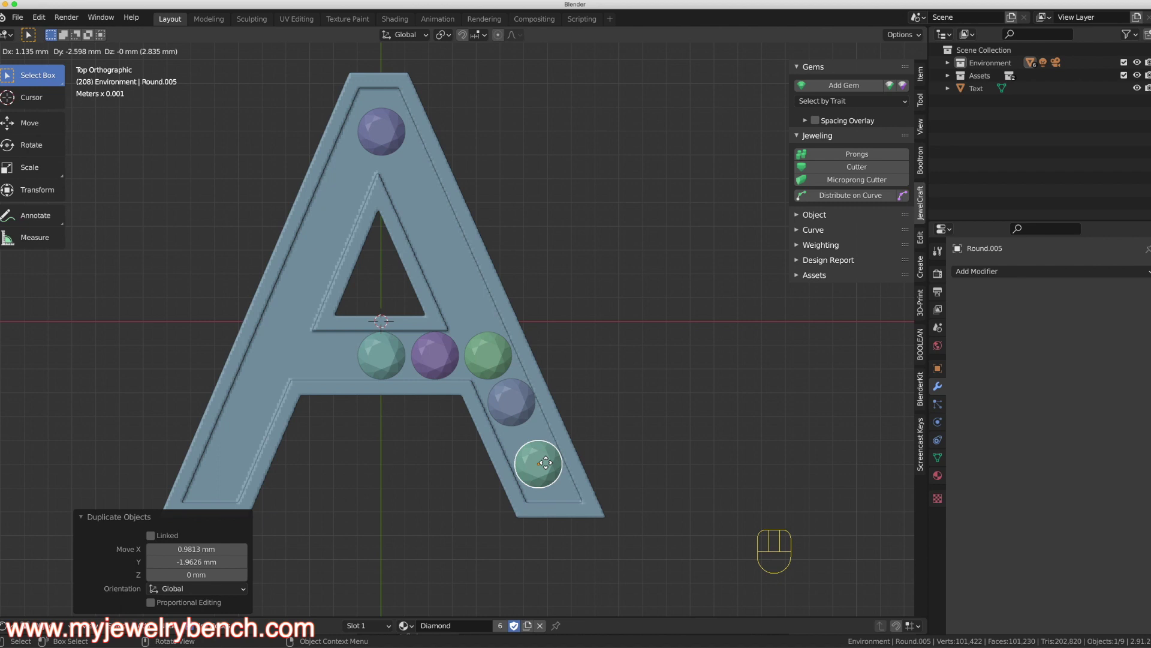
Step: Place duplicated gems up the right leg from beside the triangle to below the apex
click(526, 407)
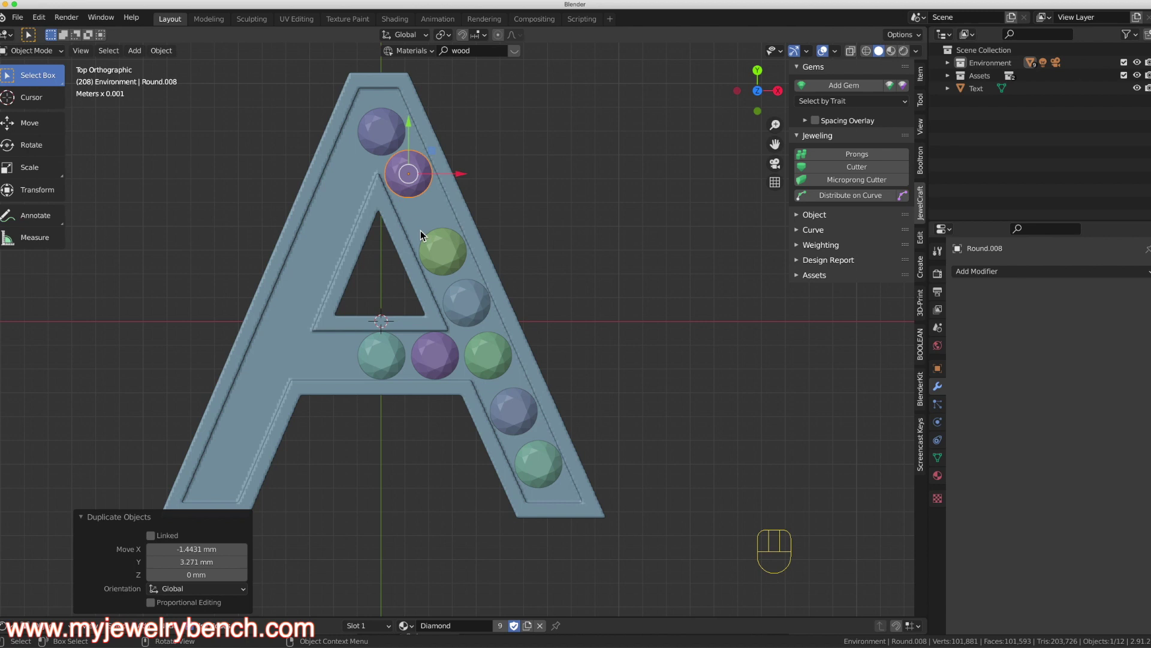
click(439, 257)
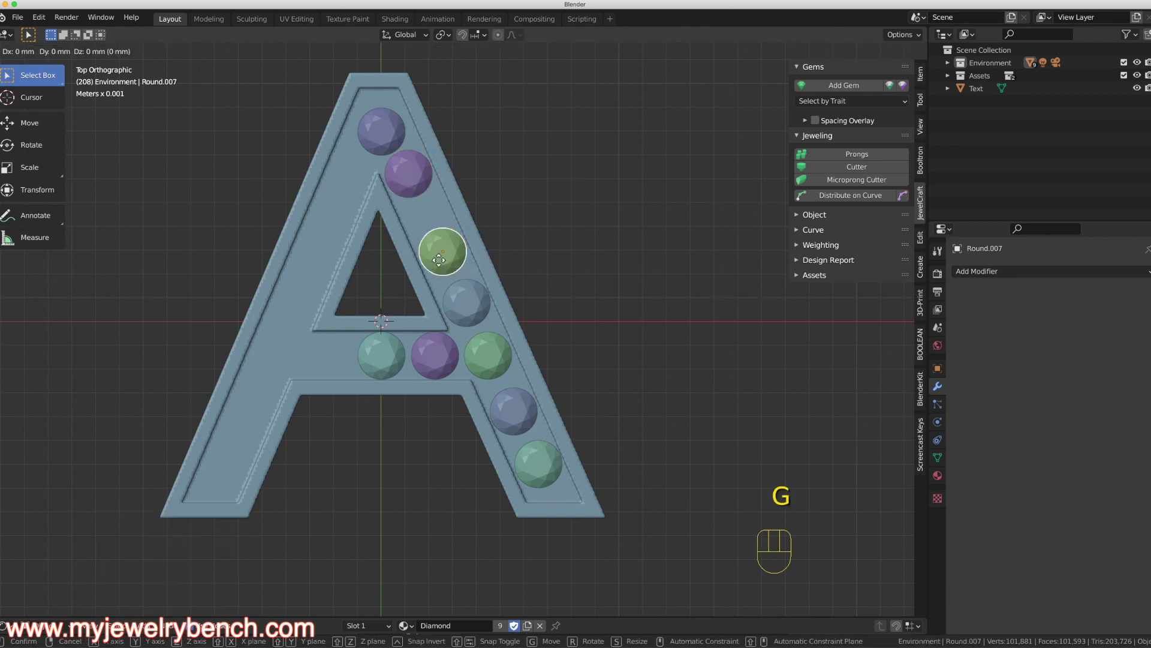
click(466, 313)
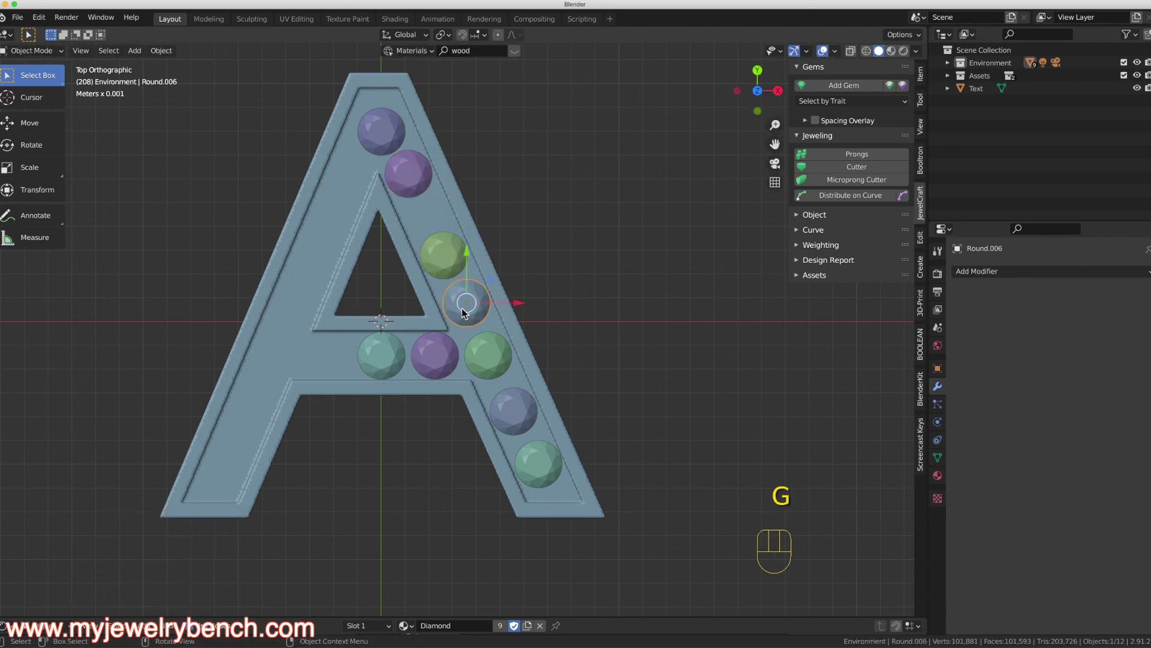
click(494, 367)
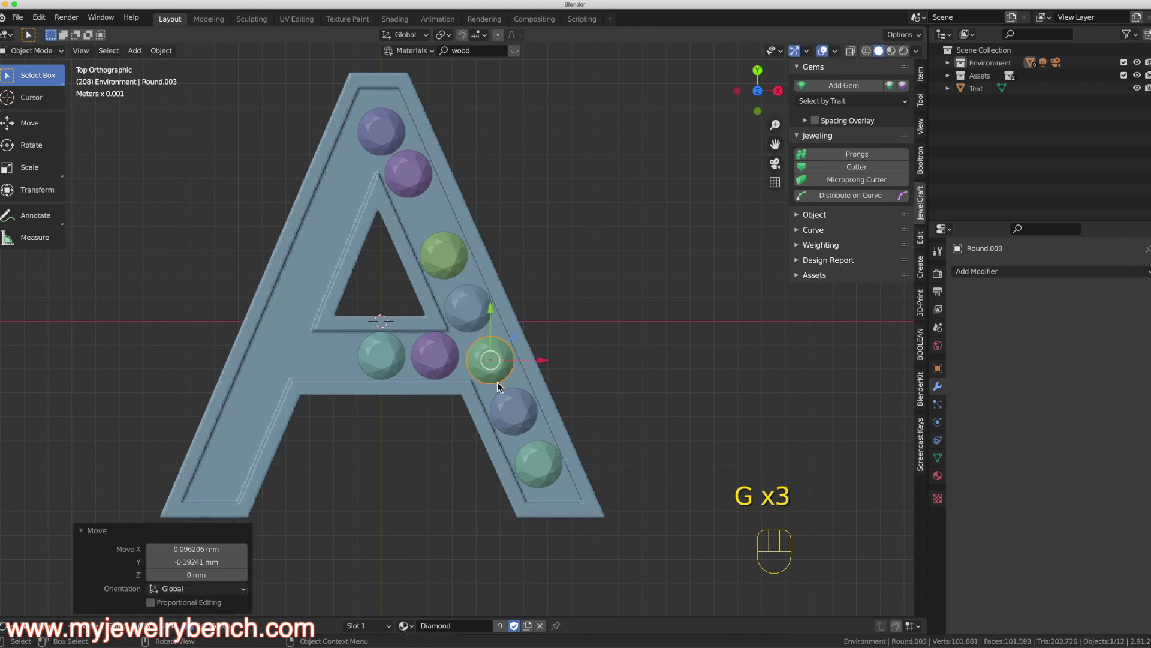
click(453, 249)
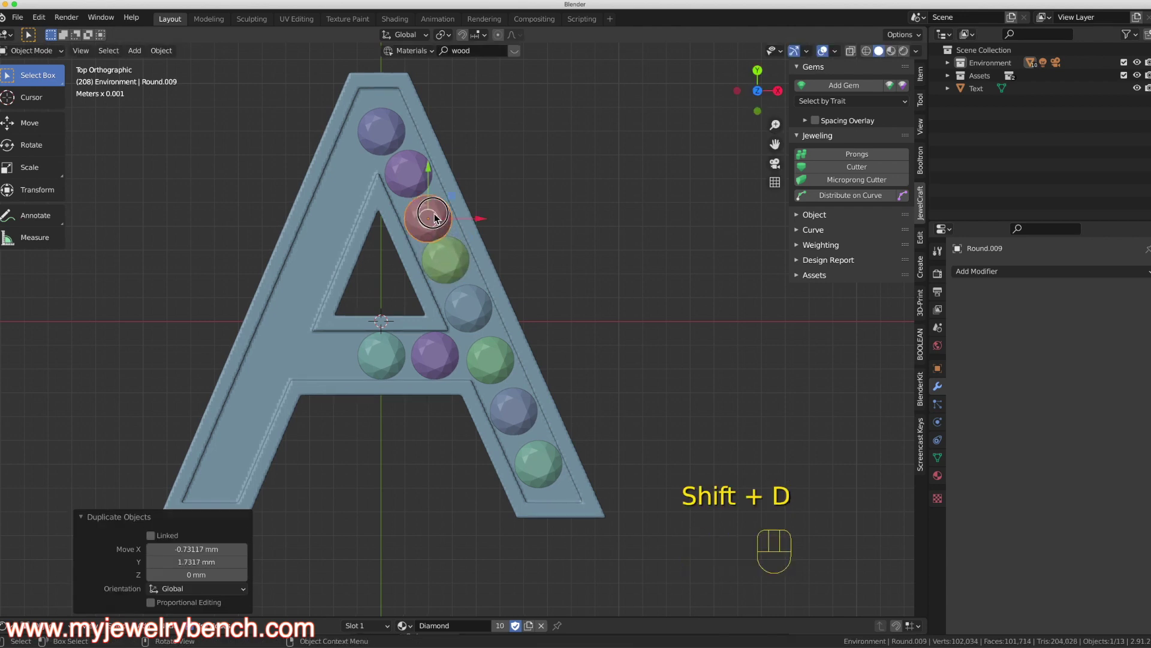
click(454, 261)
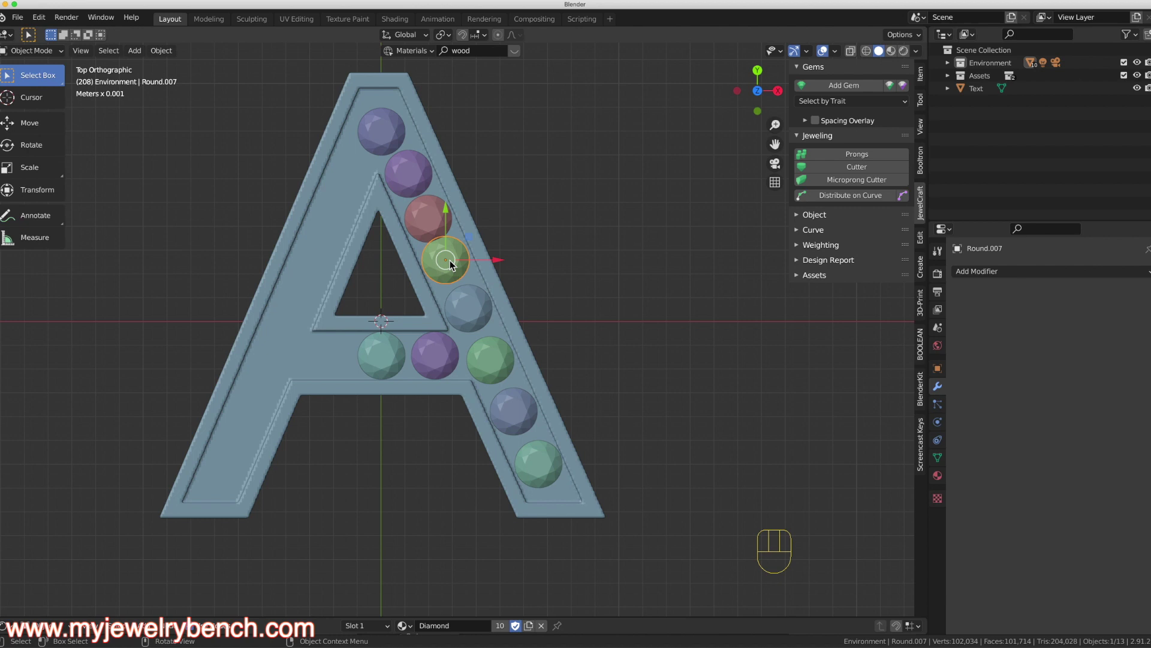
Step: Nudge individual right-leg gems to even the spacing and select the row
click(470, 313)
click(490, 354)
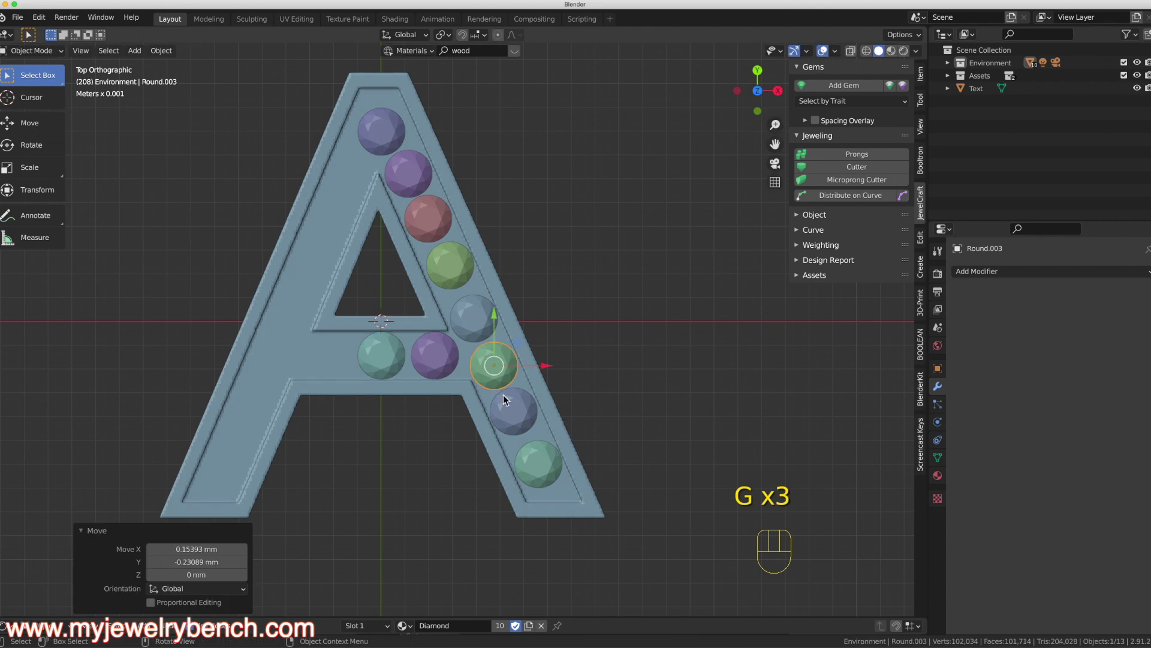
click(516, 411)
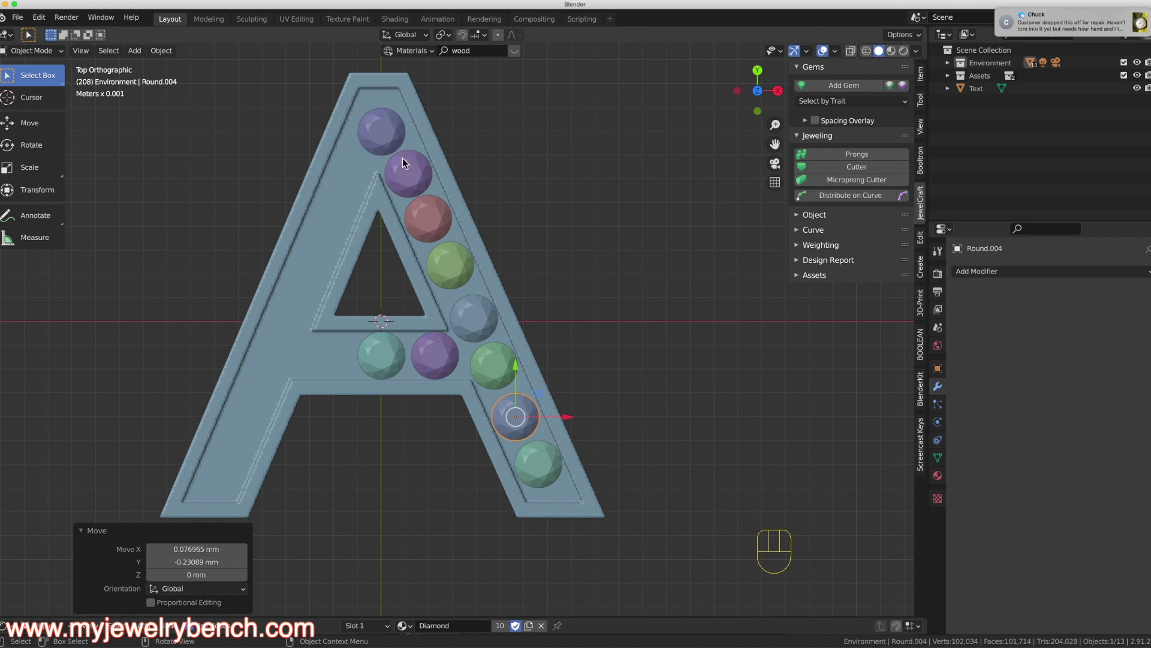
click(430, 223)
click(410, 169)
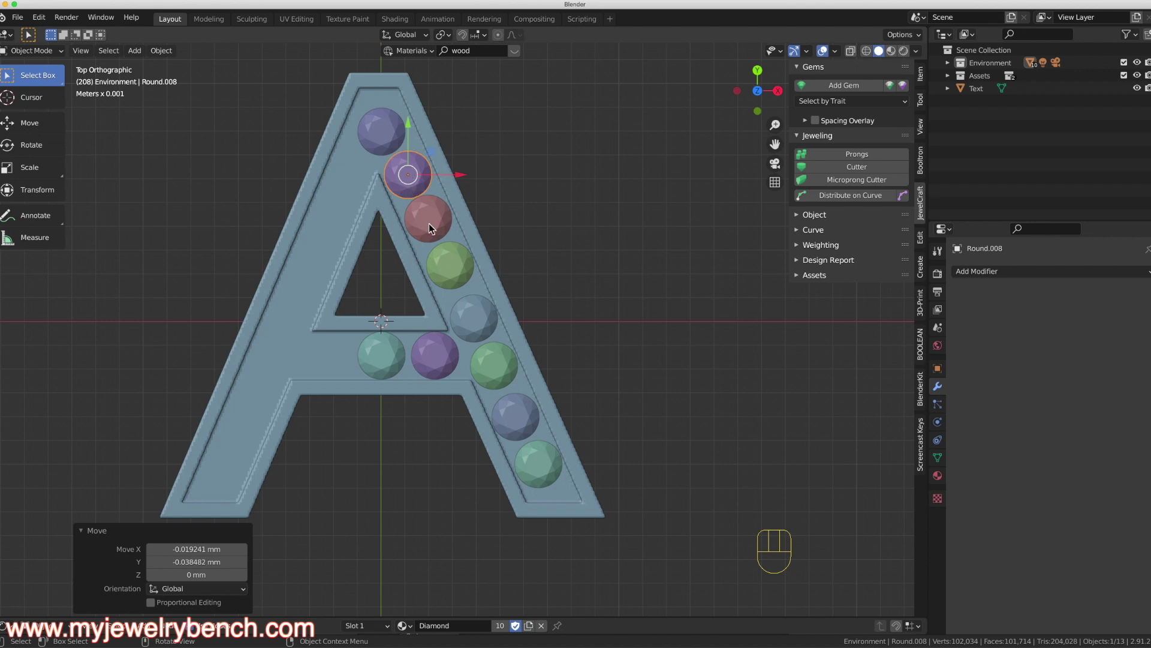
click(460, 270)
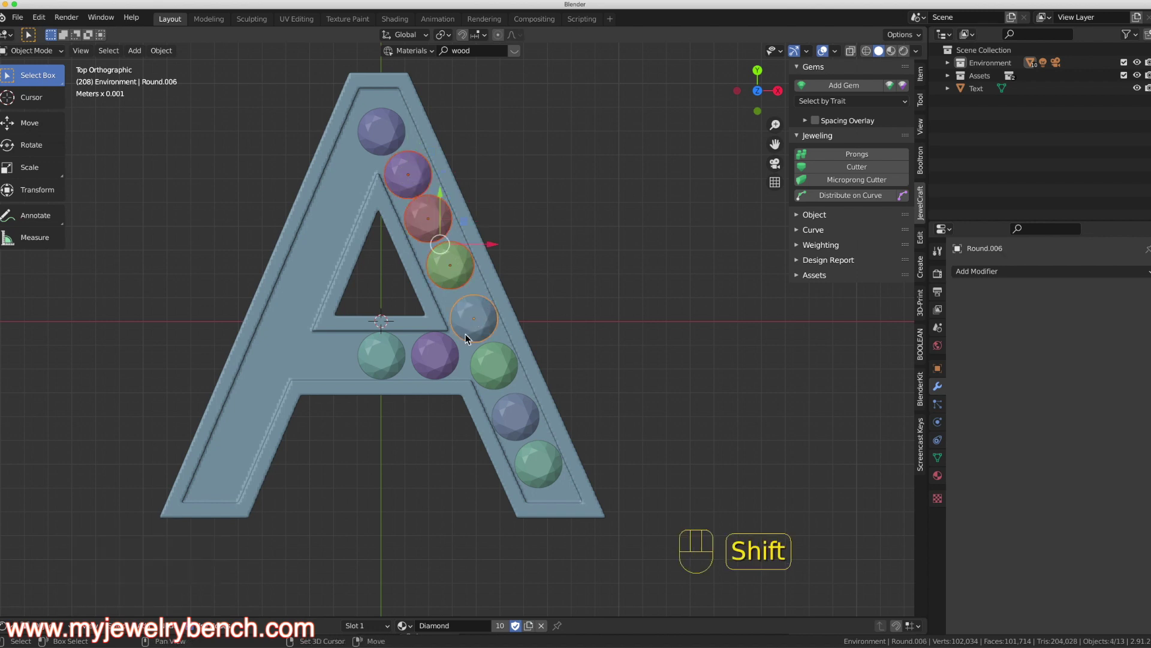
click(489, 368)
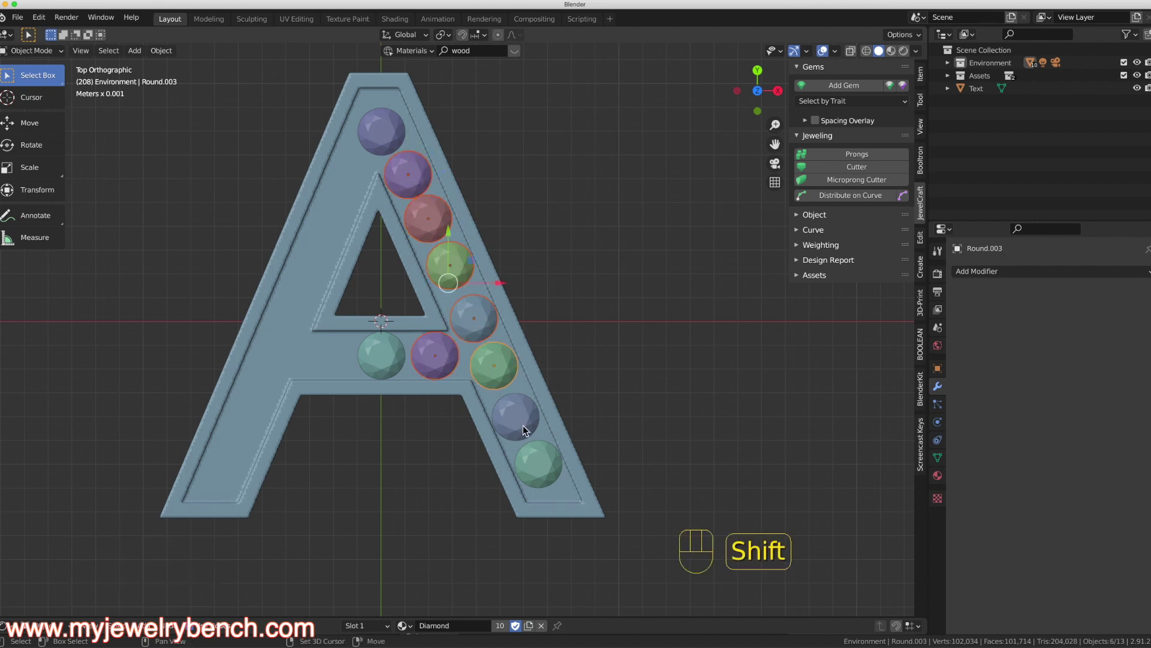
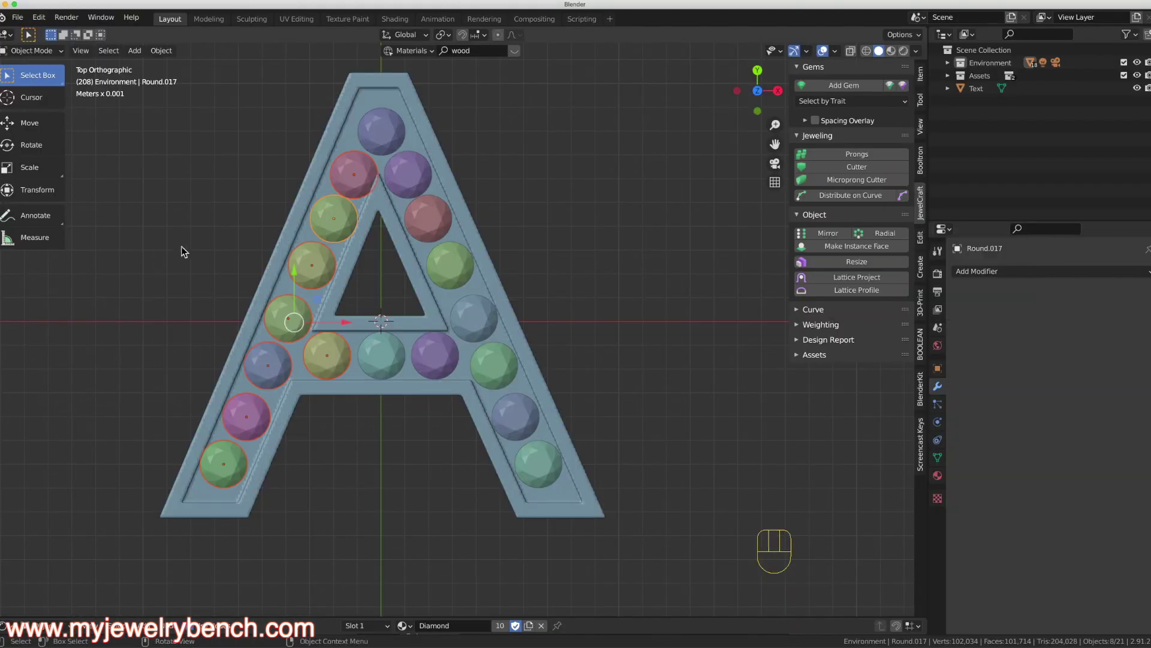
Step: Orbit around the jeweled letter A and select a gem to prepare for adding cutters
click(341, 515)
drag(341, 515, 377, 425)
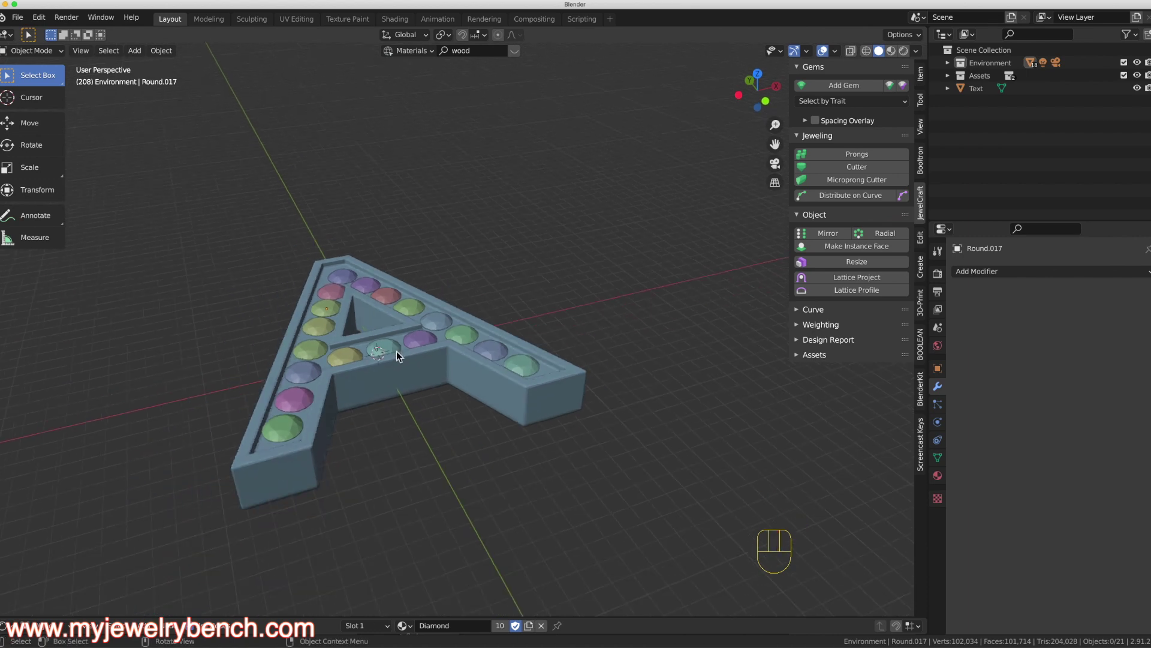
drag(401, 366, 356, 335)
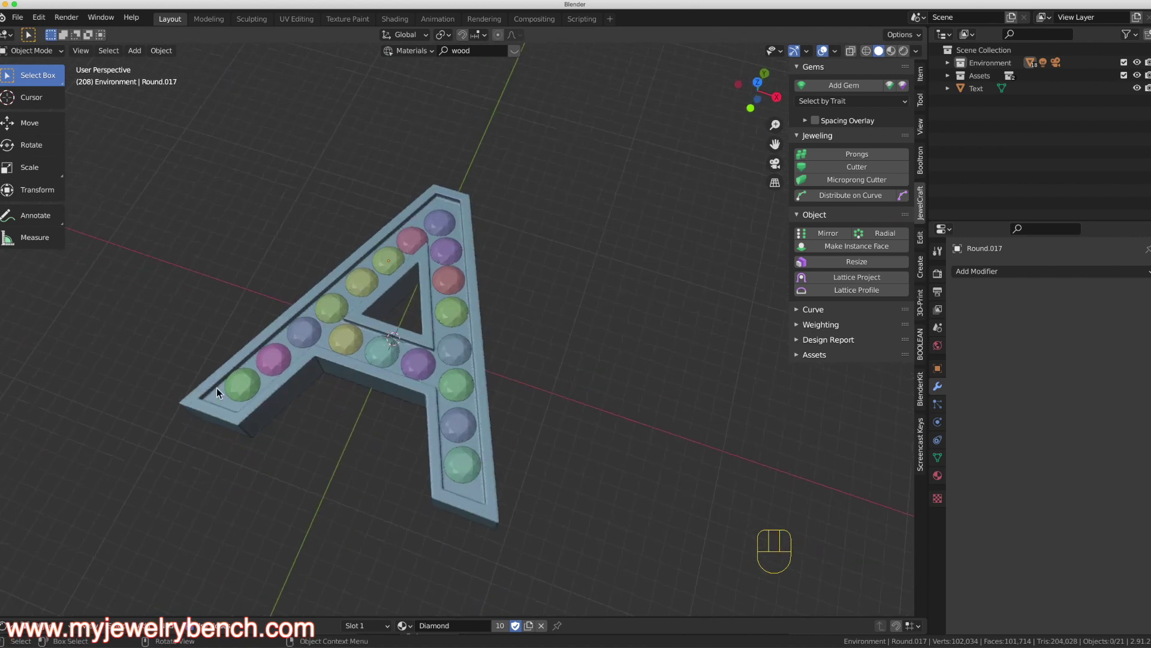
drag(471, 330, 491, 284)
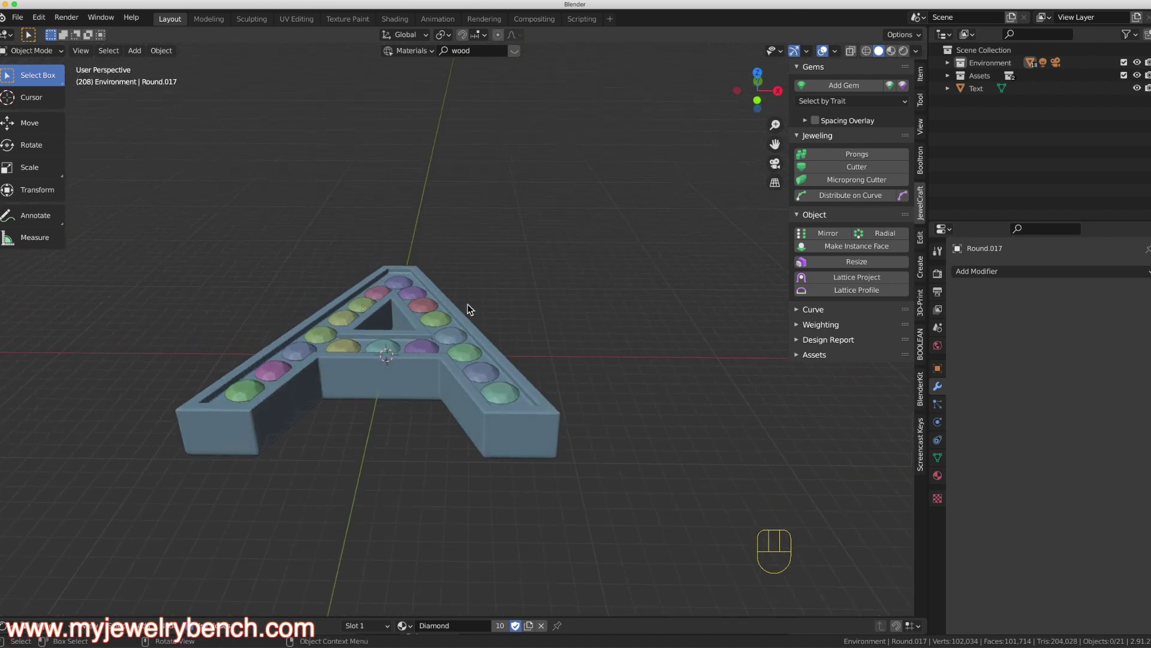
click(409, 293)
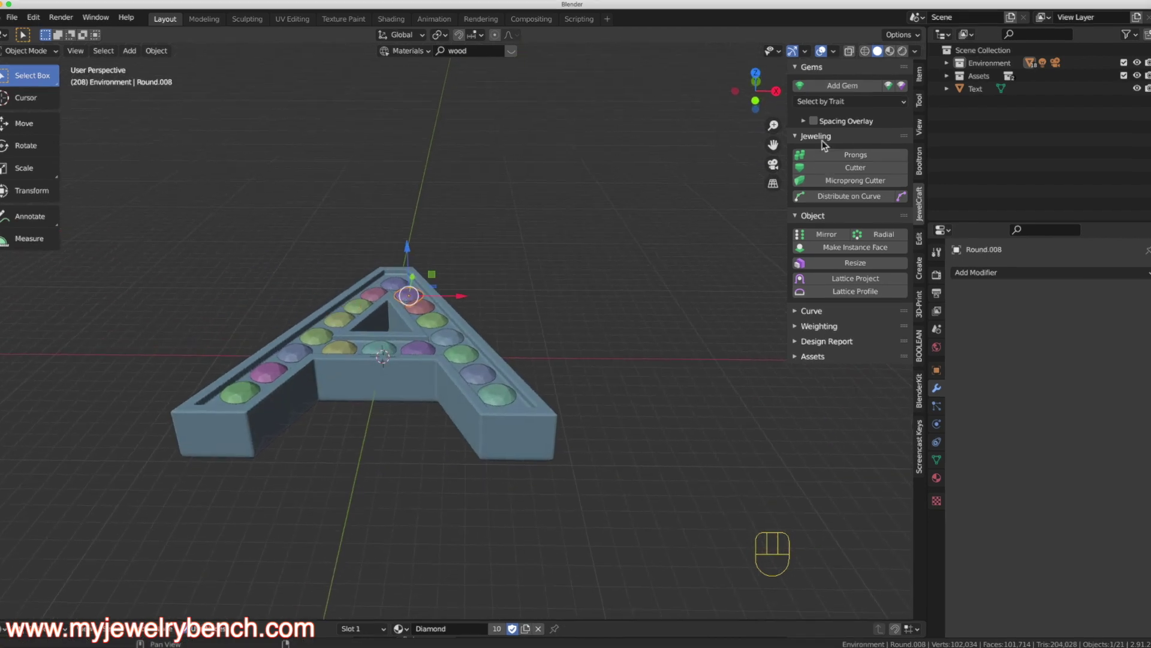
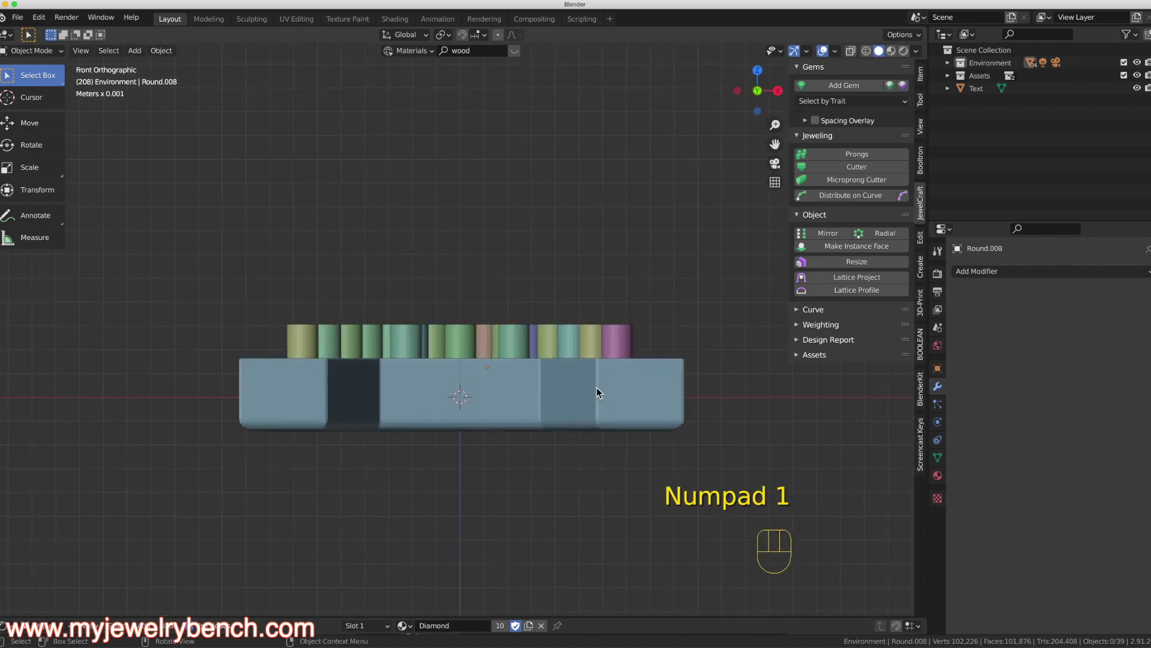
Step: Orbit around and under the letter A to inspect the gem cutters before undoing them
drag(235, 287, 690, 346)
drag(593, 262, 593, 263)
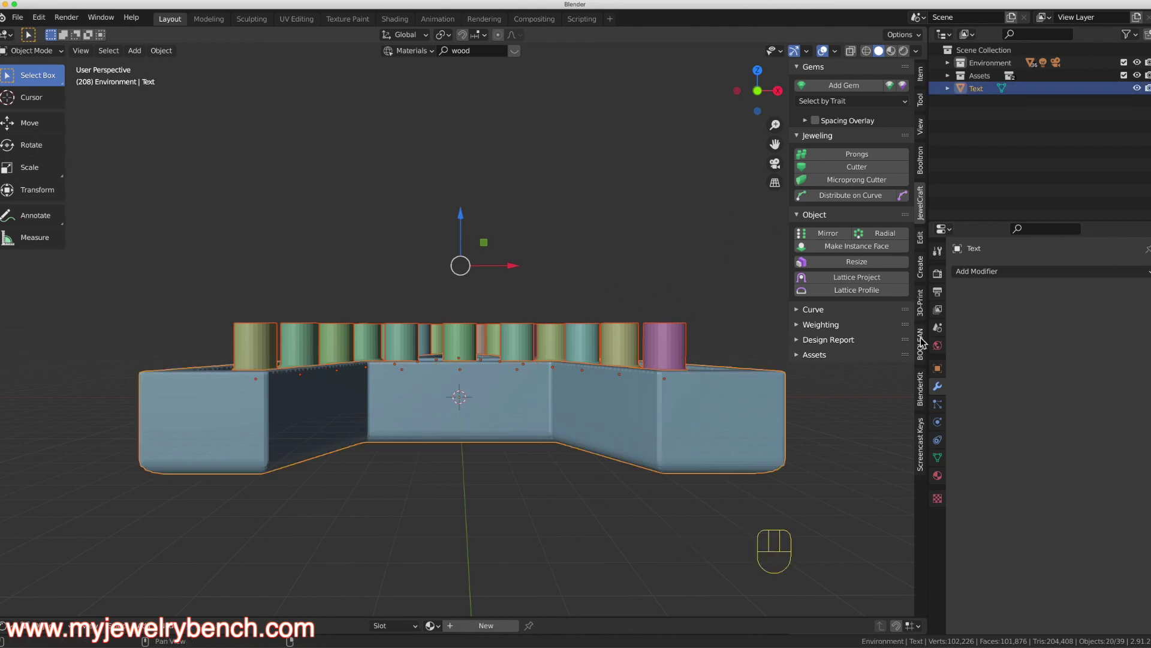
drag(852, 106, 427, 297)
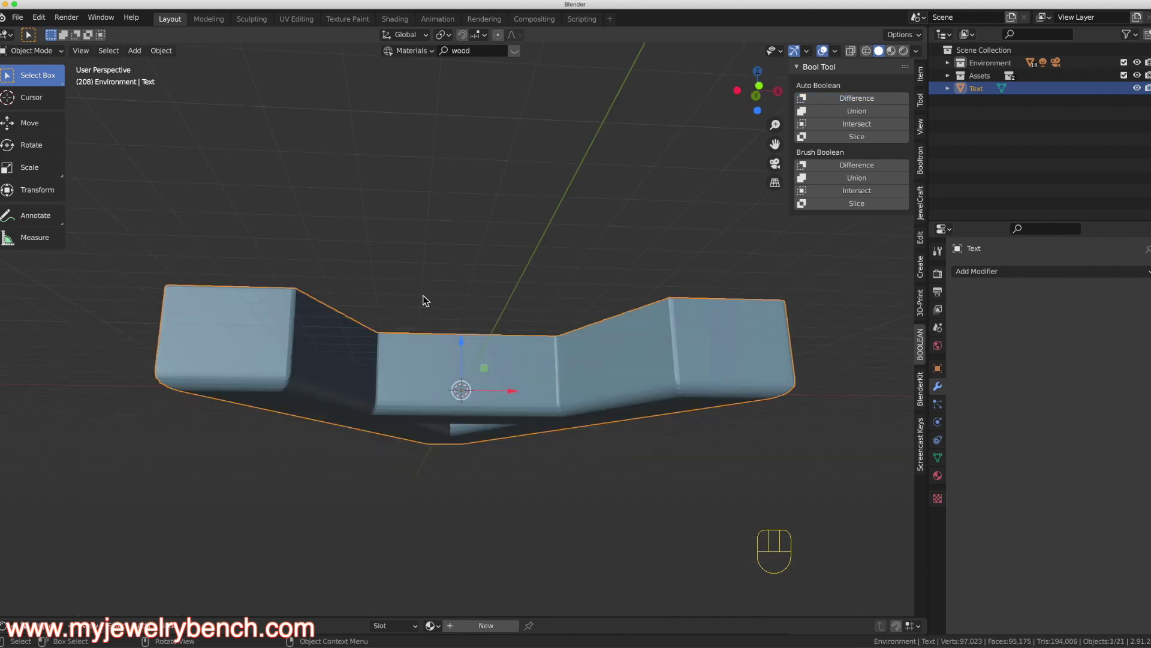
drag(420, 330, 420, 444)
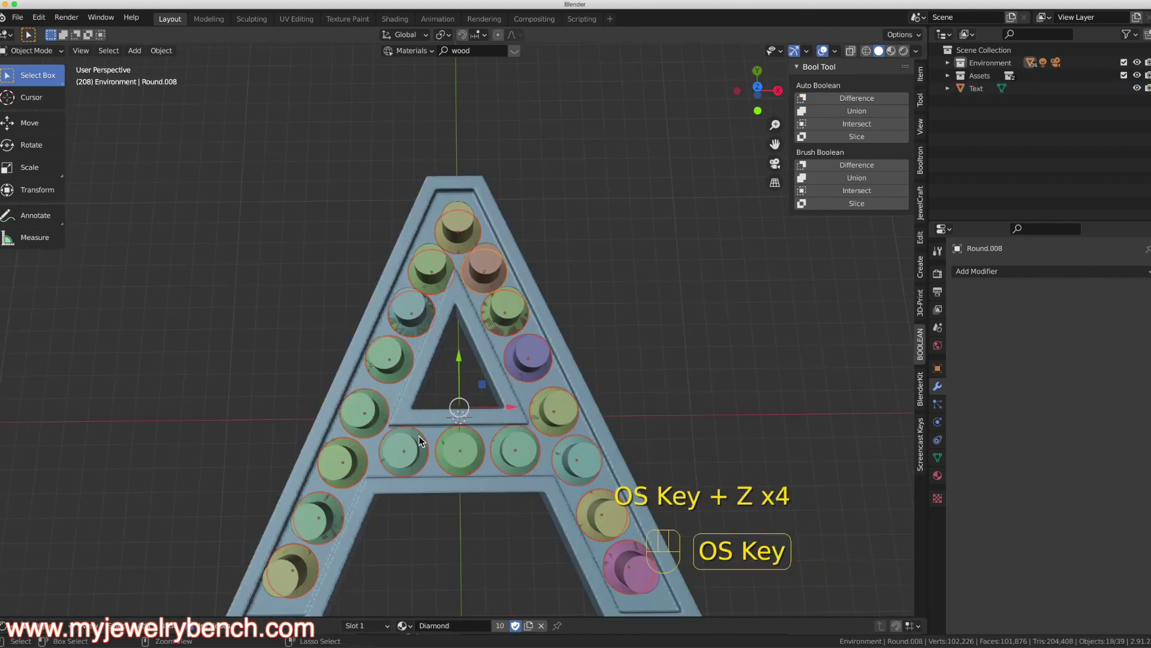
drag(440, 354, 445, 282)
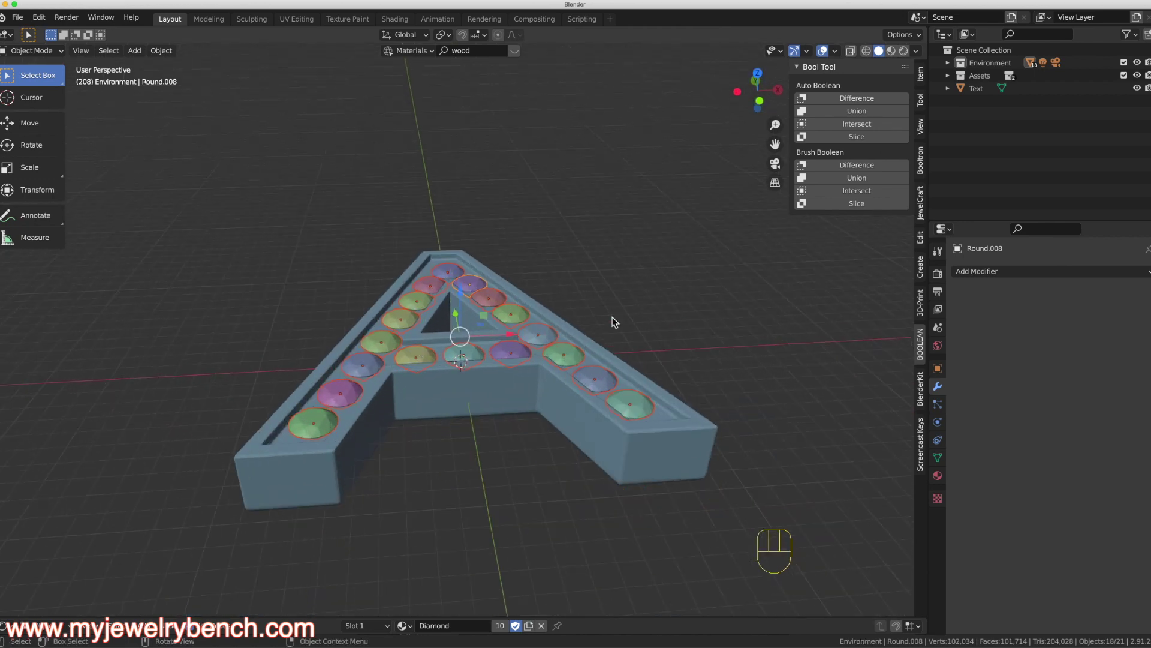
drag(550, 347, 544, 320)
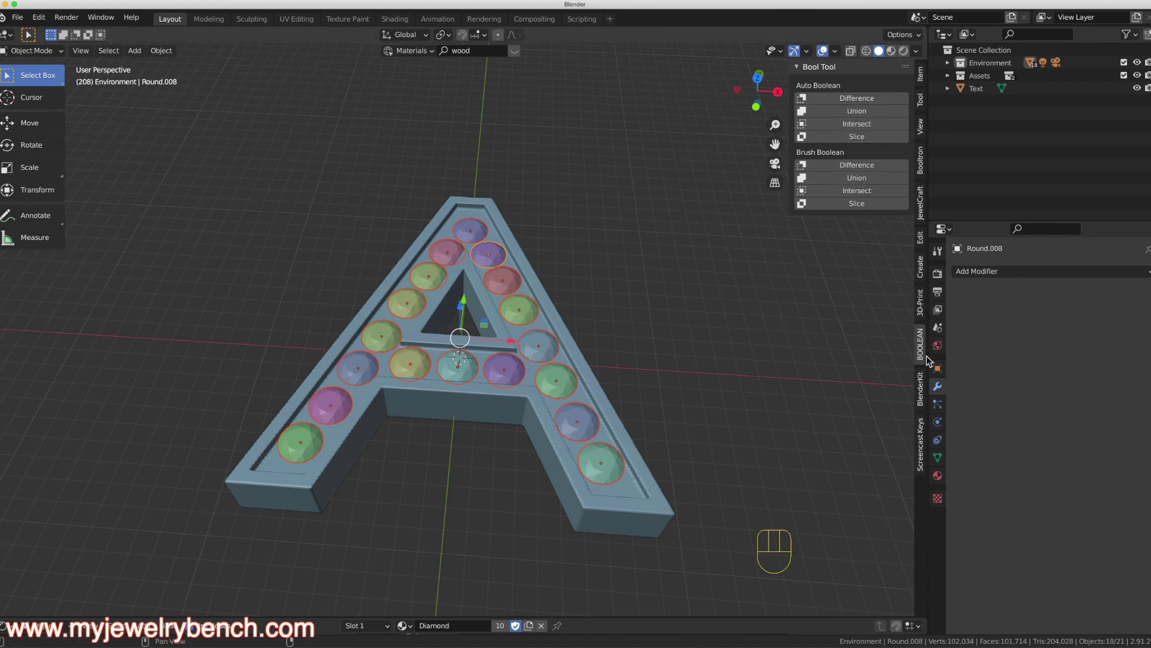
Step: Add JewelCraft cutters under the gems with Hole Bottom 2.9 mm and select all the cutter objects
click(851, 170)
drag(498, 360, 496, 281)
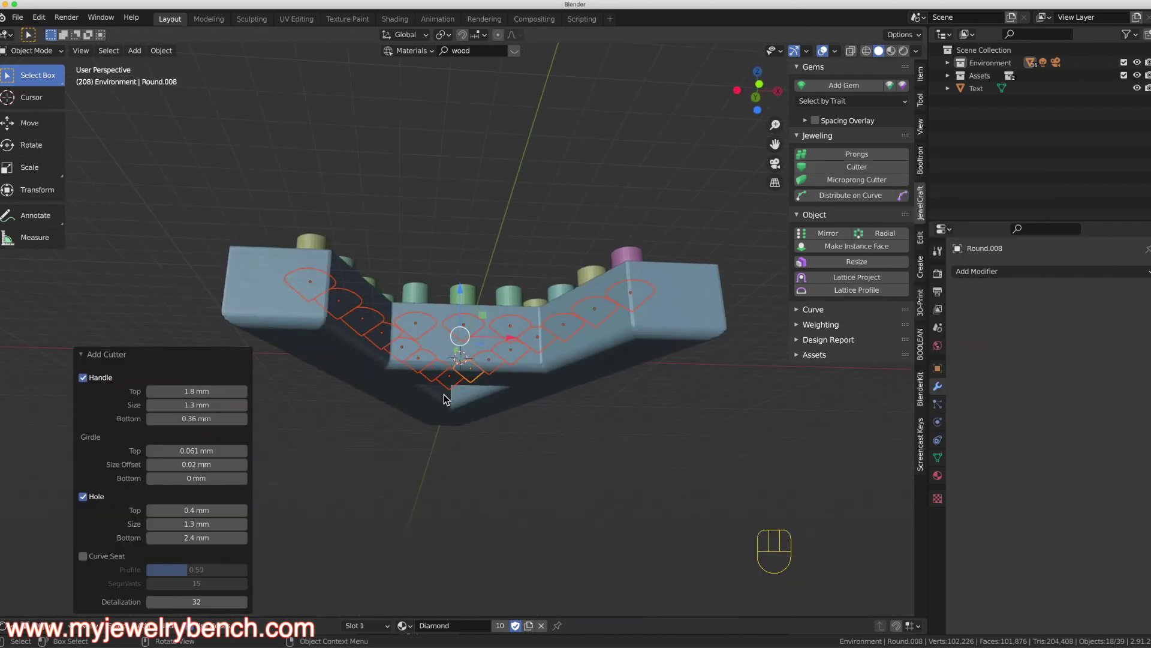
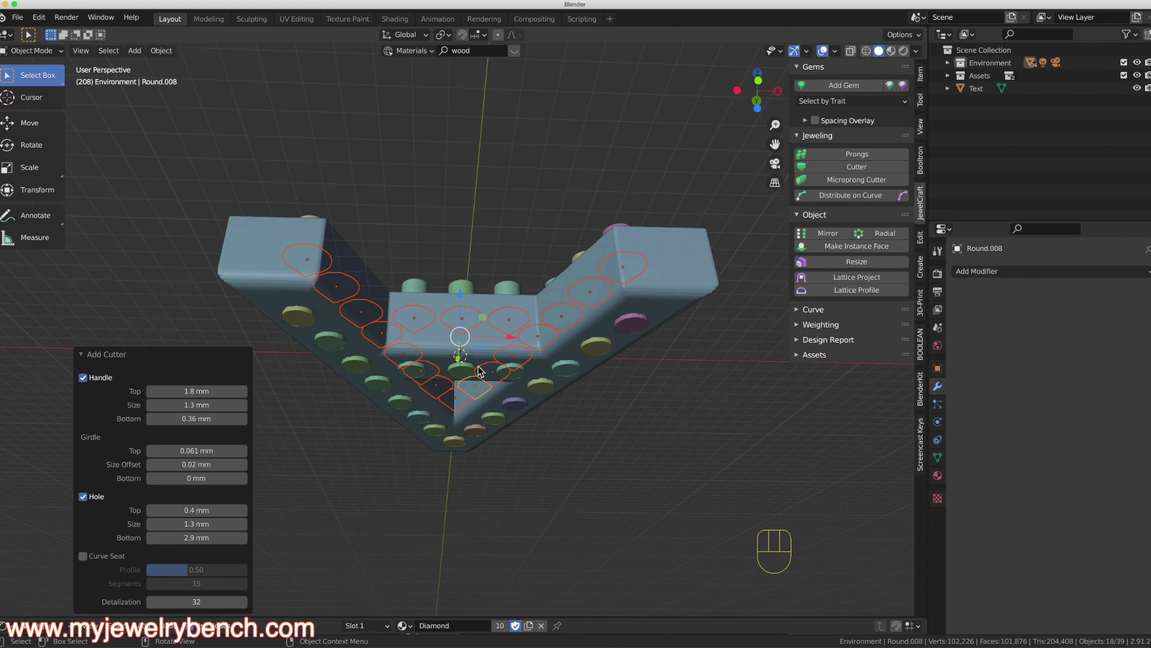
drag(501, 364, 498, 470)
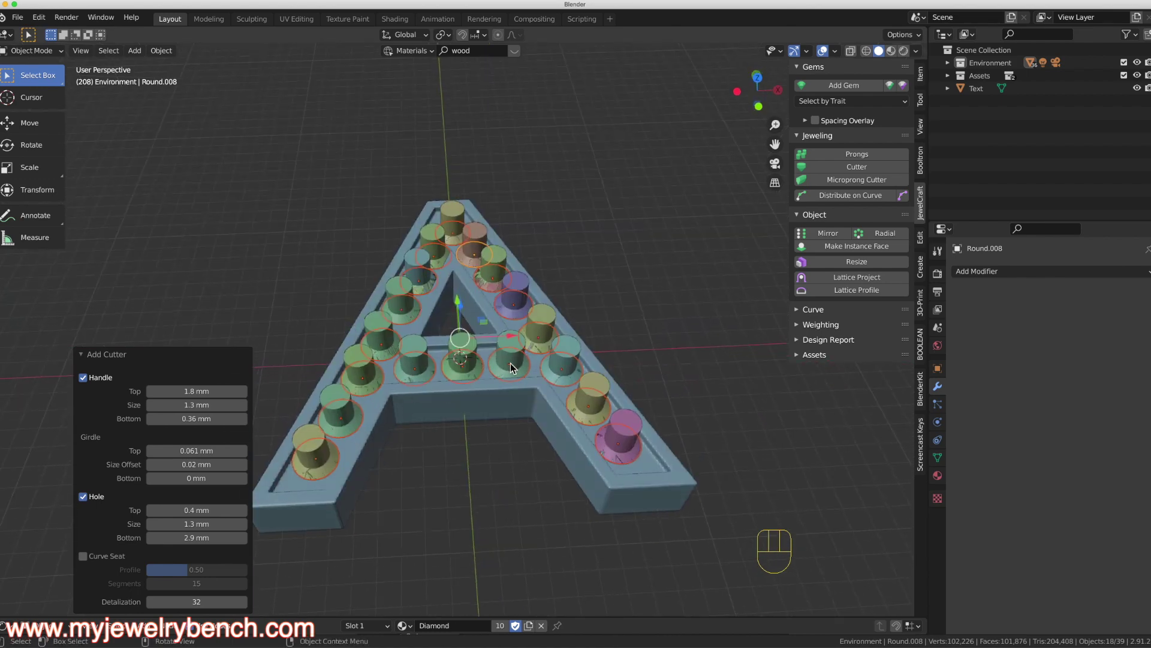
drag(512, 379, 513, 285)
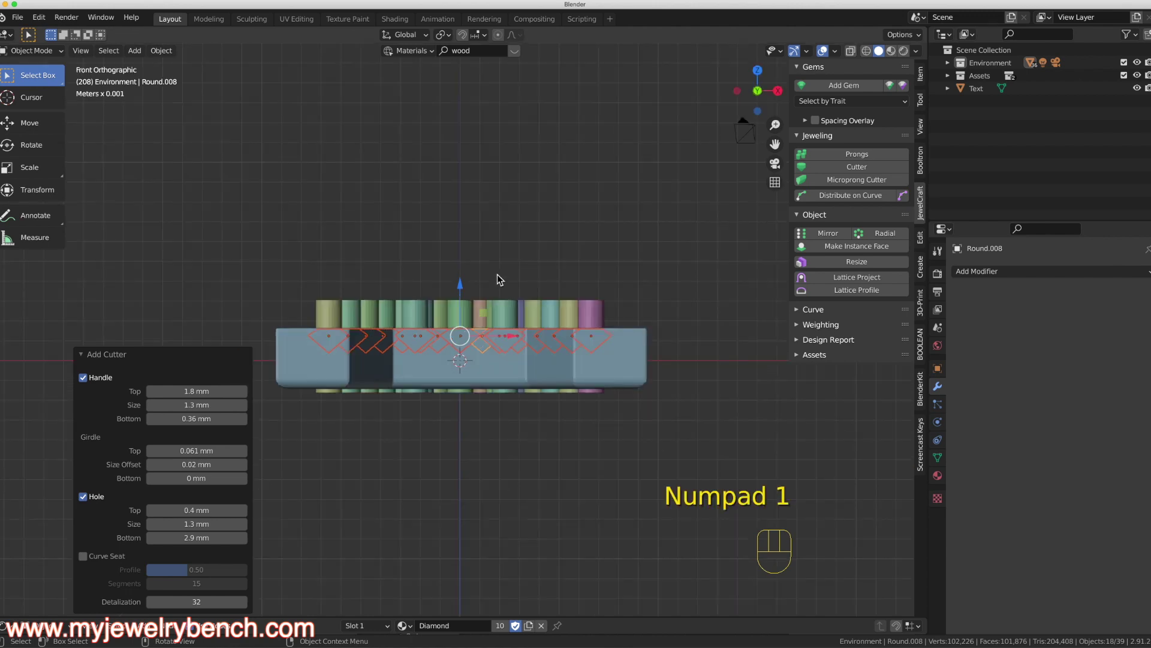
click(405, 250)
drag(244, 229, 655, 318)
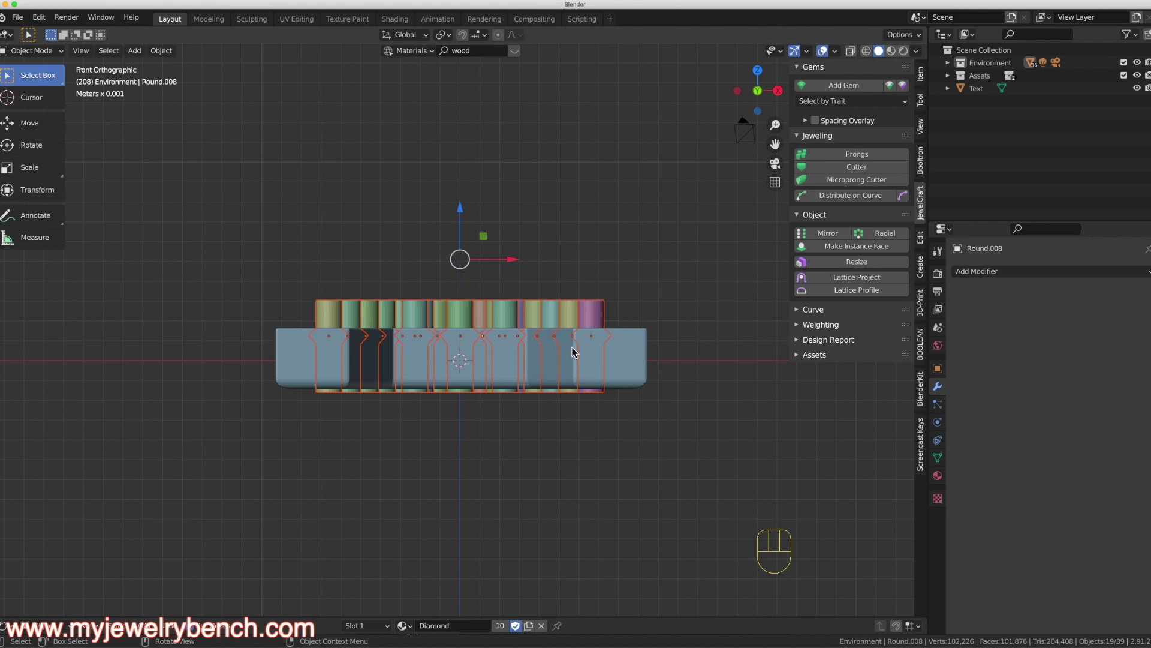
Step: Apply Bool Tool Auto Boolean Difference to carve the cutters into the letter A
click(636, 358)
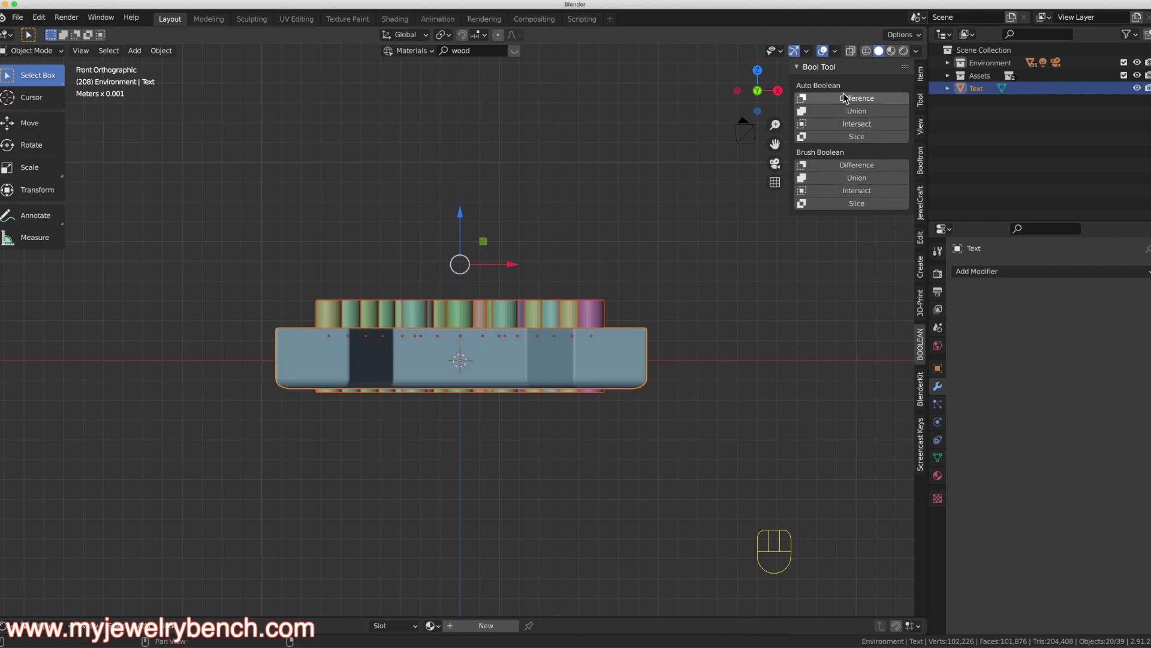
drag(850, 104, 476, 426)
drag(529, 348, 511, 453)
drag(509, 459, 448, 291)
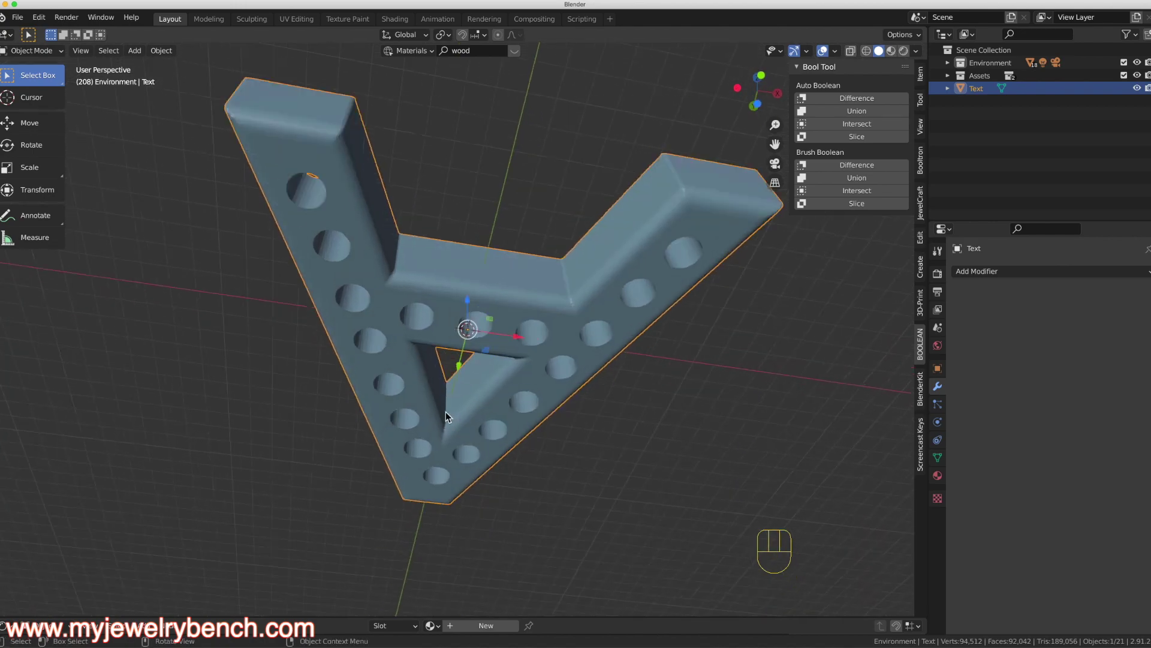
drag(394, 447, 344, 556)
drag(355, 361, 423, 377)
drag(434, 347, 427, 298)
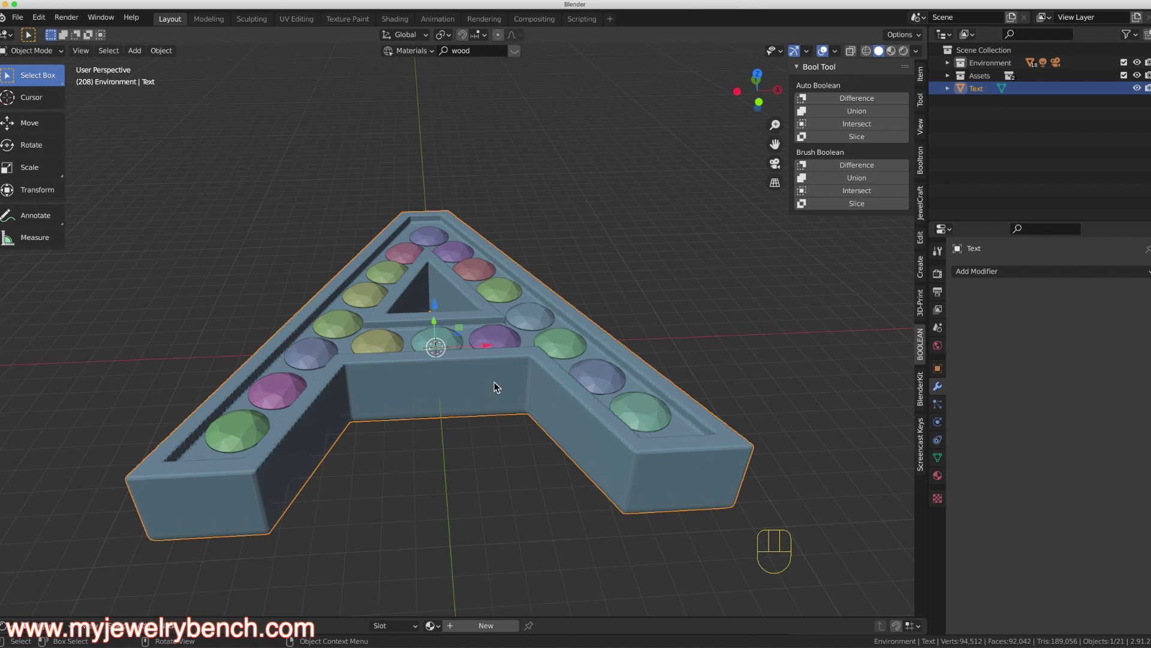
drag(498, 386, 545, 363)
drag(539, 366, 445, 387)
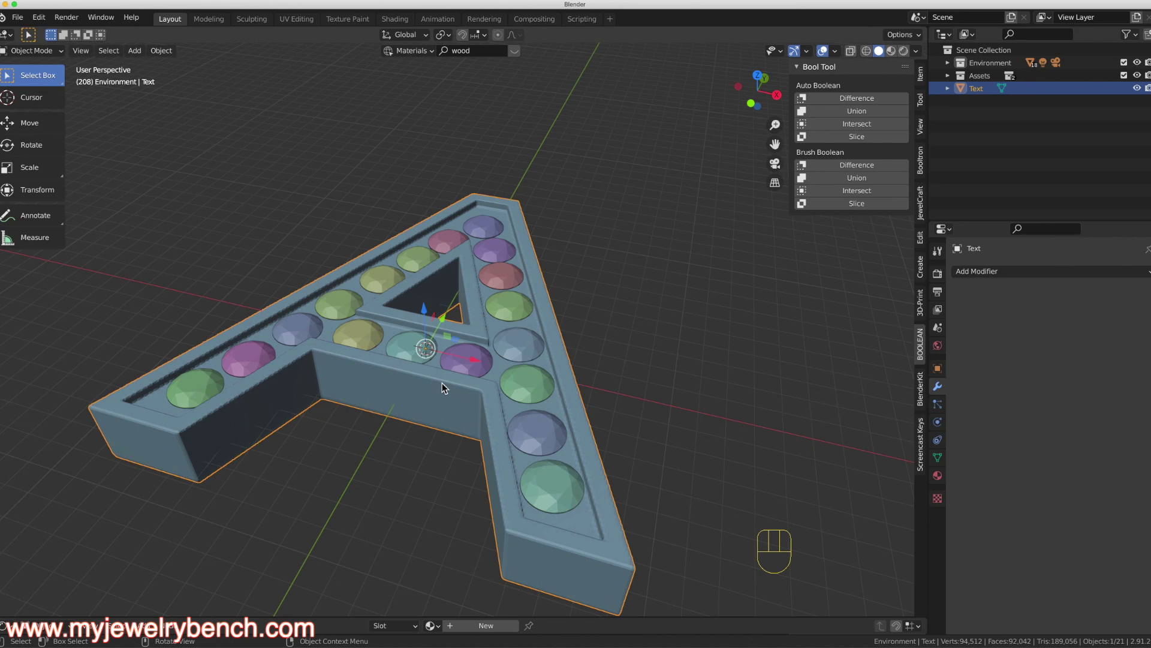
Step: Orbit around the letter A to check the gem seats and holes from all sides
drag(363, 315, 403, 323)
drag(477, 434, 478, 390)
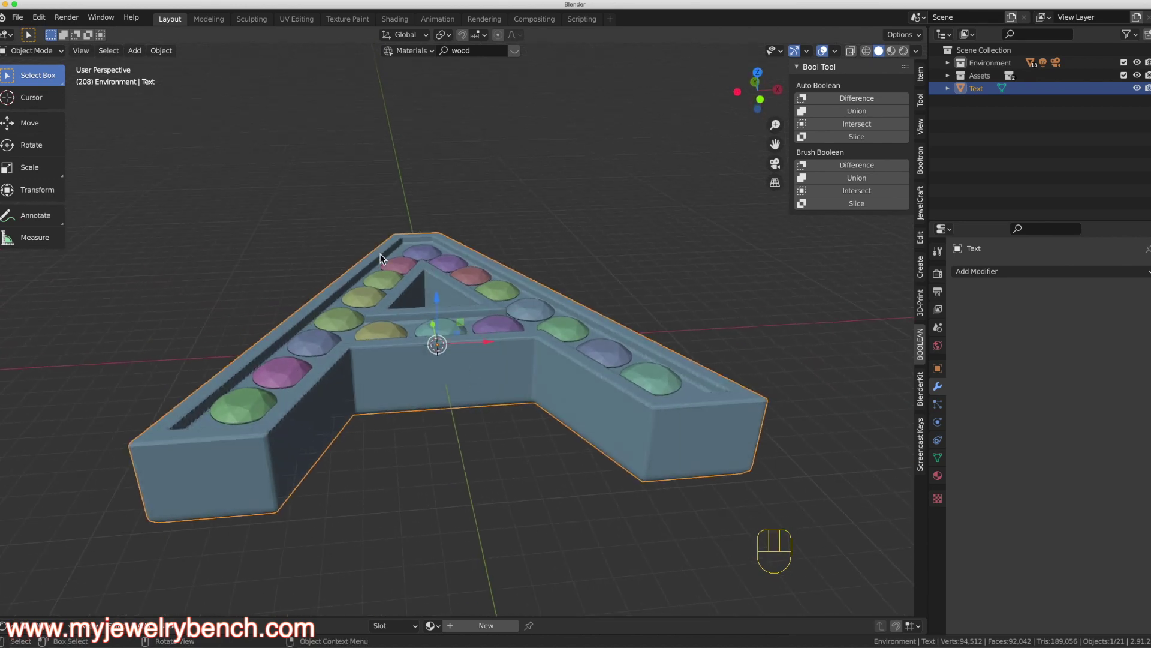
drag(442, 316, 440, 352)
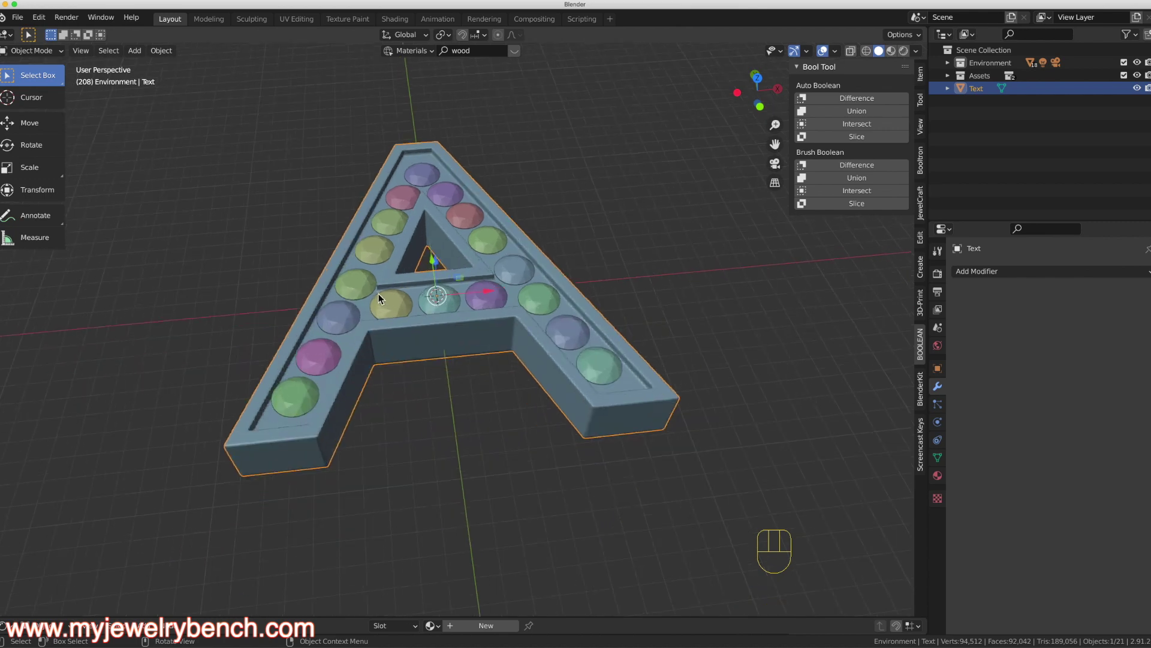
drag(409, 300, 395, 286)
drag(421, 276, 463, 263)
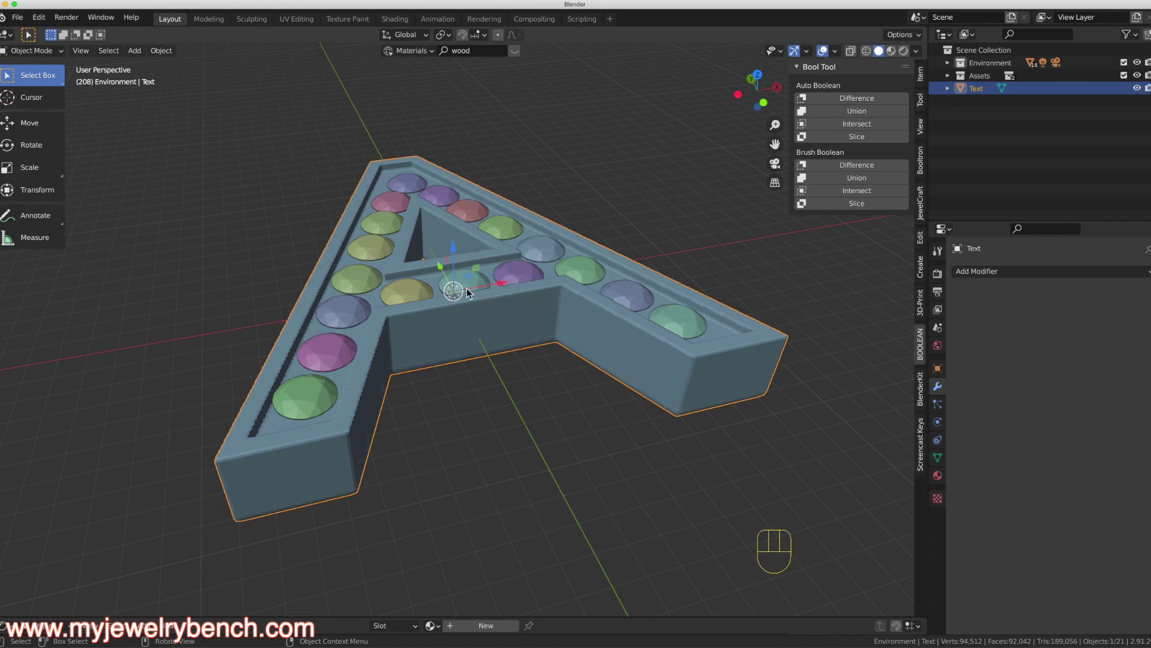
drag(413, 319, 443, 317)
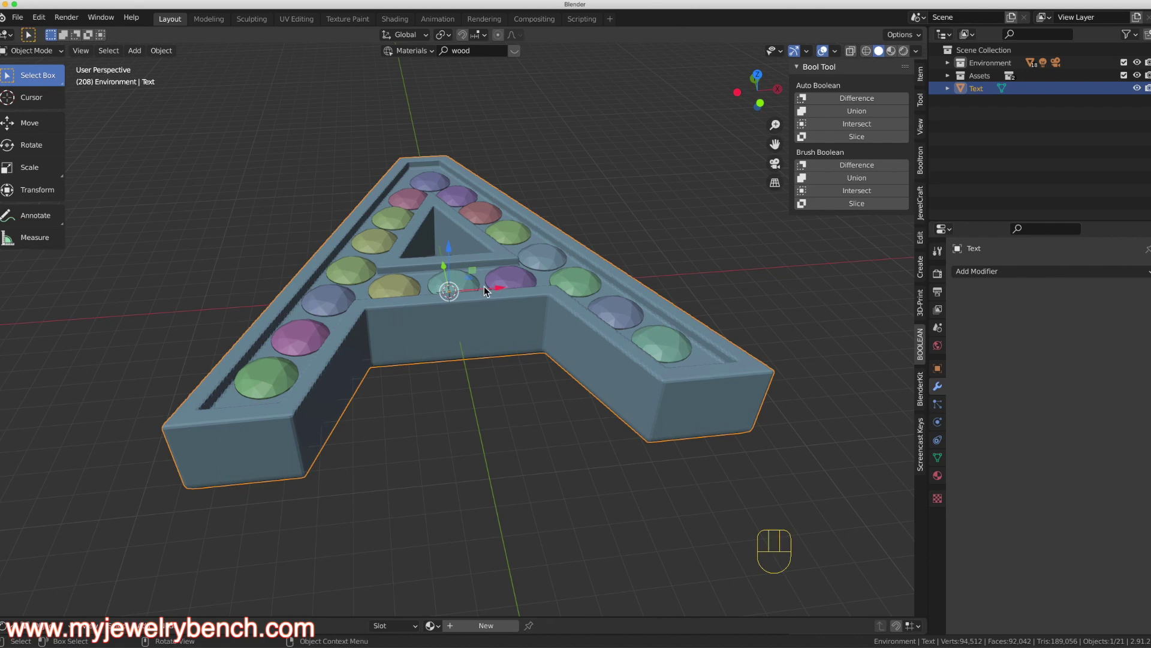
drag(478, 324, 444, 326)
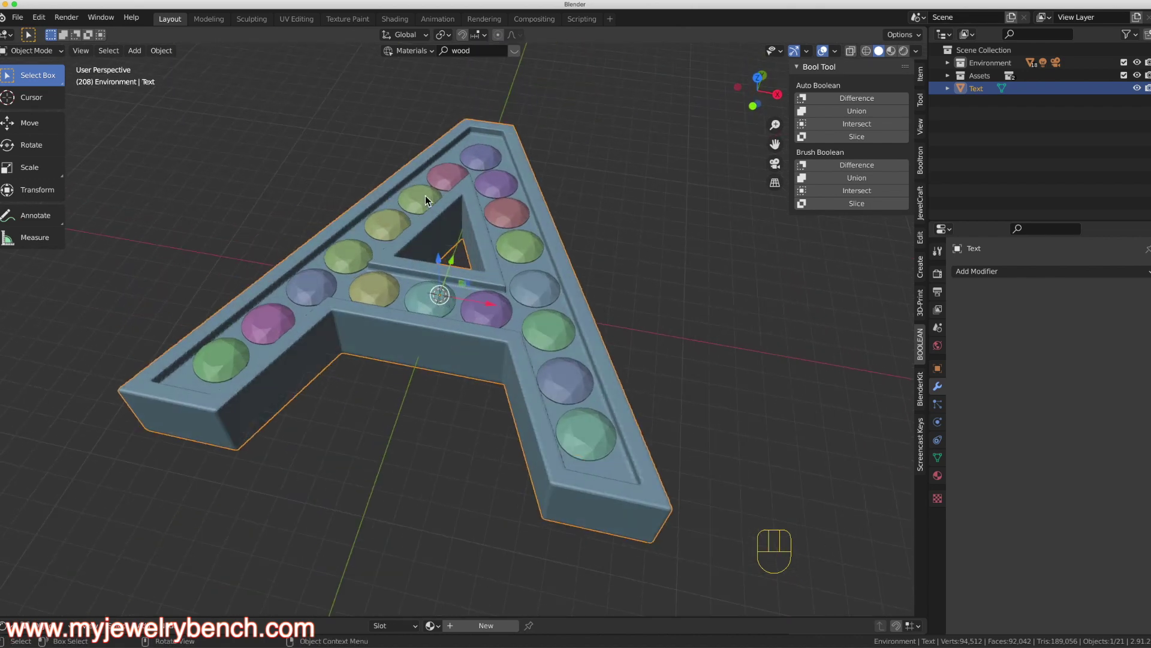
drag(462, 280, 466, 290)
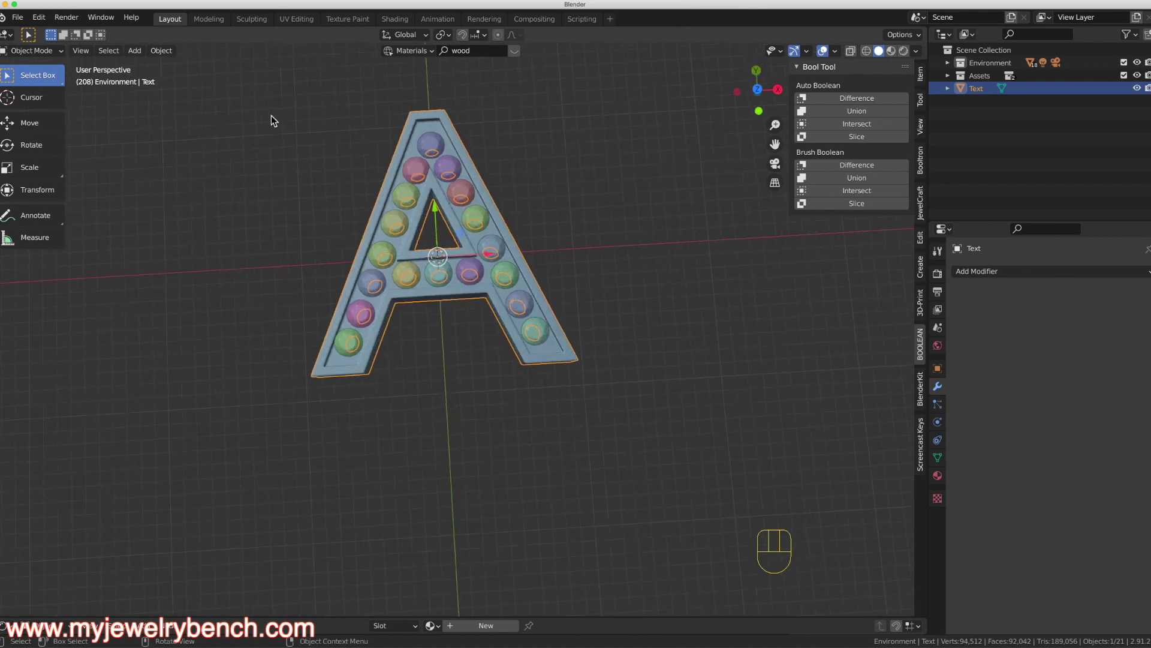
Step: Select the jeweled letter A objects and move them back along the grid away from the origin
drag(252, 109, 638, 446)
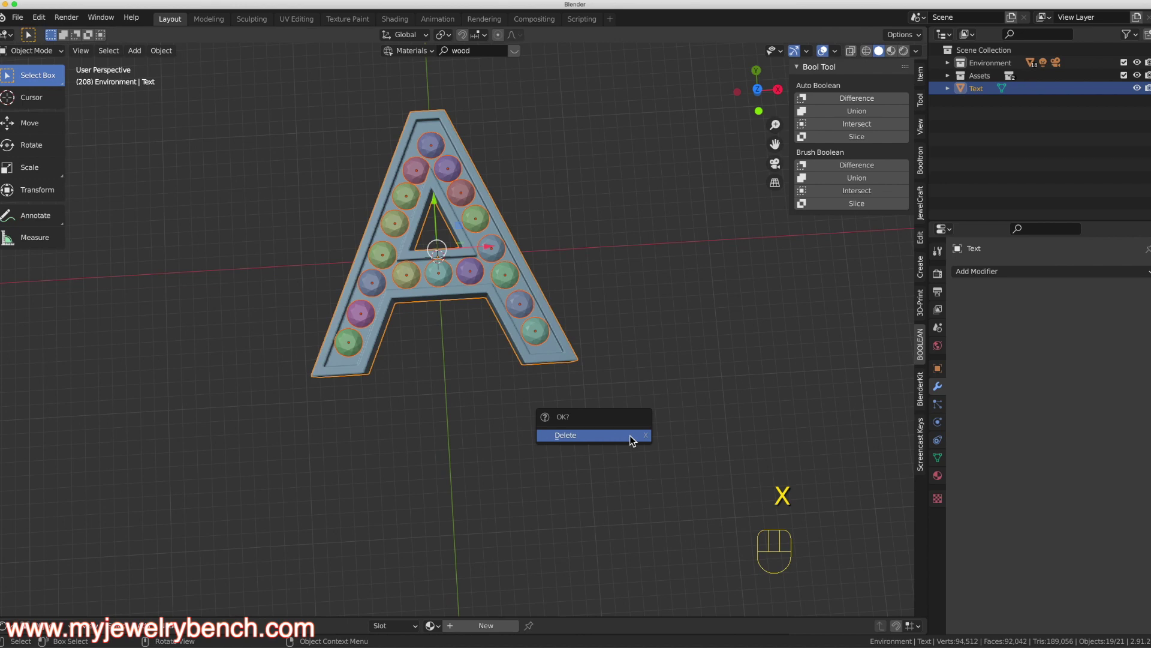
drag(519, 361, 503, 282)
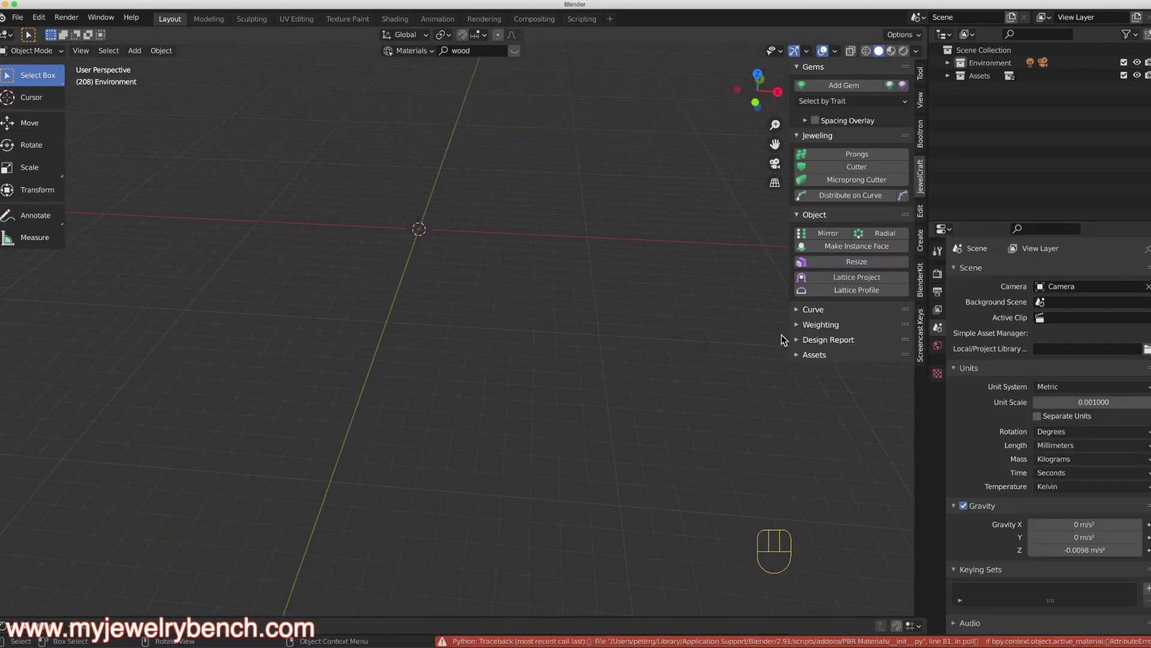
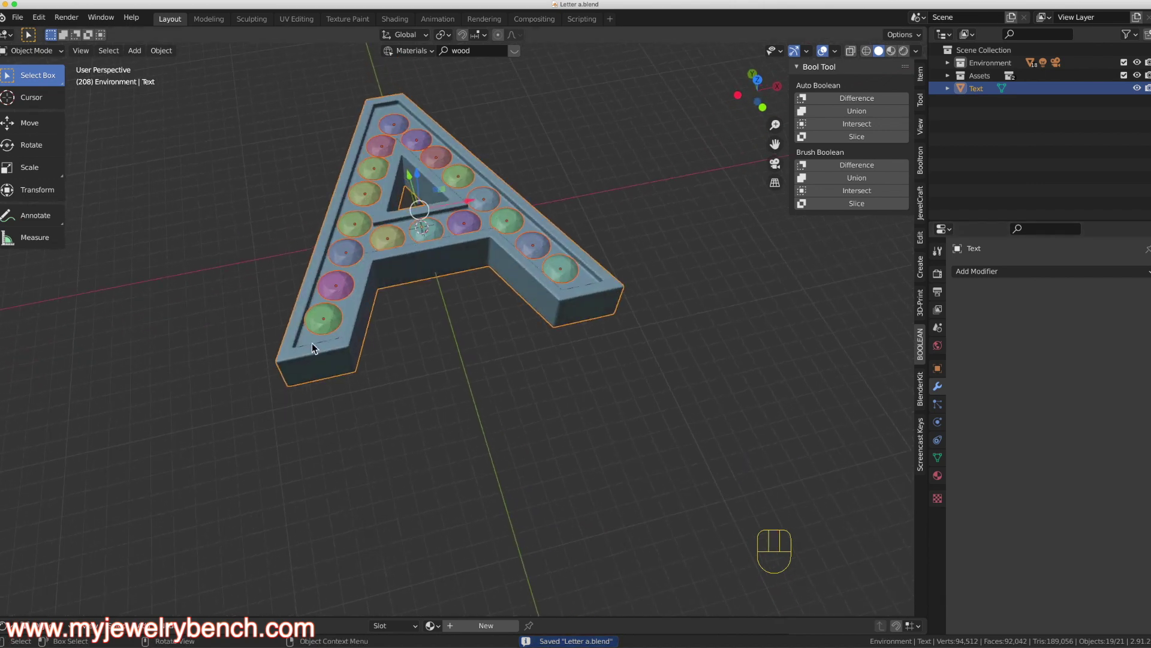
drag(254, 223, 582, 382)
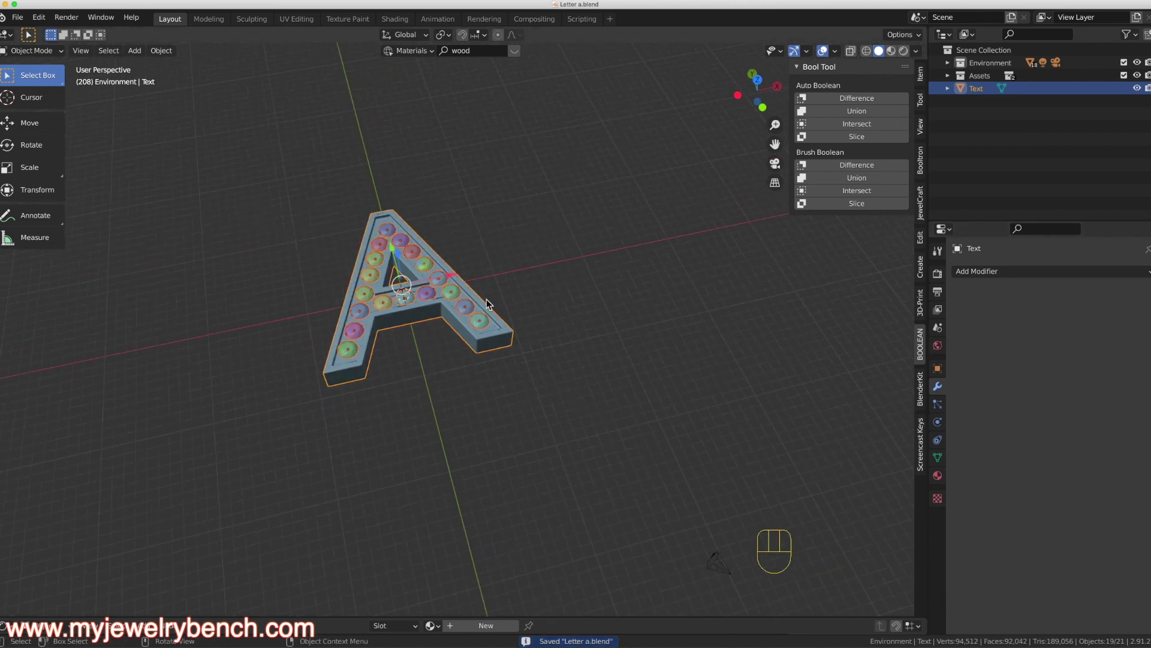
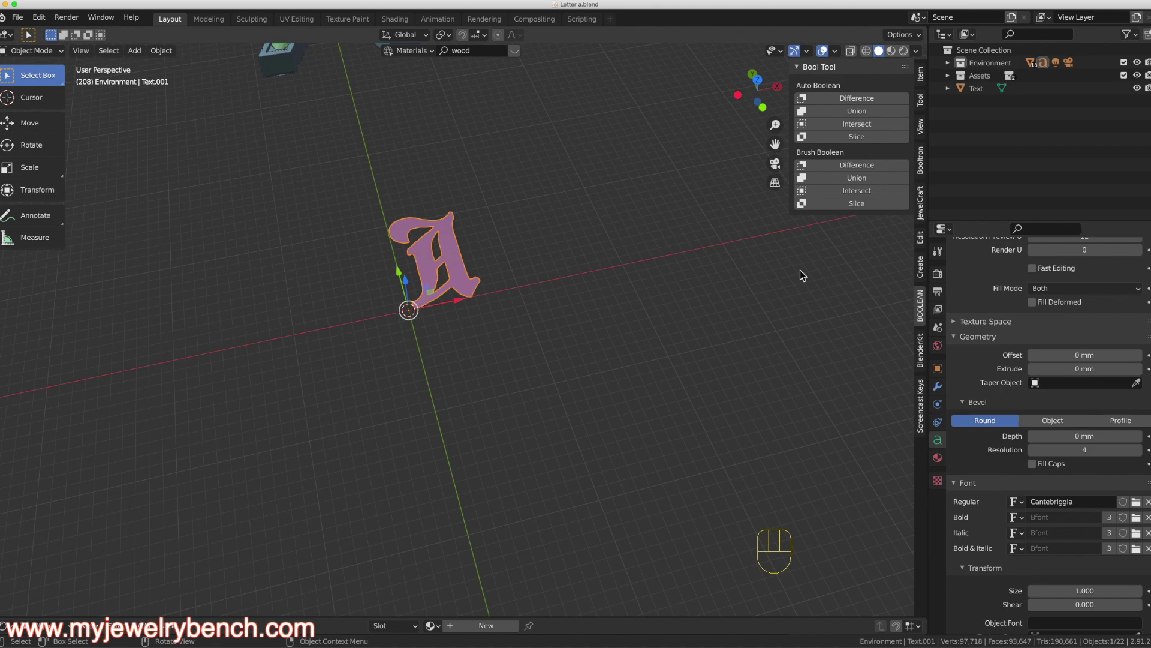
Step: Scale up the new Cantebriggia letter A at the origin and orbit to view it
drag(467, 250, 439, 256)
drag(440, 259, 465, 280)
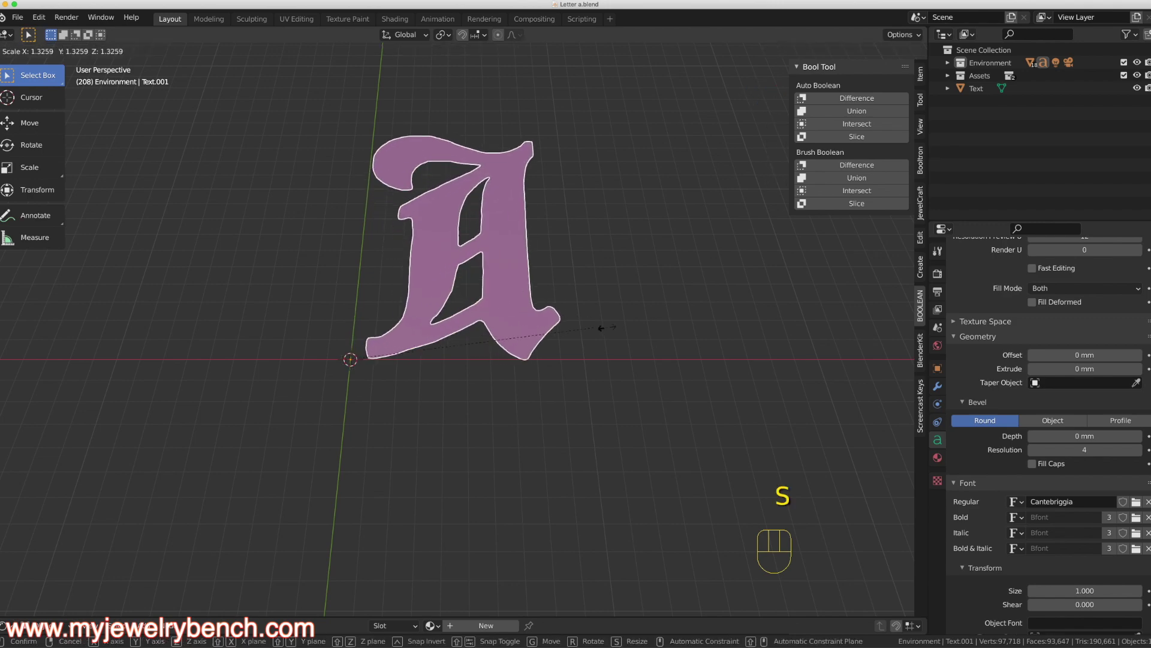
drag(570, 241, 671, 299)
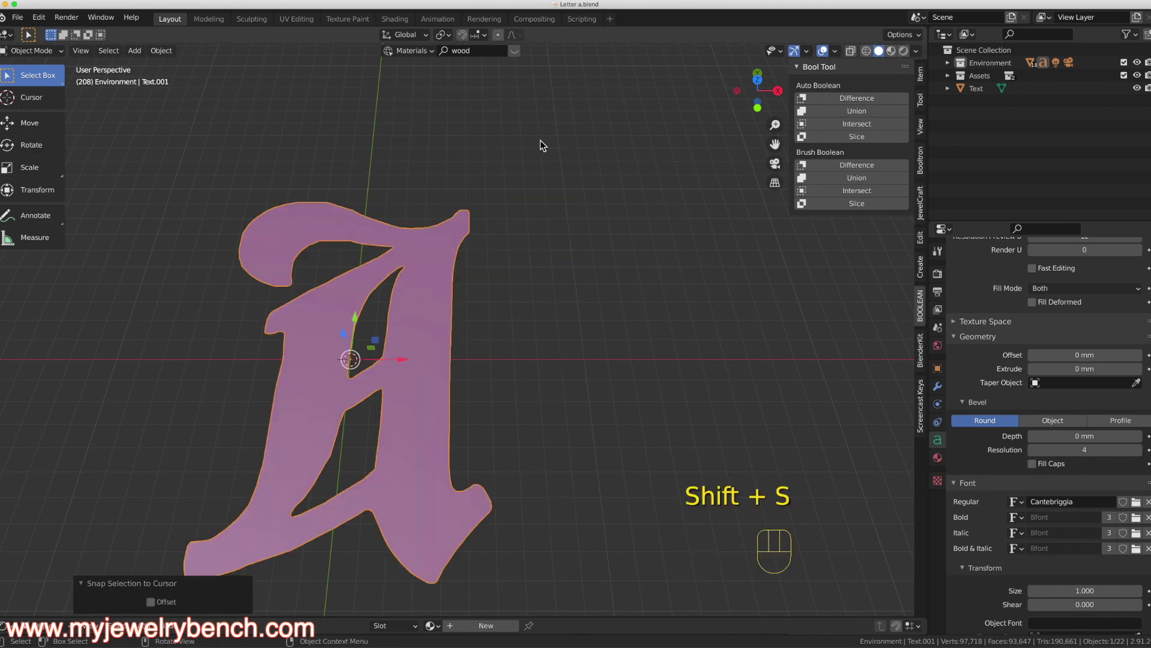
drag(364, 368, 362, 354)
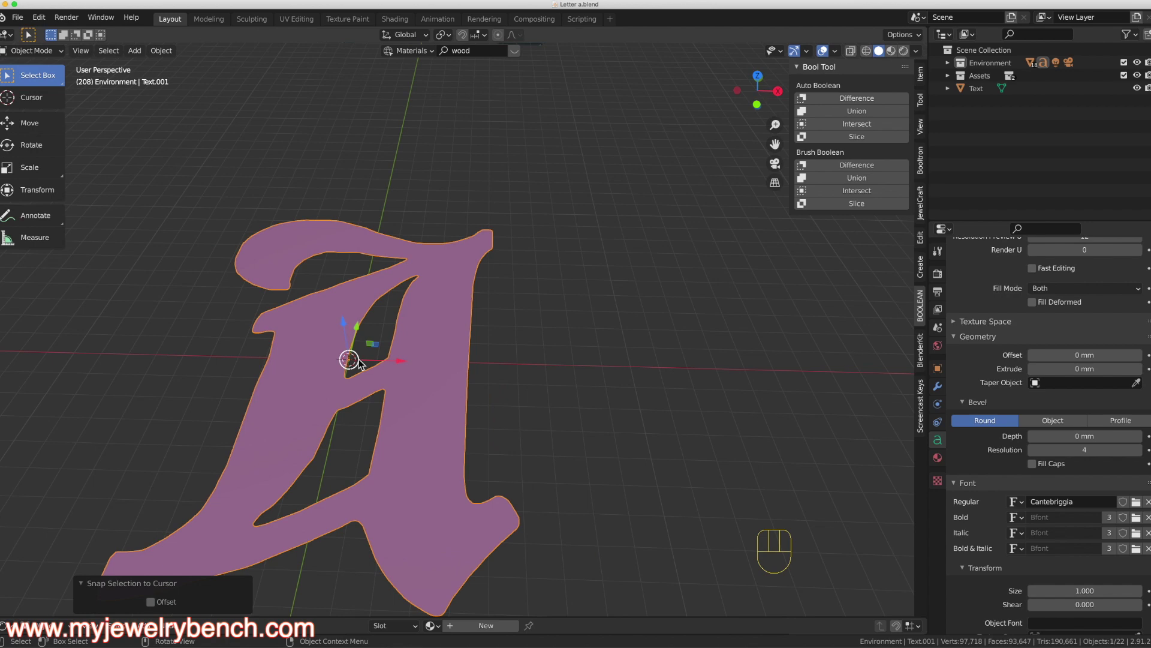
drag(361, 375, 378, 380)
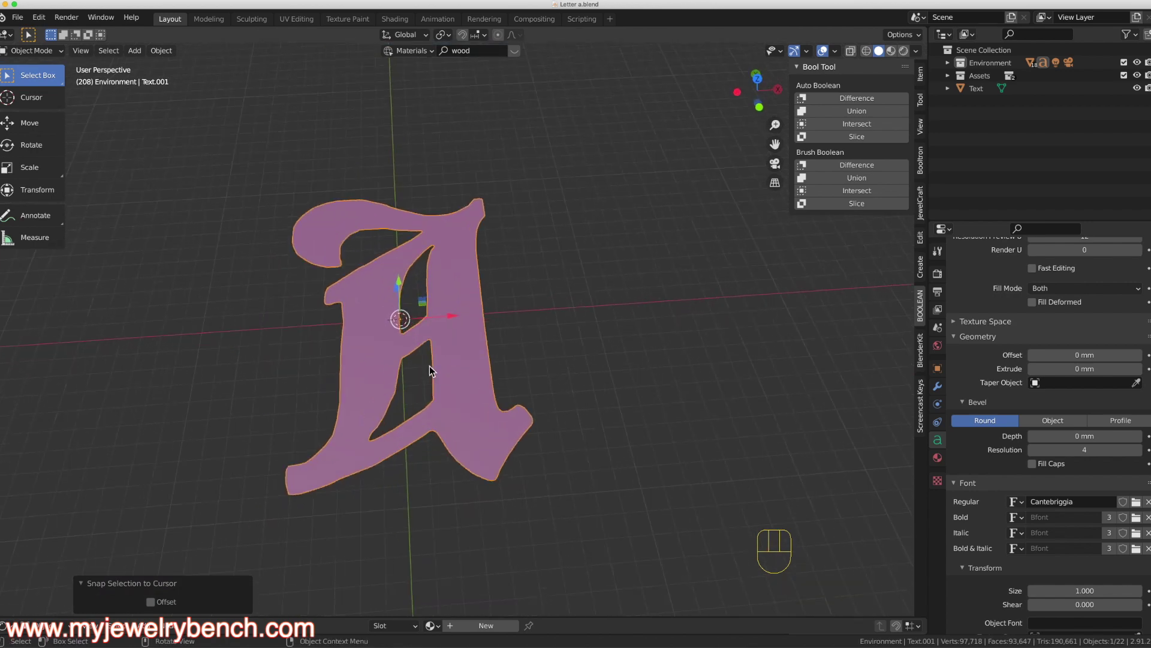
drag(425, 367, 401, 360)
drag(403, 308, 434, 332)
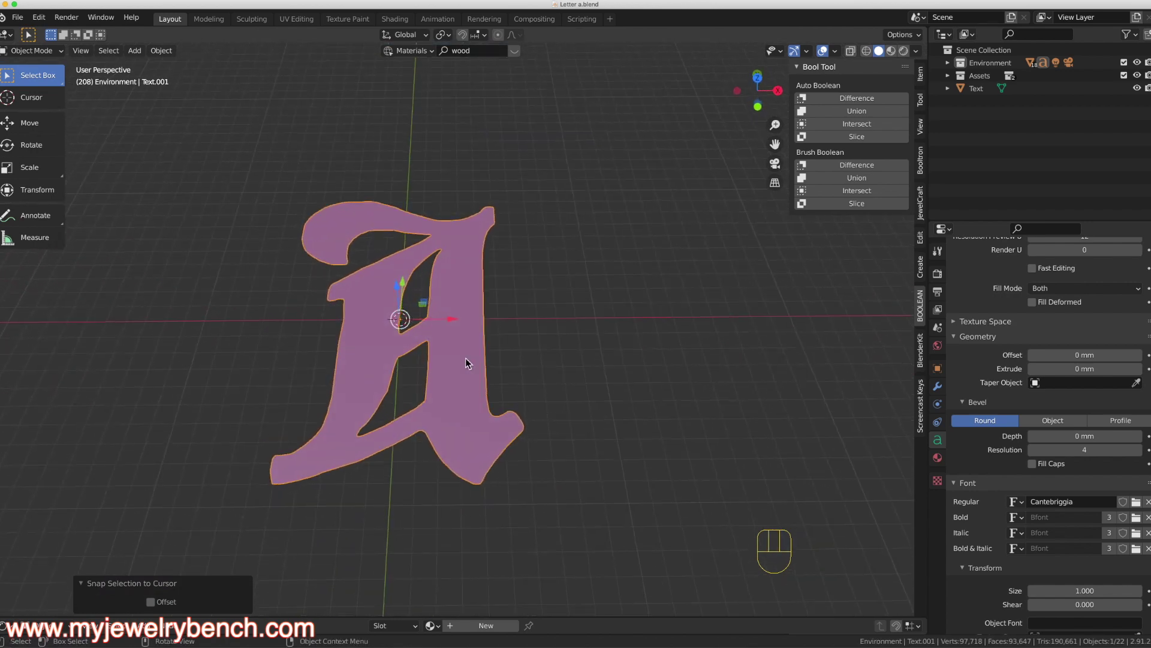
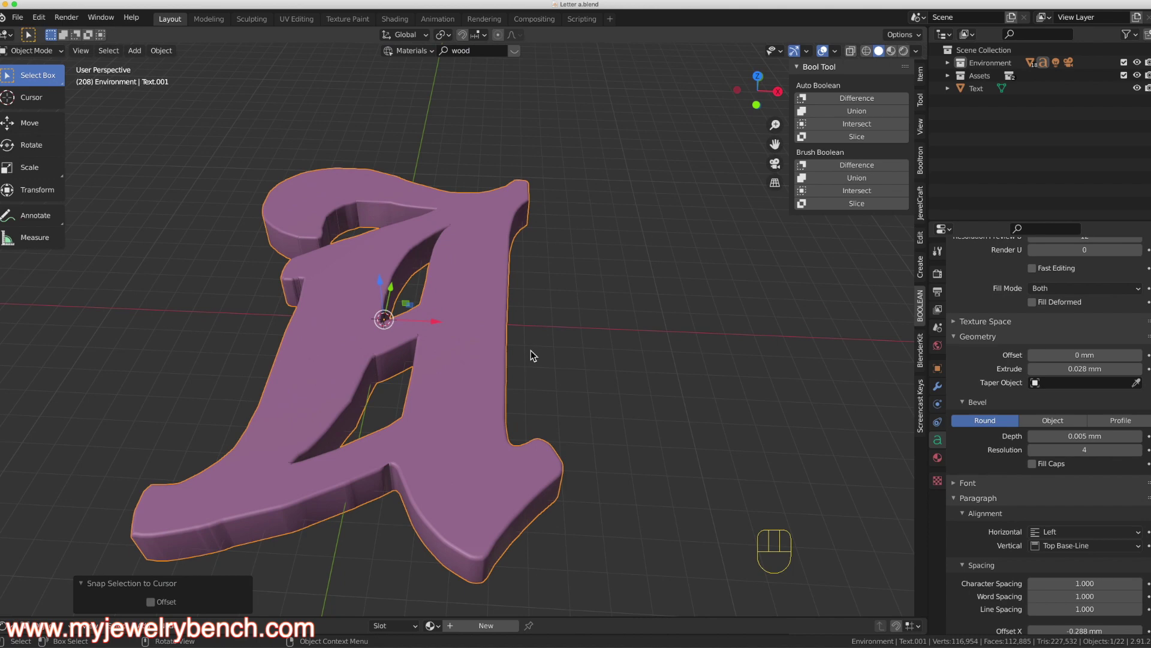
Step: Inspect the thickened mesh letter A and view it straight from the side for selecting the top faces
drag(466, 308, 405, 279)
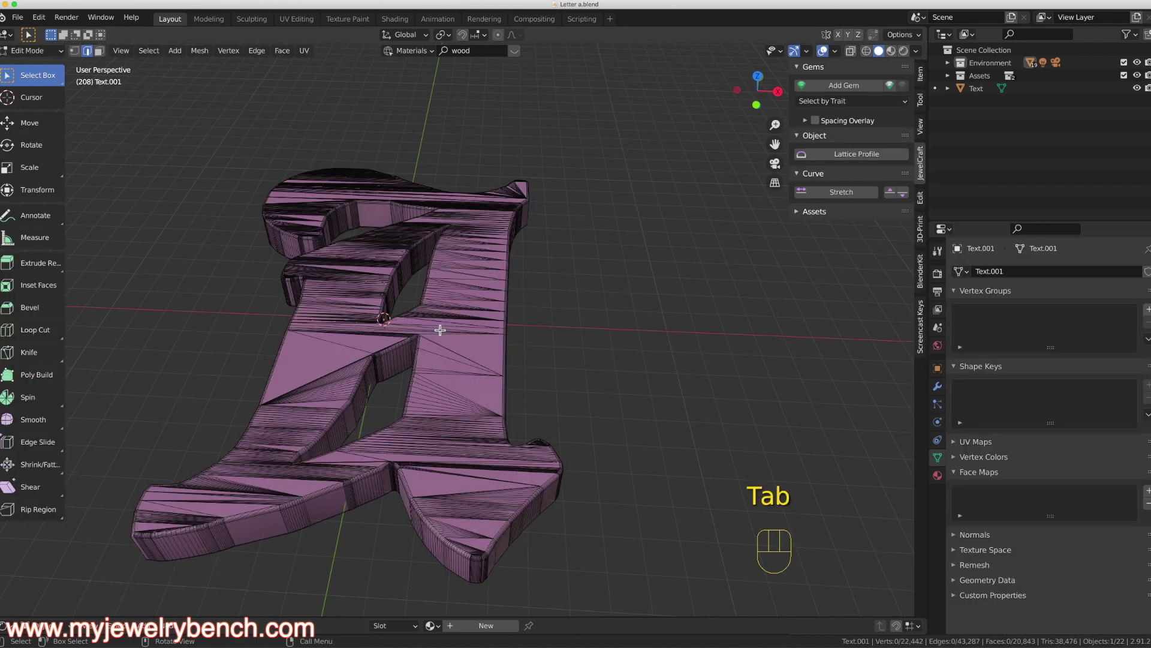
drag(441, 326, 431, 274)
drag(423, 274, 448, 279)
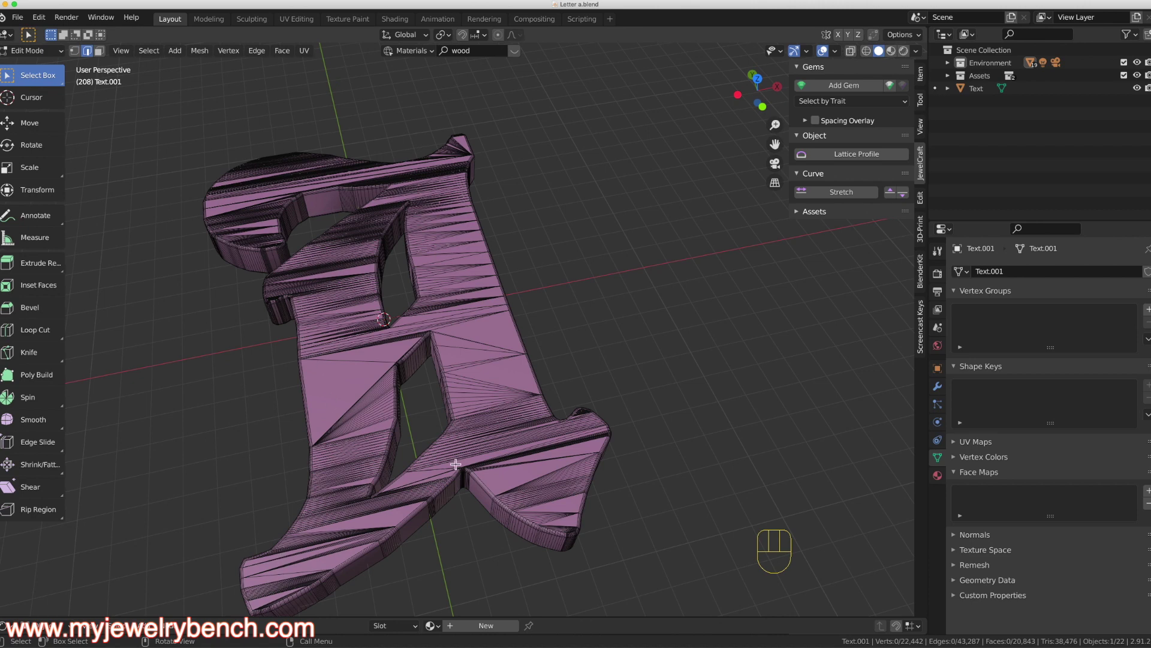
drag(515, 253, 471, 226)
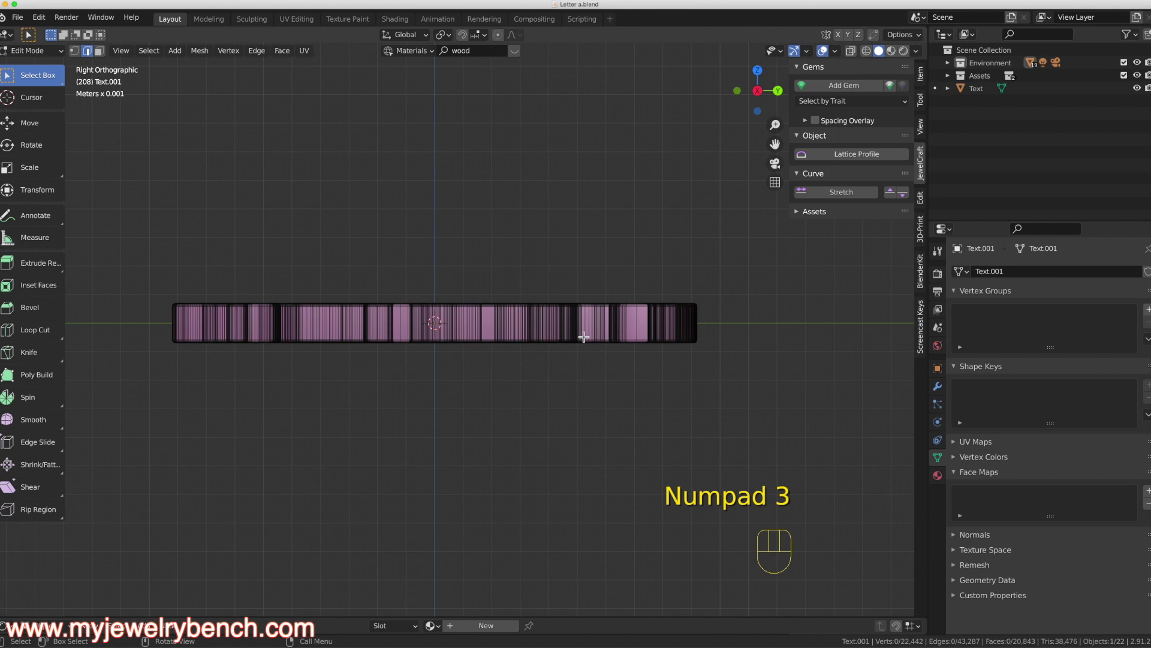
click(856, 58)
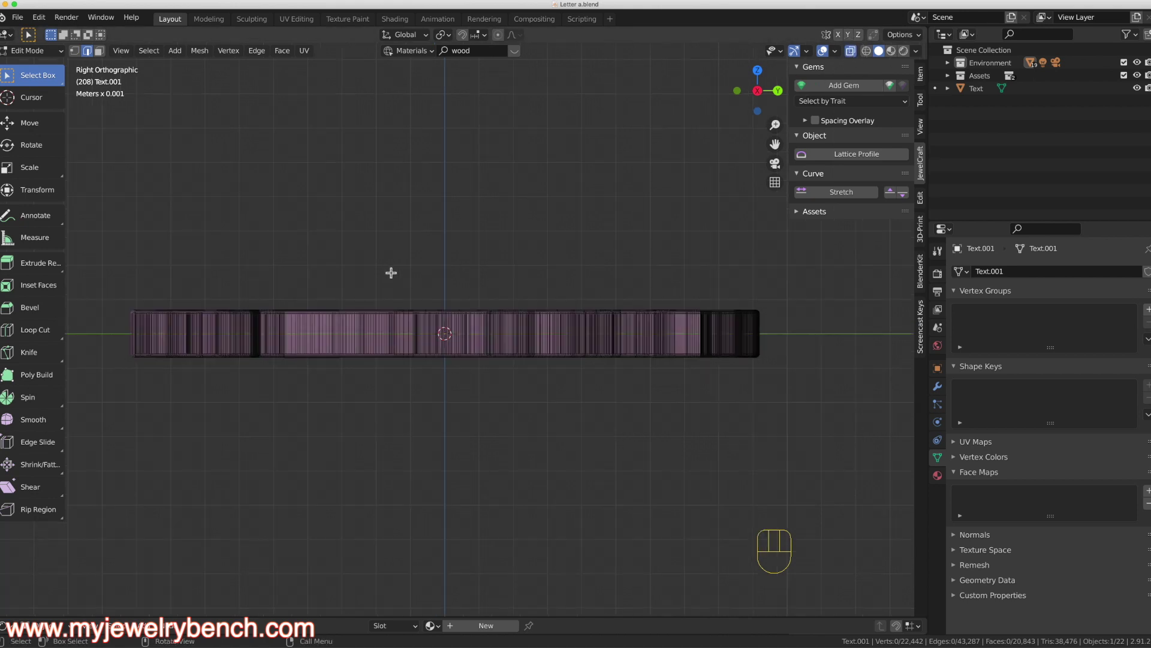
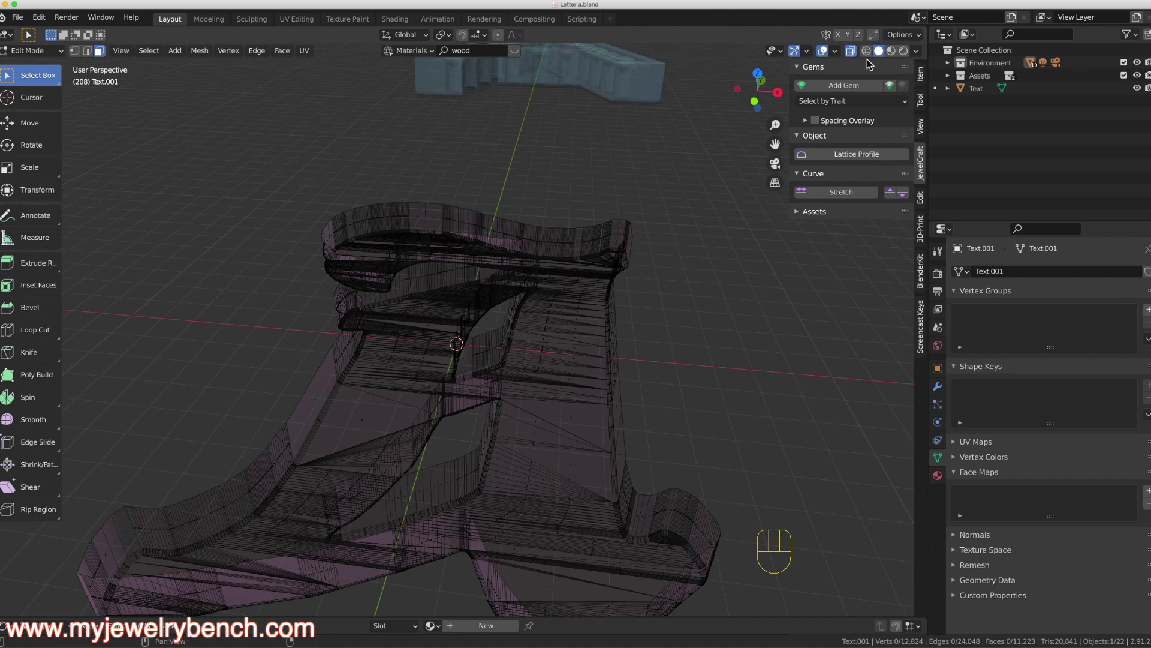
Step: Turn off X-ray and orbit to look at the open-topped hollow letter A walls
click(852, 54)
drag(491, 291, 518, 324)
drag(577, 341, 620, 327)
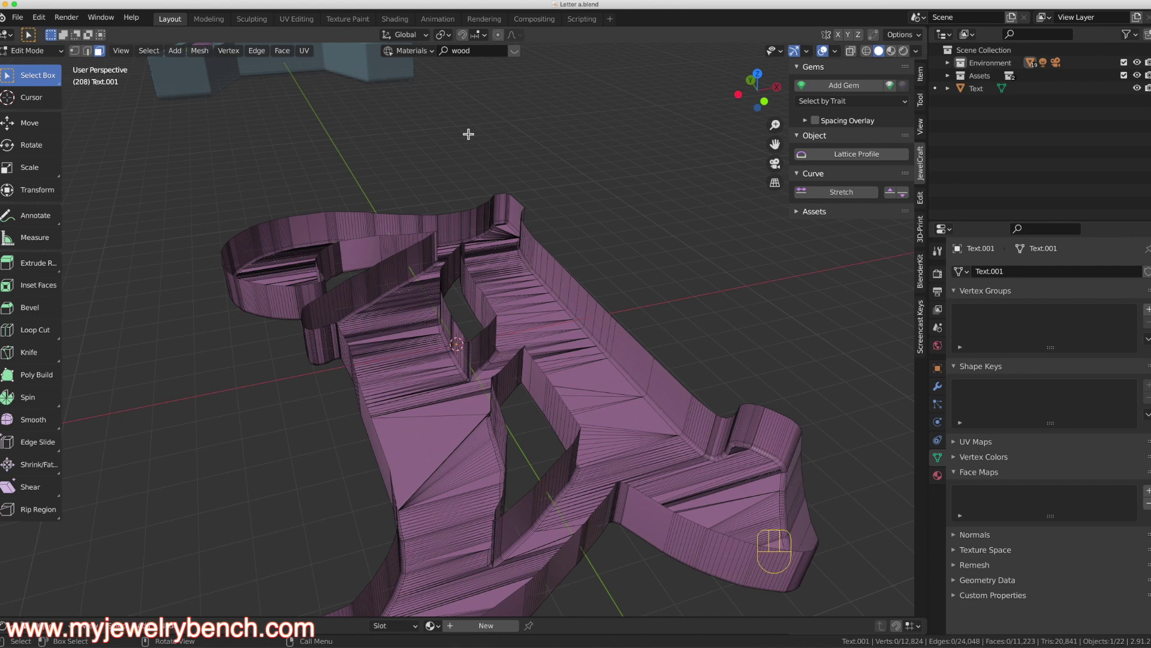
middle_click(332, 313)
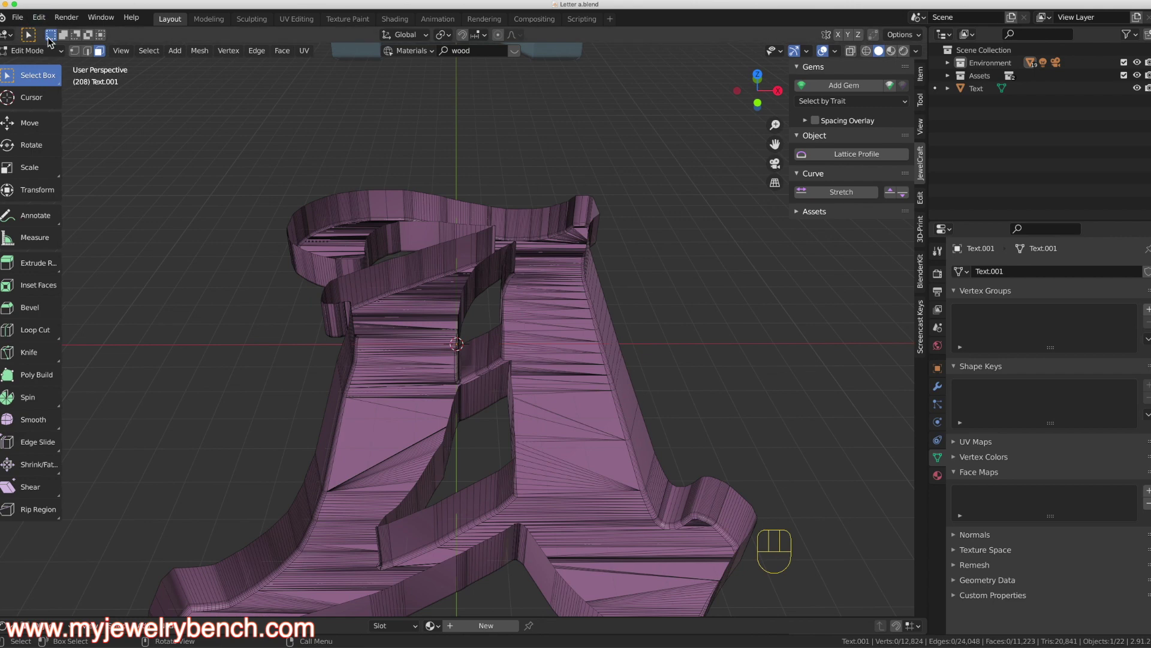
Step: Switch to edge select and pick the top rim edge loop of the letter's walls
click(95, 57)
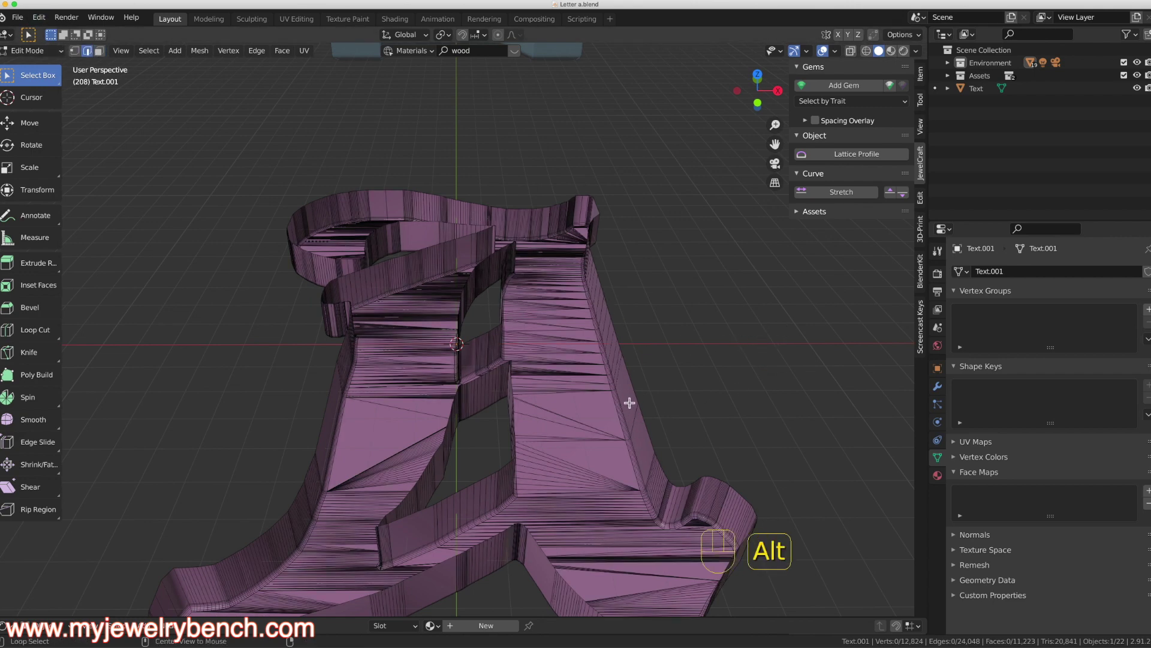
click(633, 382)
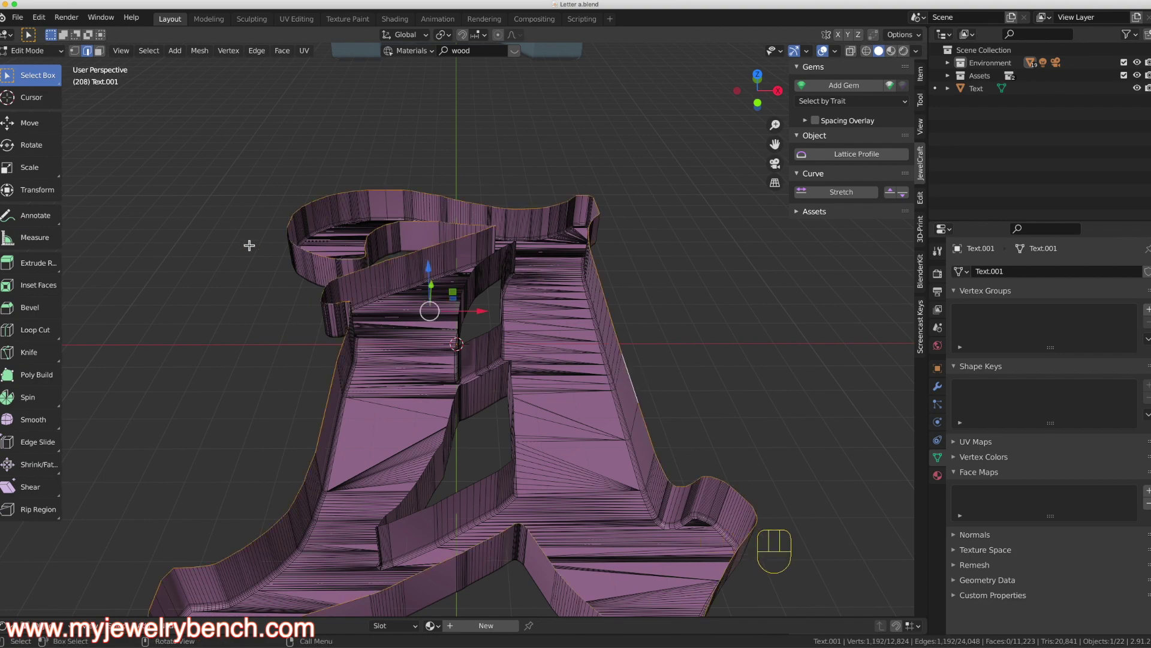
drag(532, 376, 619, 349)
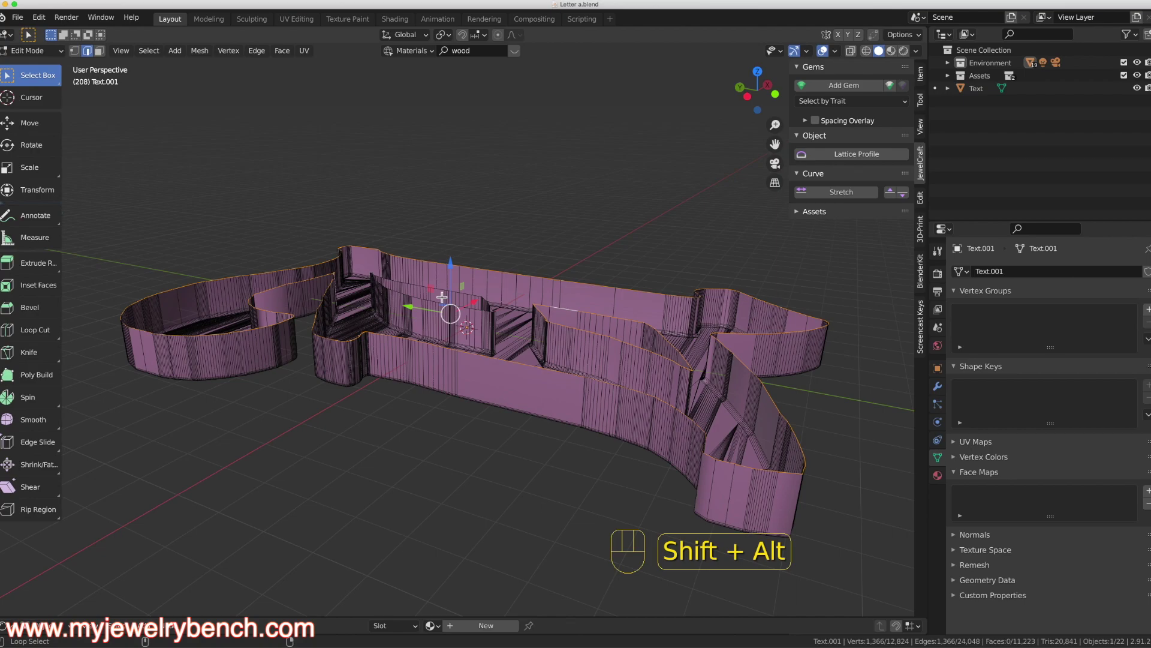
drag(489, 285, 404, 299)
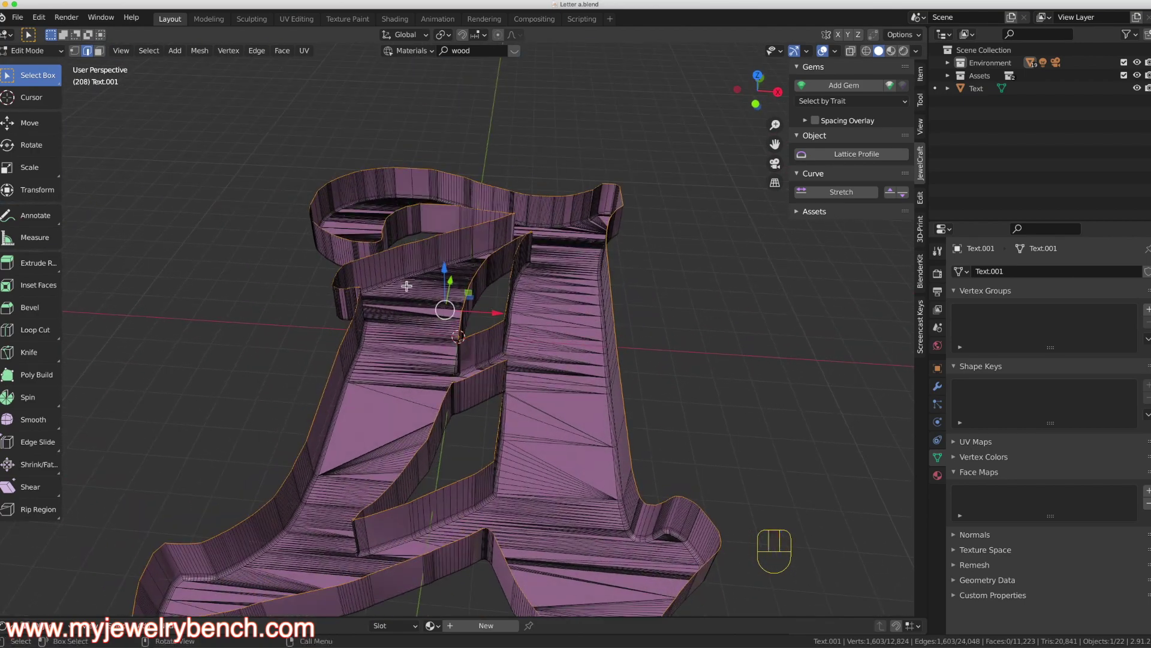
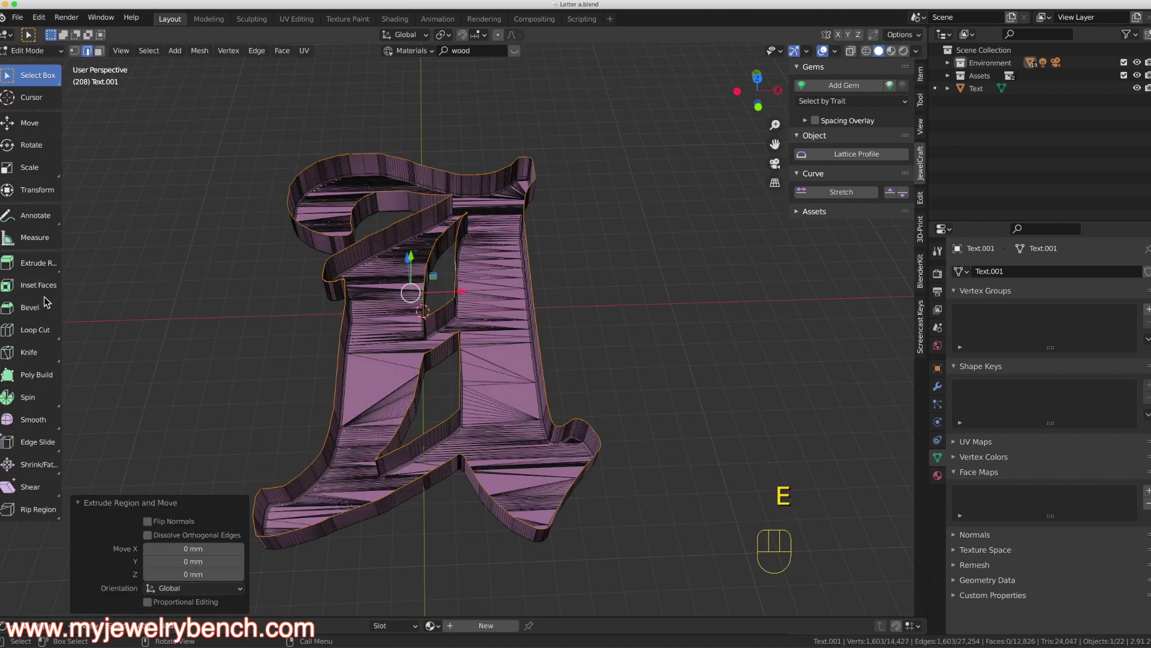
Step: Inset the letter's top rim, inspect it, then undo back to the solid extruded mesh
click(42, 290)
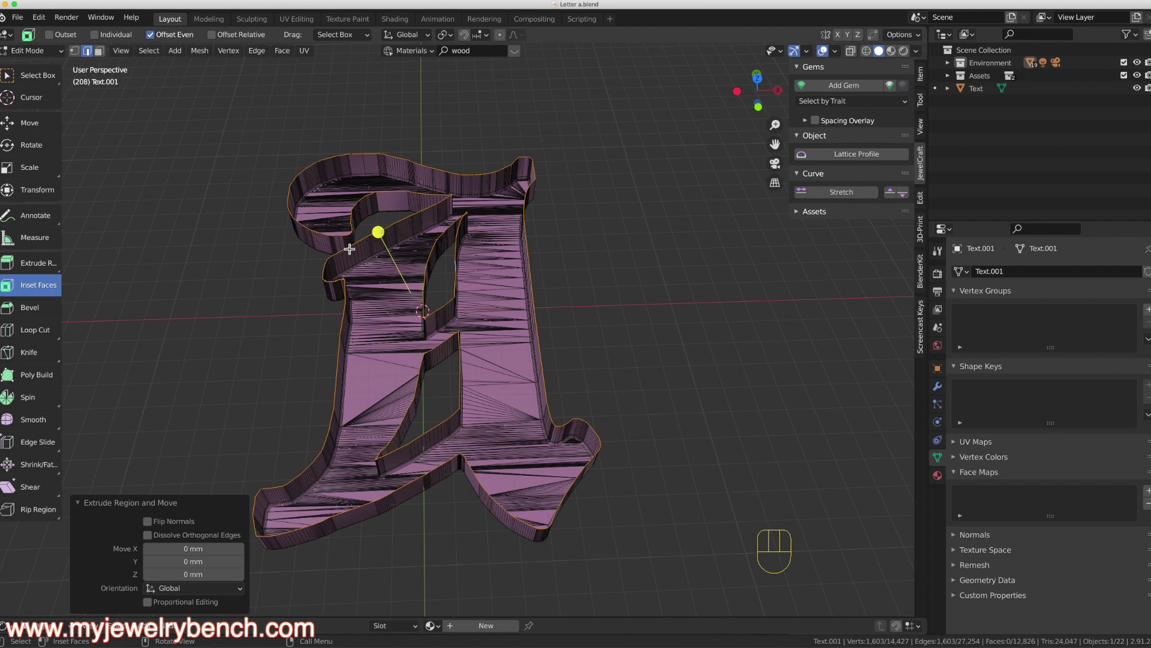
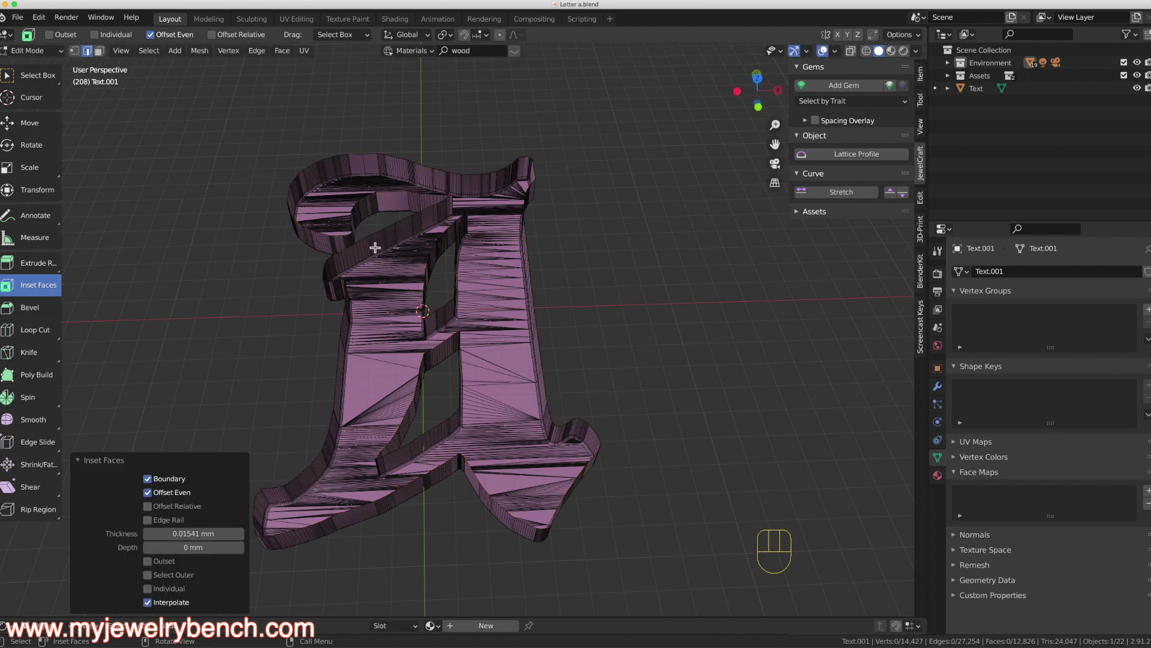
drag(465, 256, 499, 225)
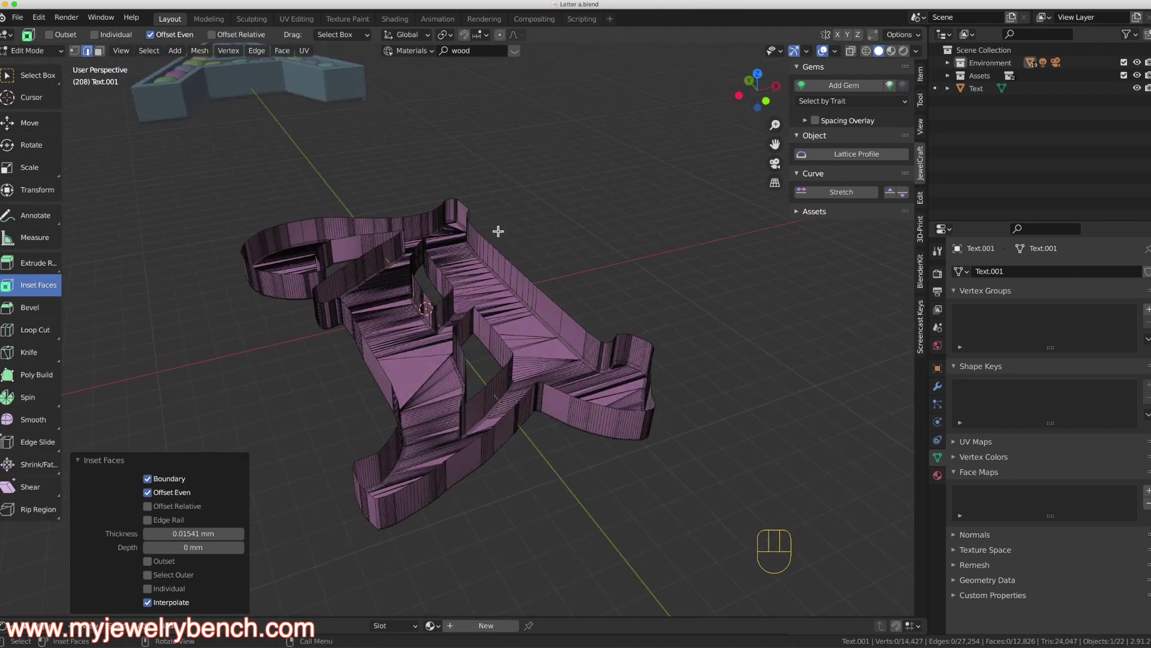
drag(463, 249, 444, 278)
drag(514, 315, 484, 301)
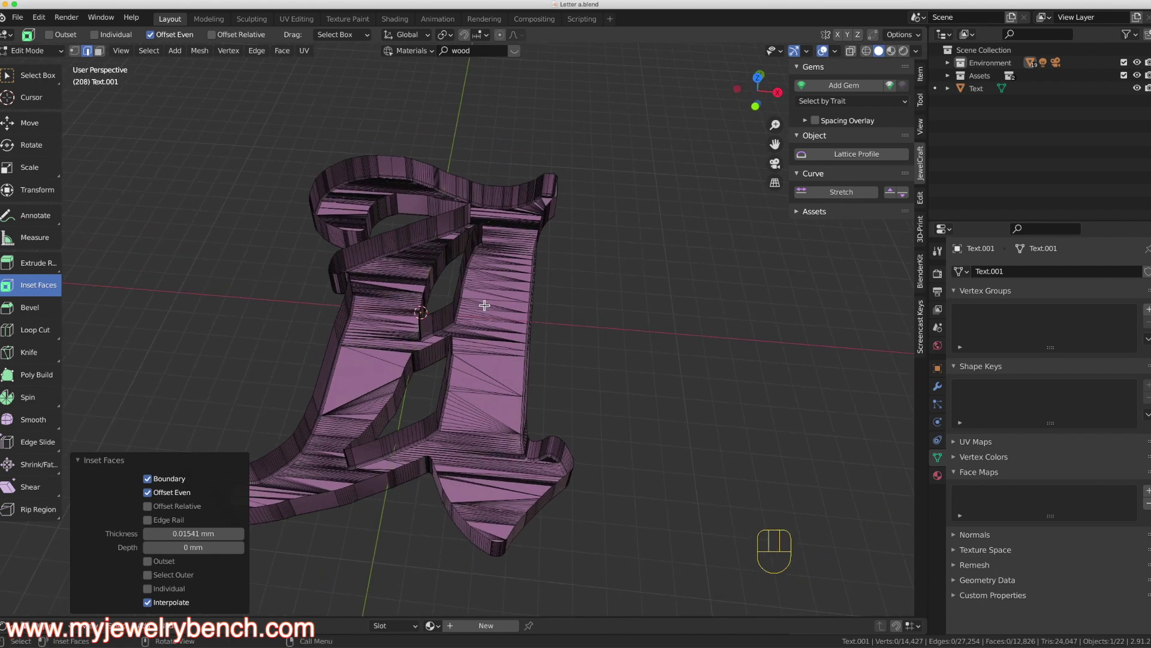
drag(471, 281, 481, 249)
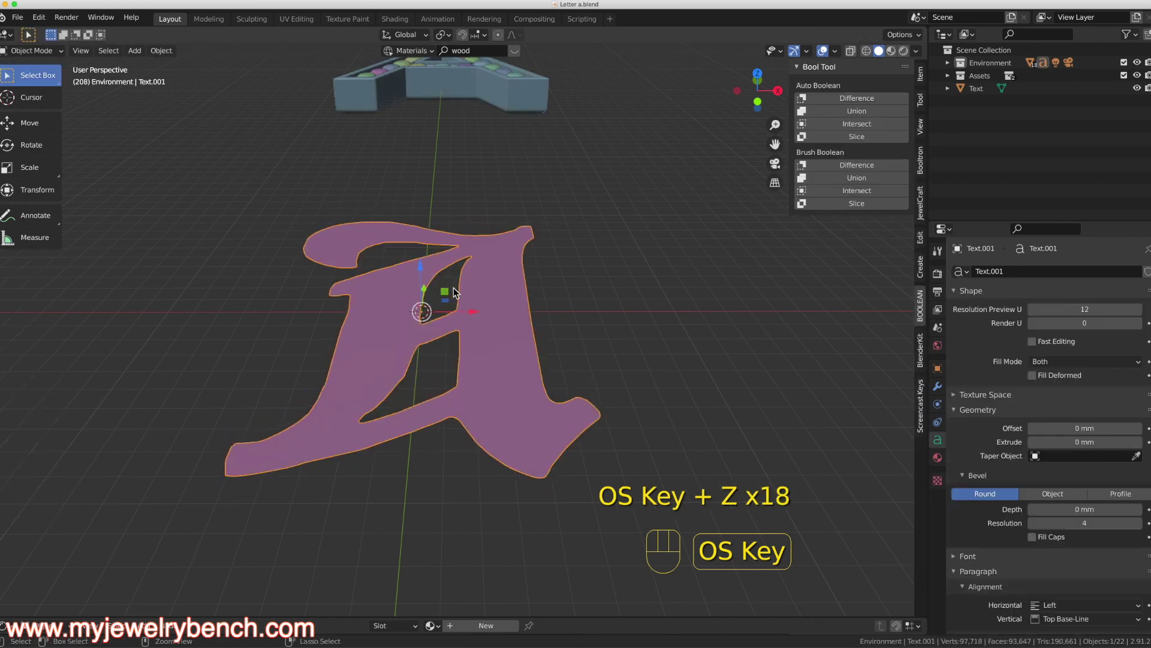
Step: Move the gothic A off the origin and set its Geometry Extrude to 0.025 mm
drag(520, 235, 622, 169)
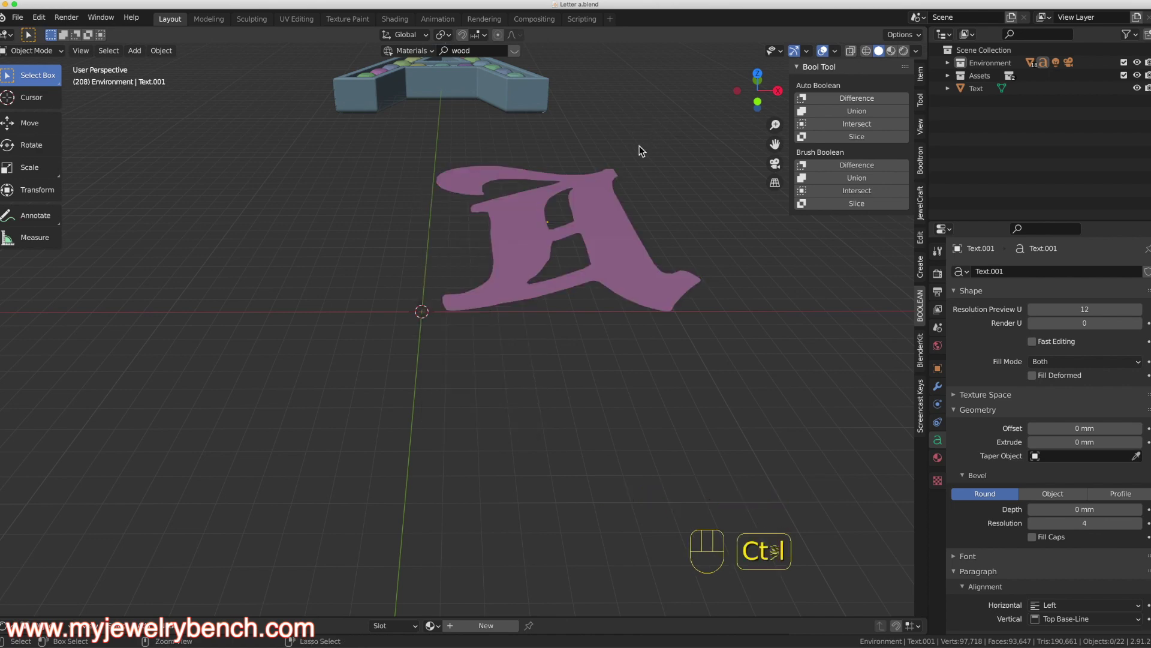
click(605, 206)
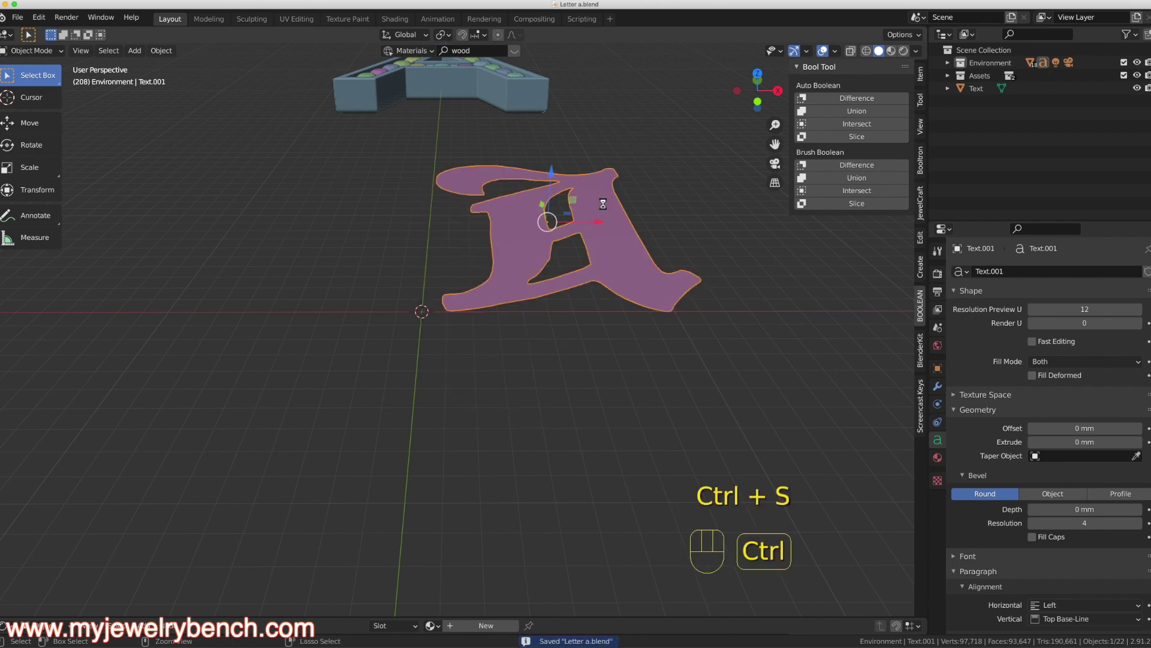
click(607, 235)
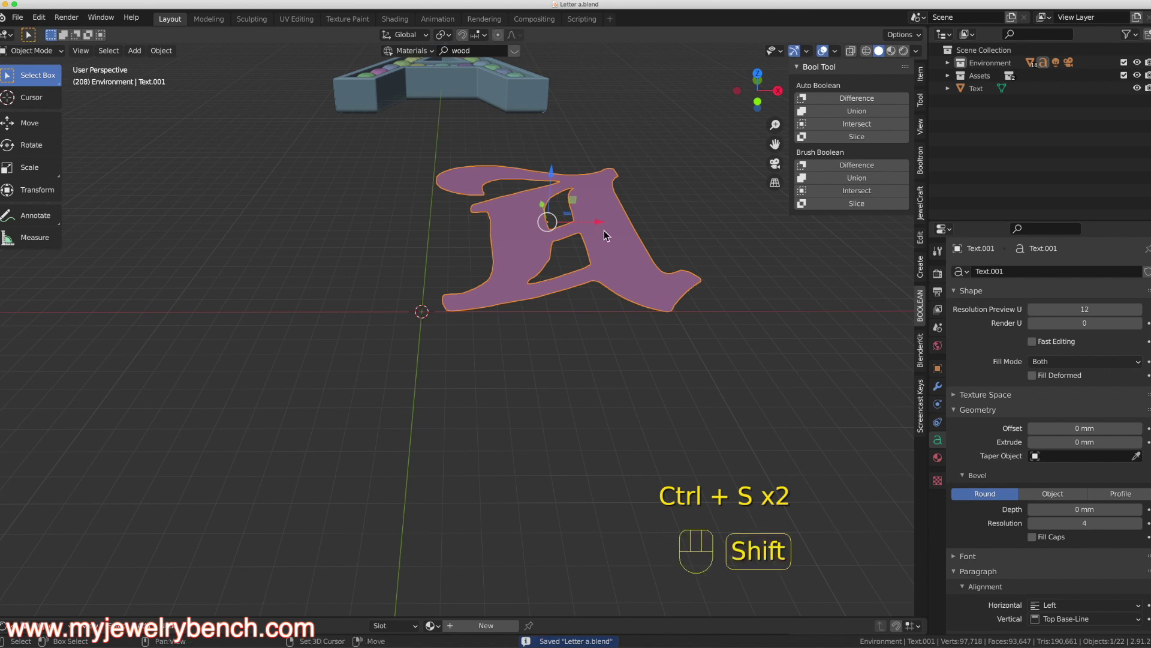
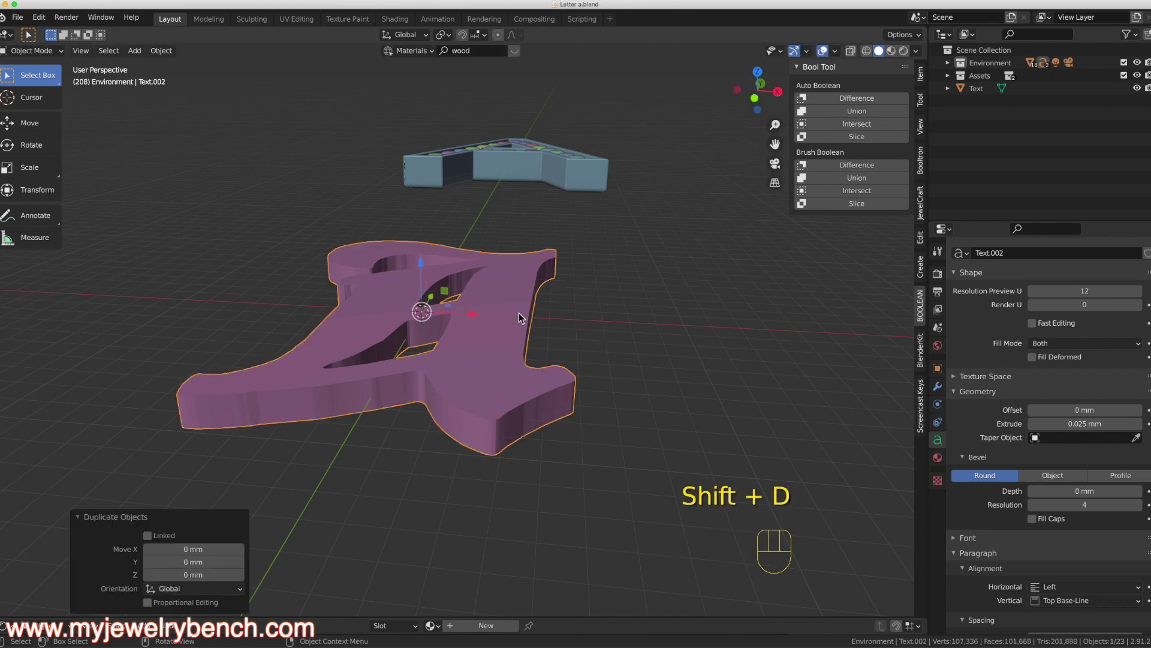
Step: Scale the duplicate letter down onto the original and convert it to a mesh
click(427, 267)
click(503, 388)
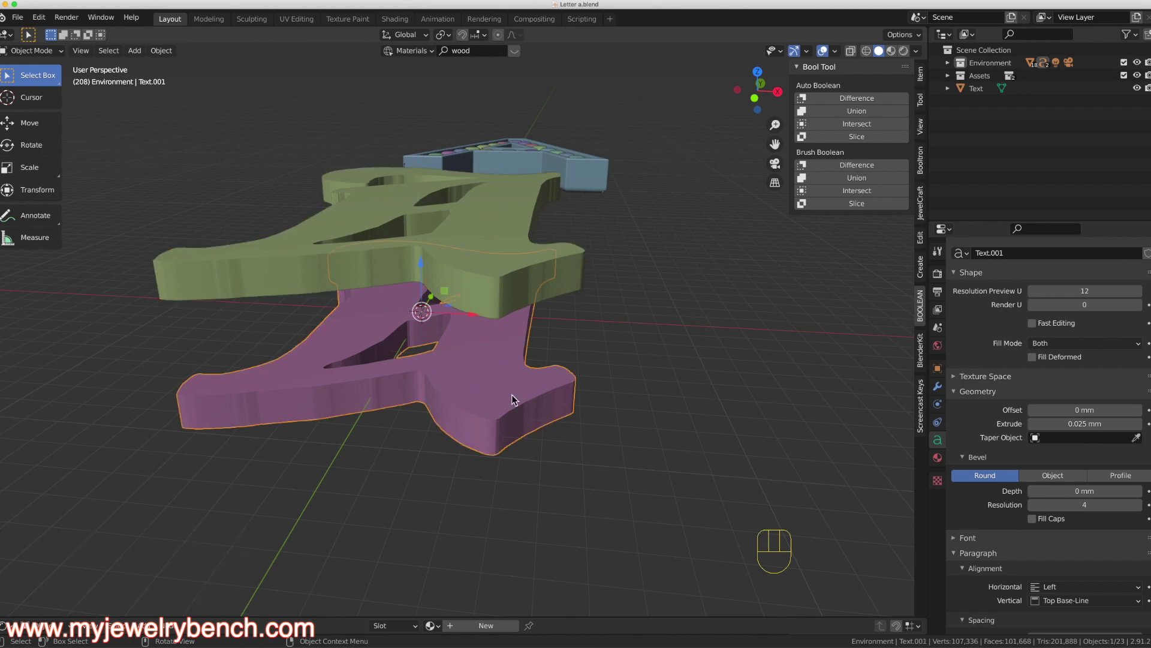
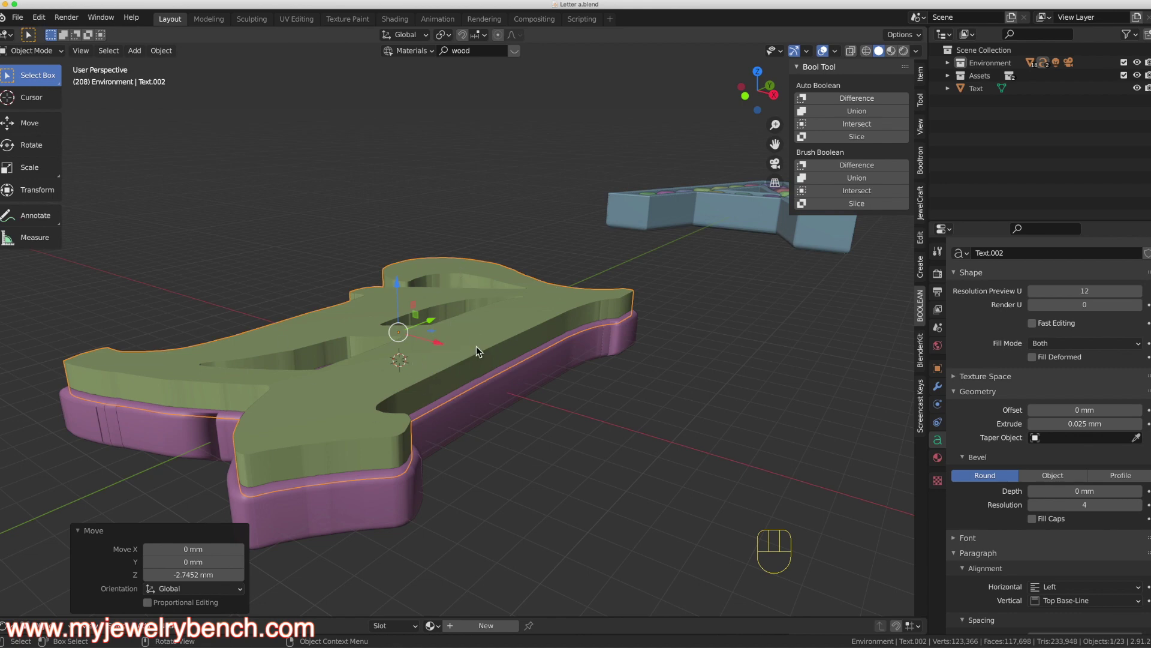
drag(482, 342, 444, 342)
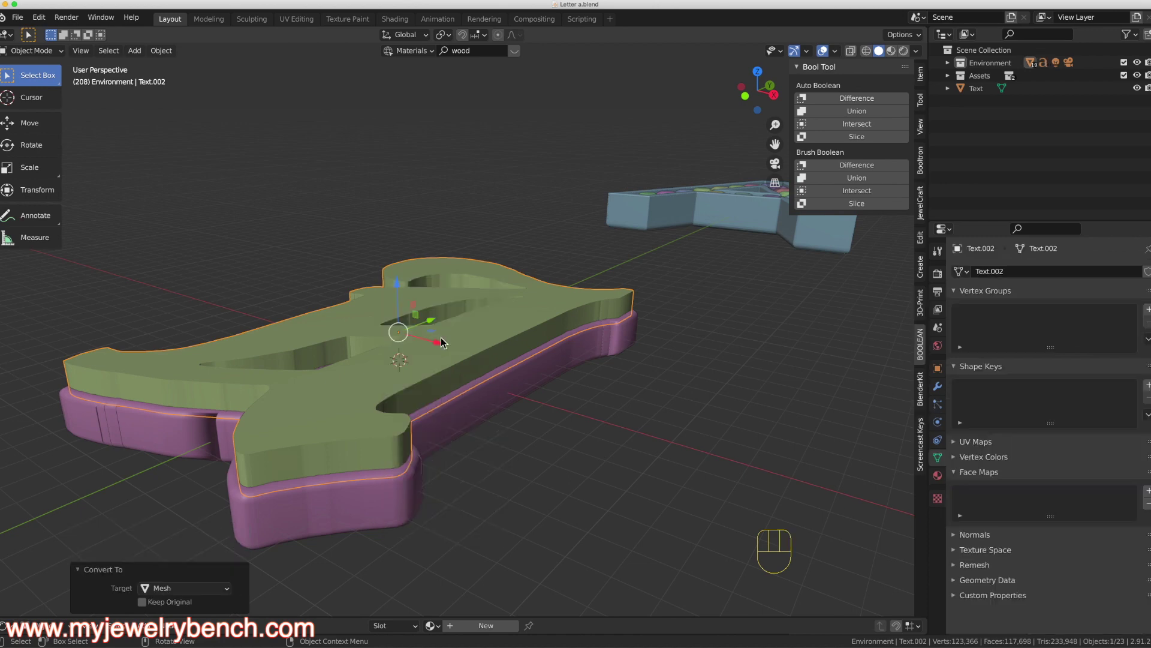
Step: Round the base letter's edges with Bevel Depth, then reselect the inner mesh letter
click(498, 404)
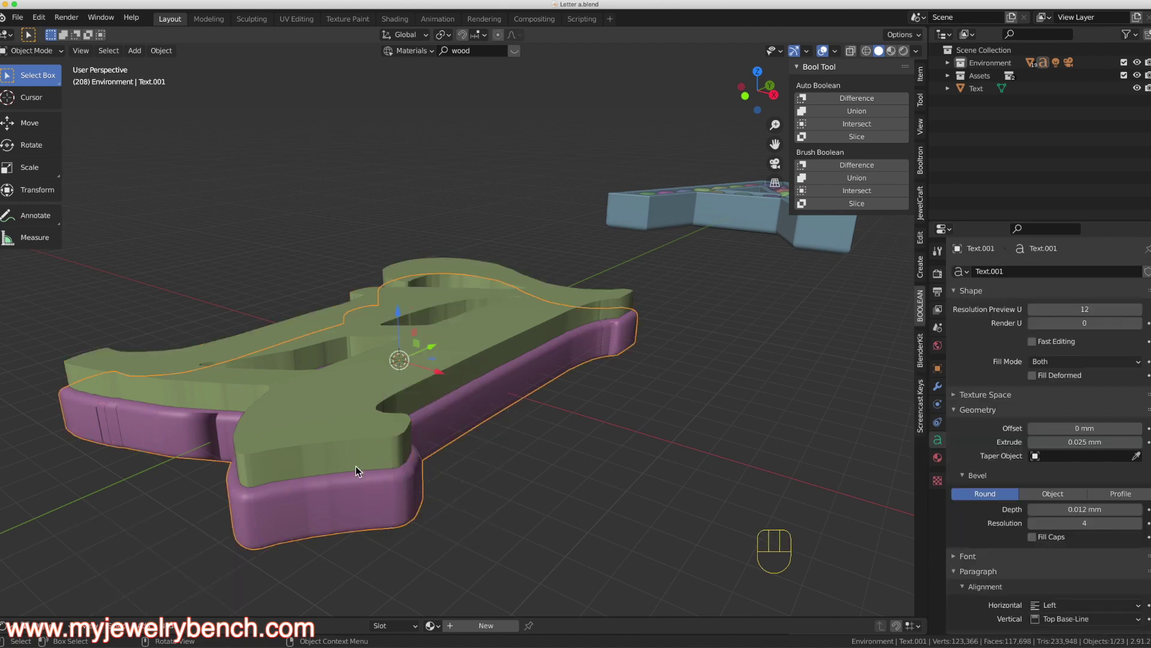
drag(354, 506, 323, 441)
click(460, 339)
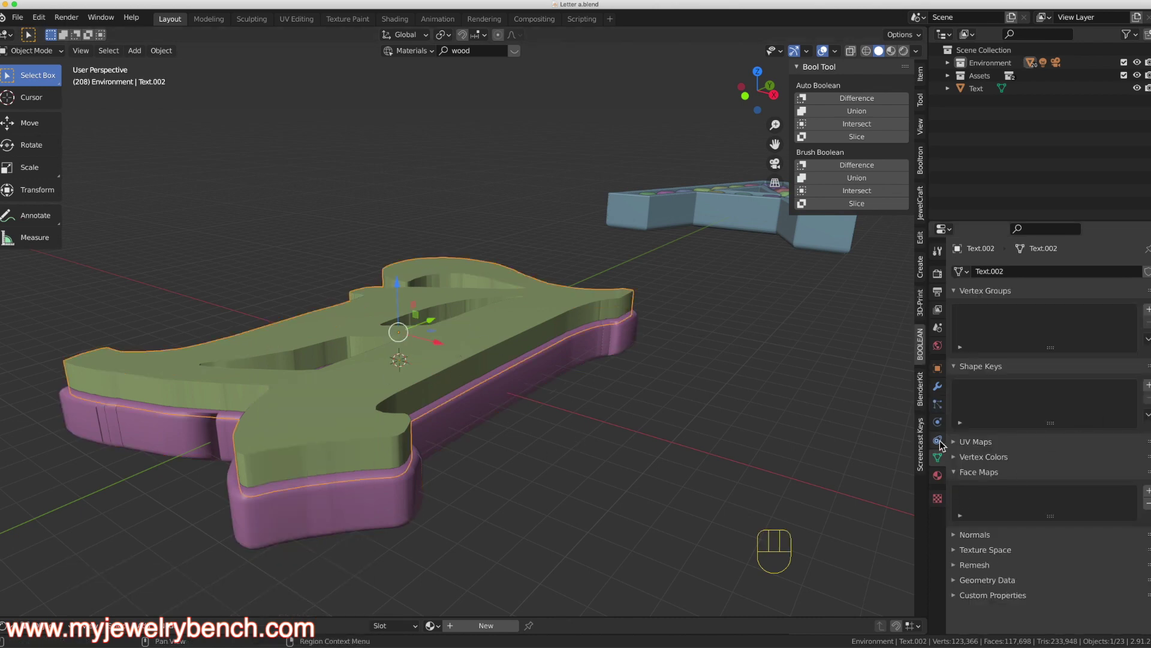
Step: Add a Smooth Remesh at octree depth 8 to each letter layer and apply it
drag(994, 277, 1031, 346)
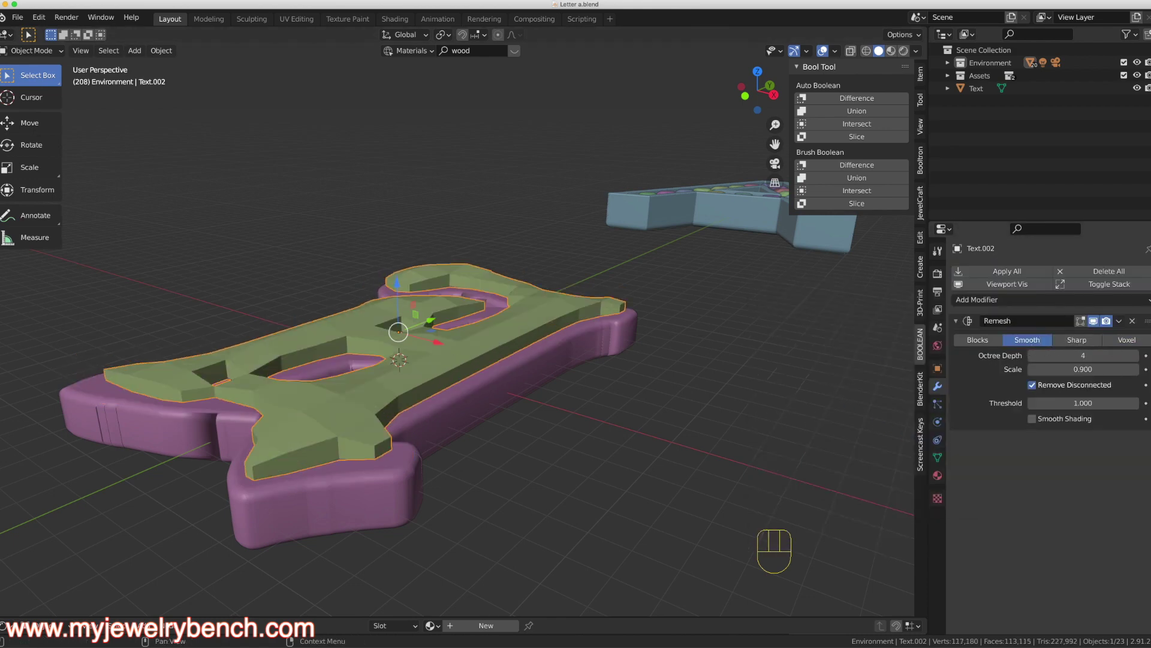
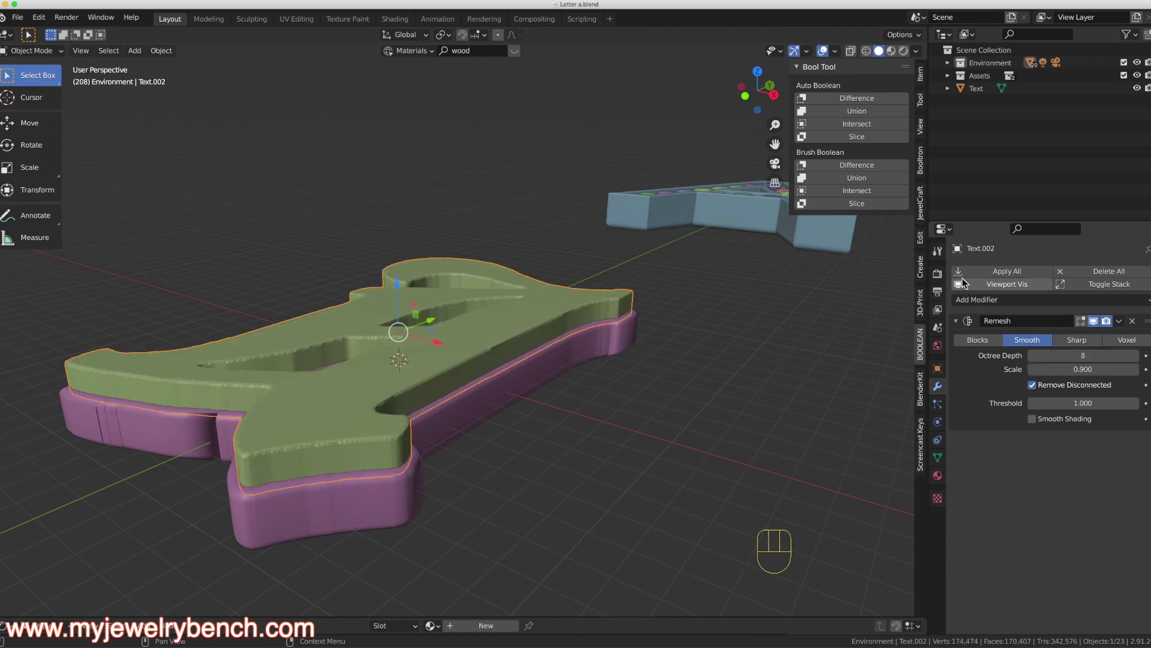
click(971, 276)
click(458, 404)
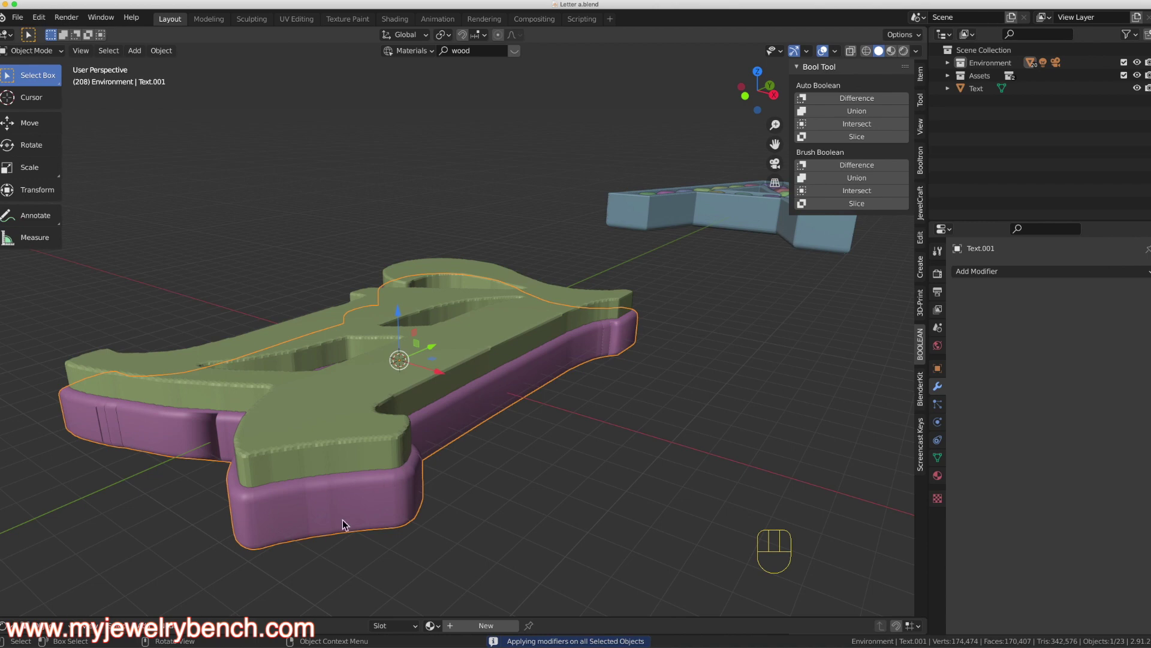
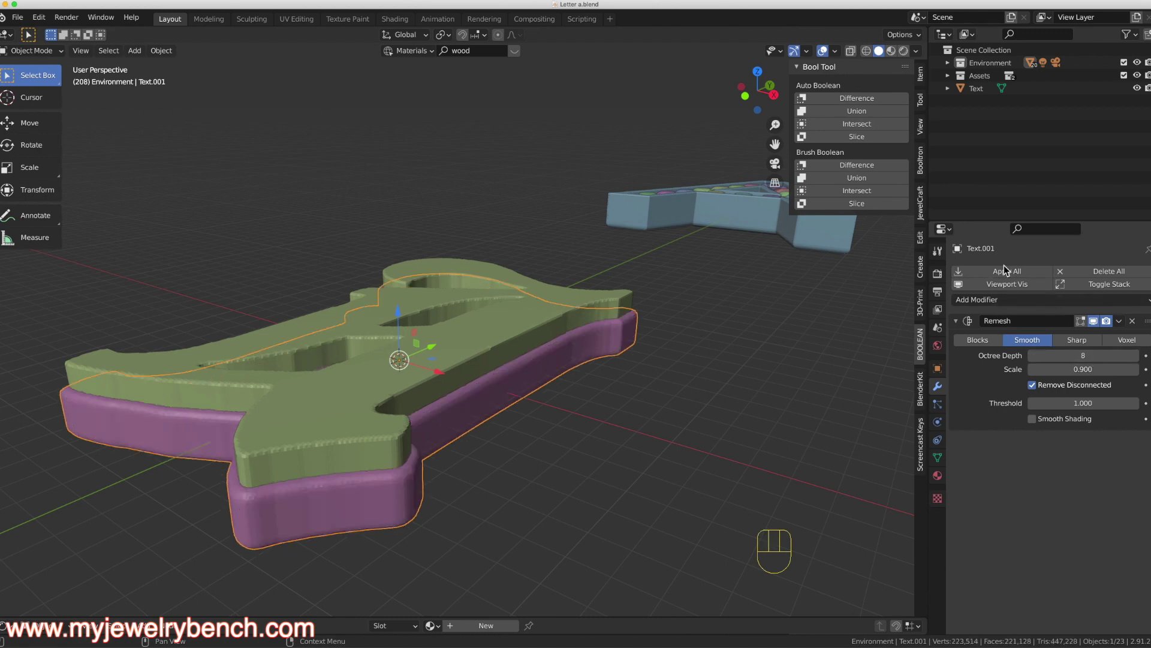
click(1008, 273)
Step: Select the inner letter layer ready for mesh editing
middle_click(400, 420)
click(326, 429)
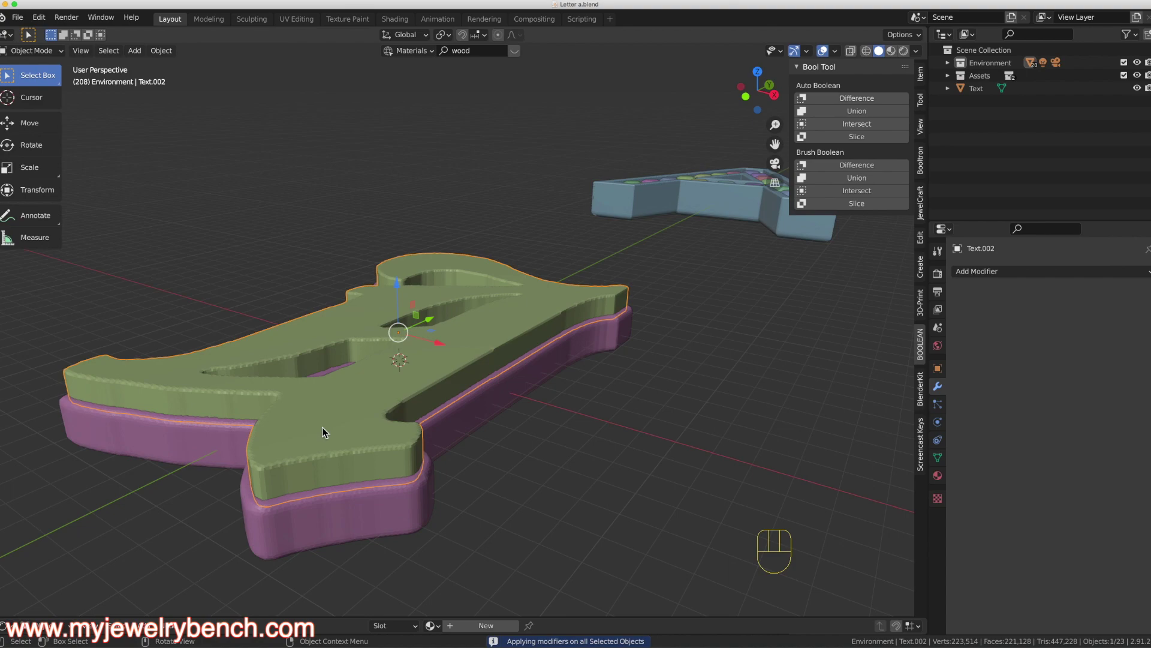
middle_click(327, 419)
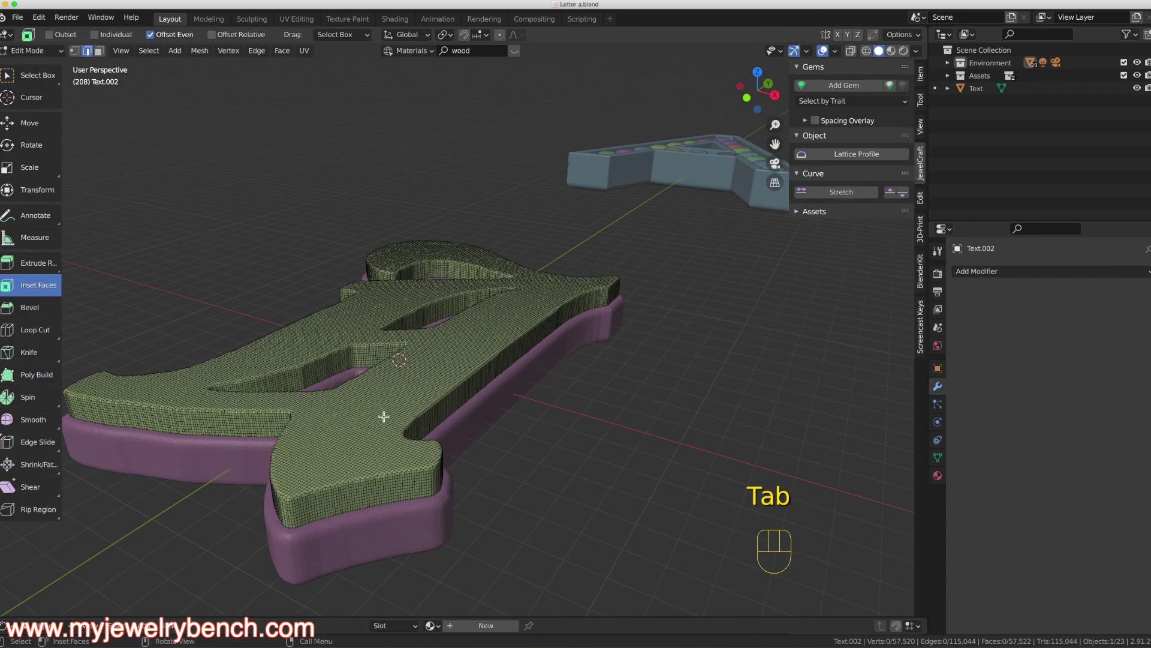
click(414, 534)
drag(413, 527, 456, 502)
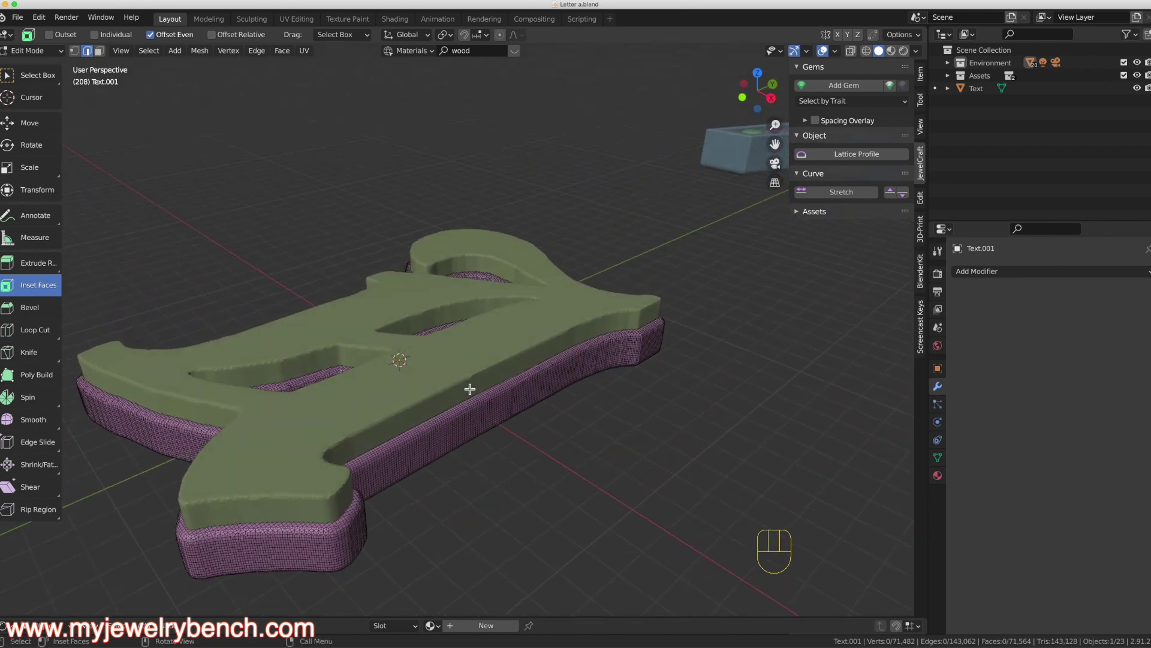
drag(389, 417, 463, 420)
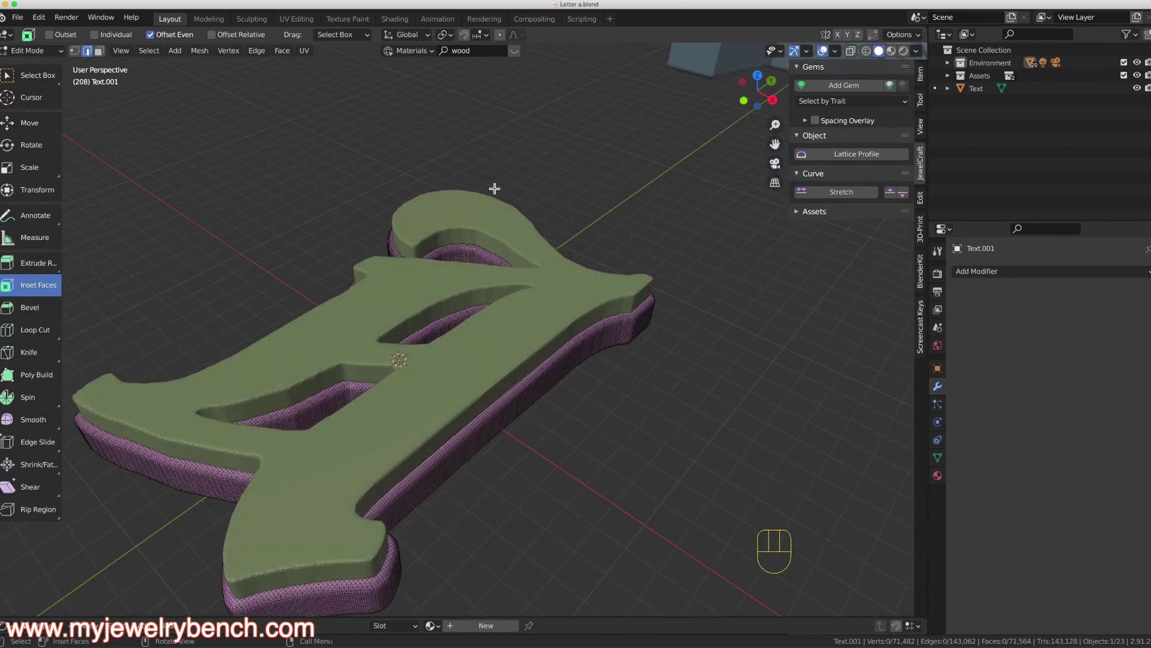
middle_click(397, 421)
middle_click(525, 478)
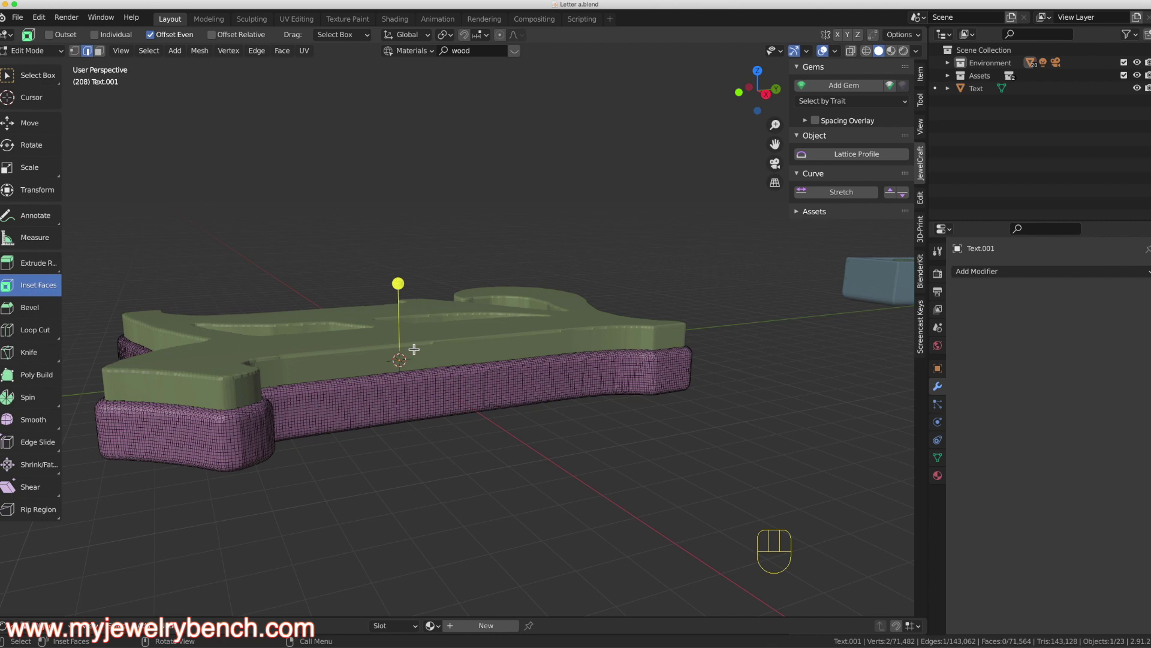
right_click(432, 271)
click(47, 87)
click(502, 343)
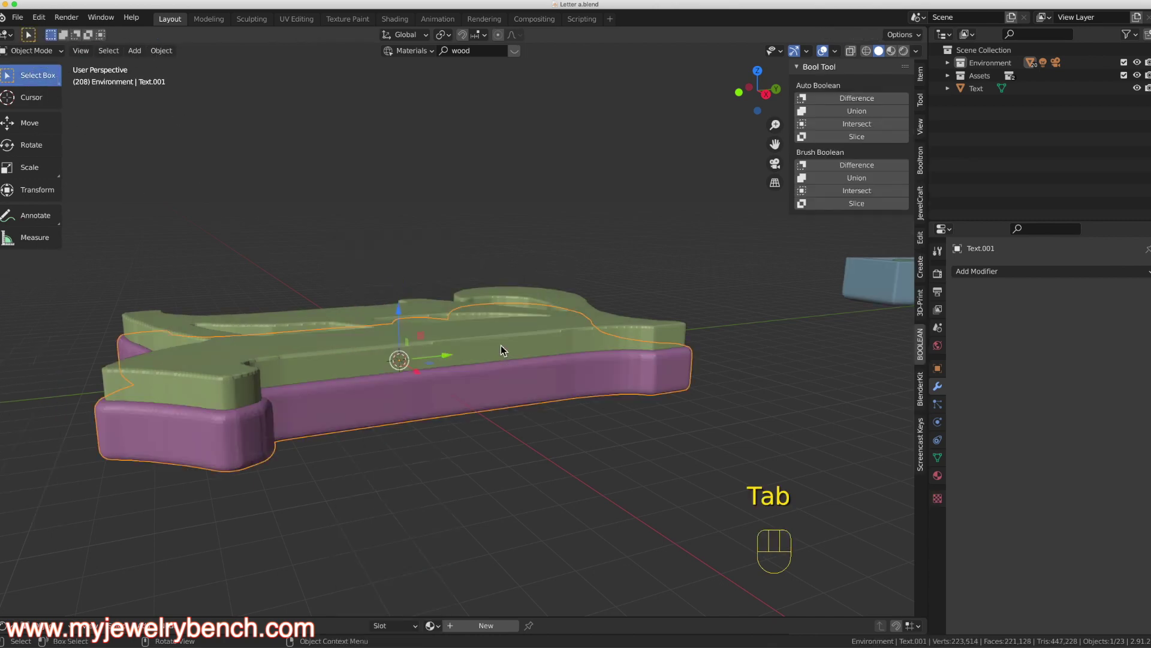
Step: Lower the inner letter slightly into the base along Z
drag(489, 332, 513, 339)
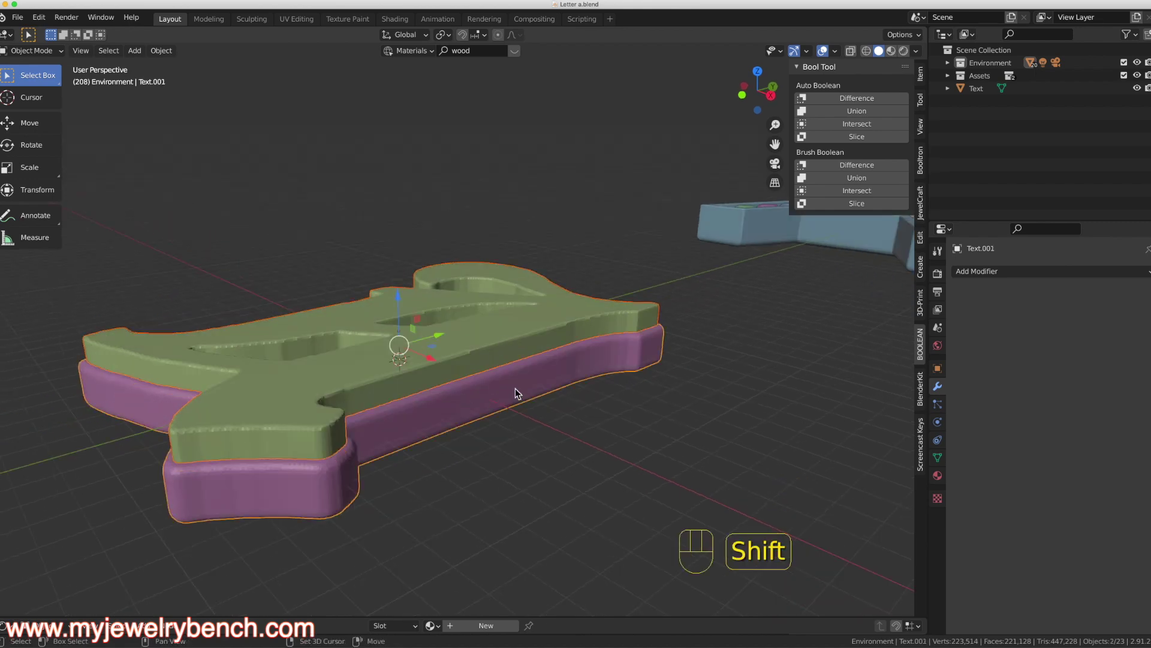
drag(871, 104, 323, 345)
drag(324, 346, 423, 392)
drag(412, 382, 382, 339)
drag(393, 352, 476, 385)
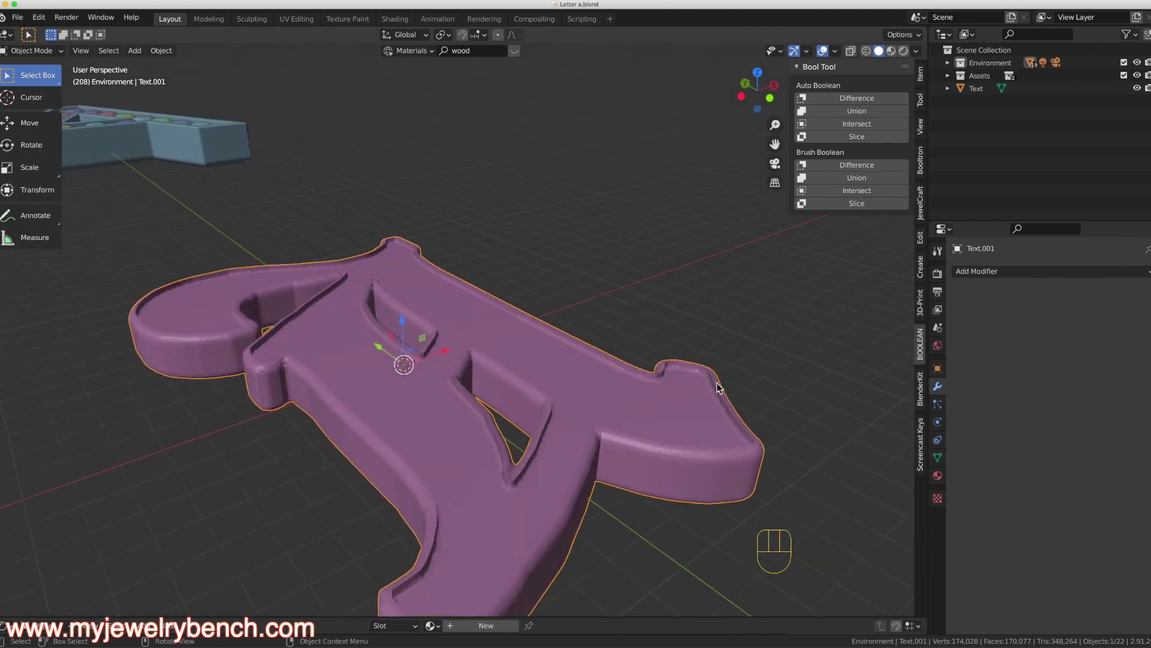
drag(527, 485, 521, 403)
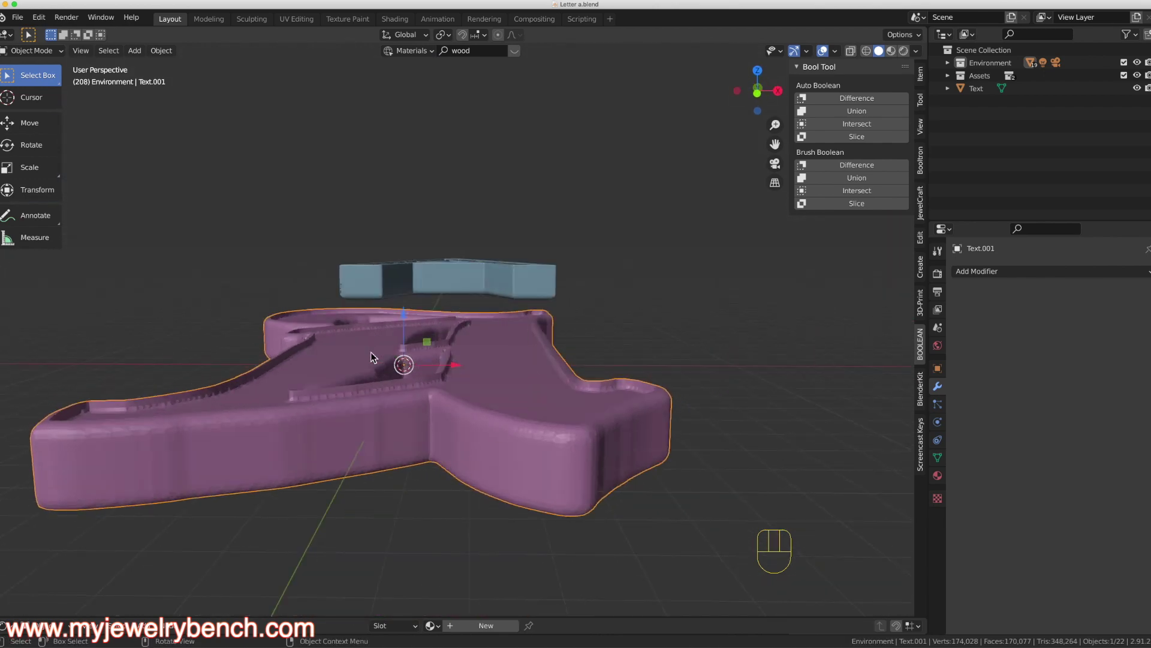
drag(438, 308, 432, 336)
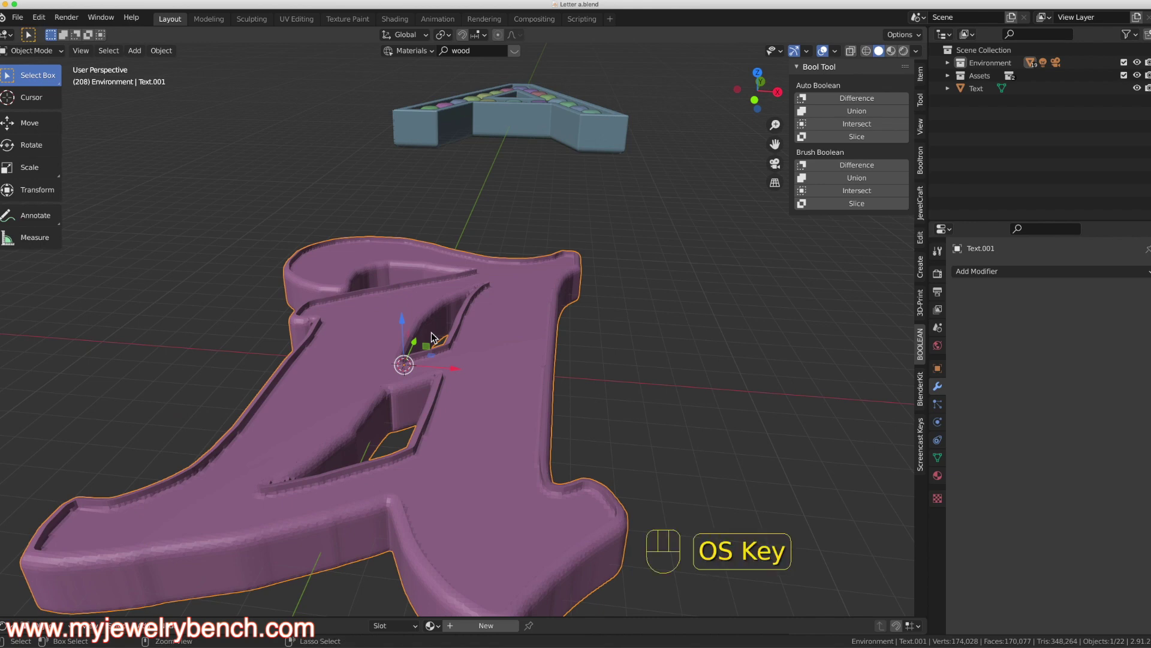
click(527, 363)
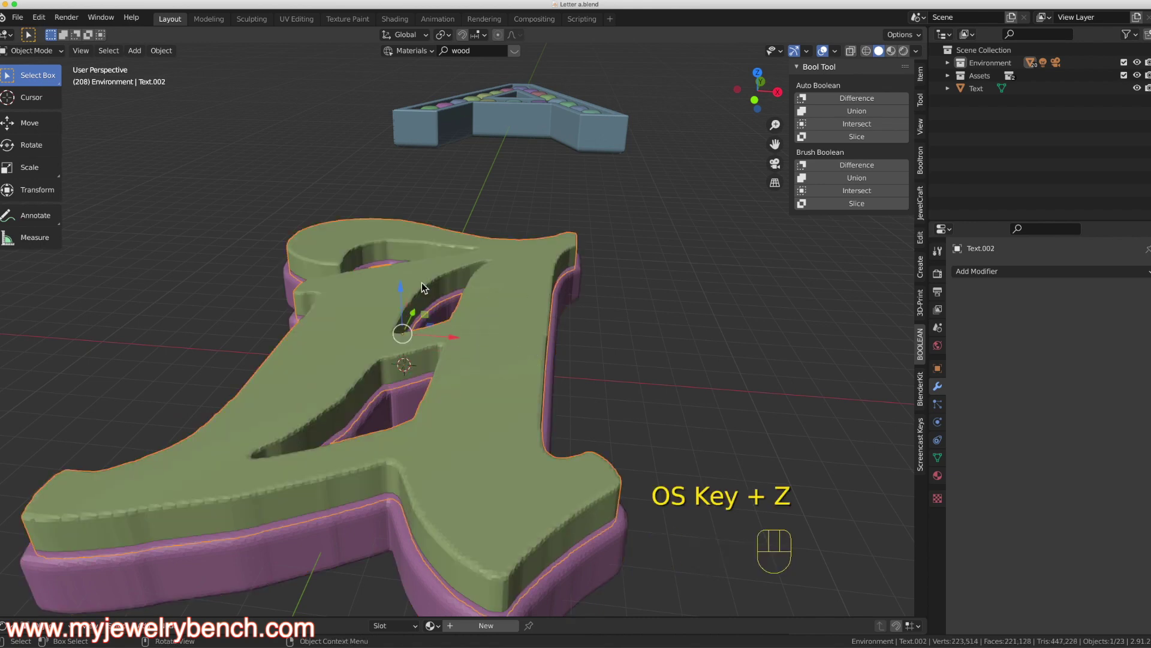
drag(407, 293, 404, 303)
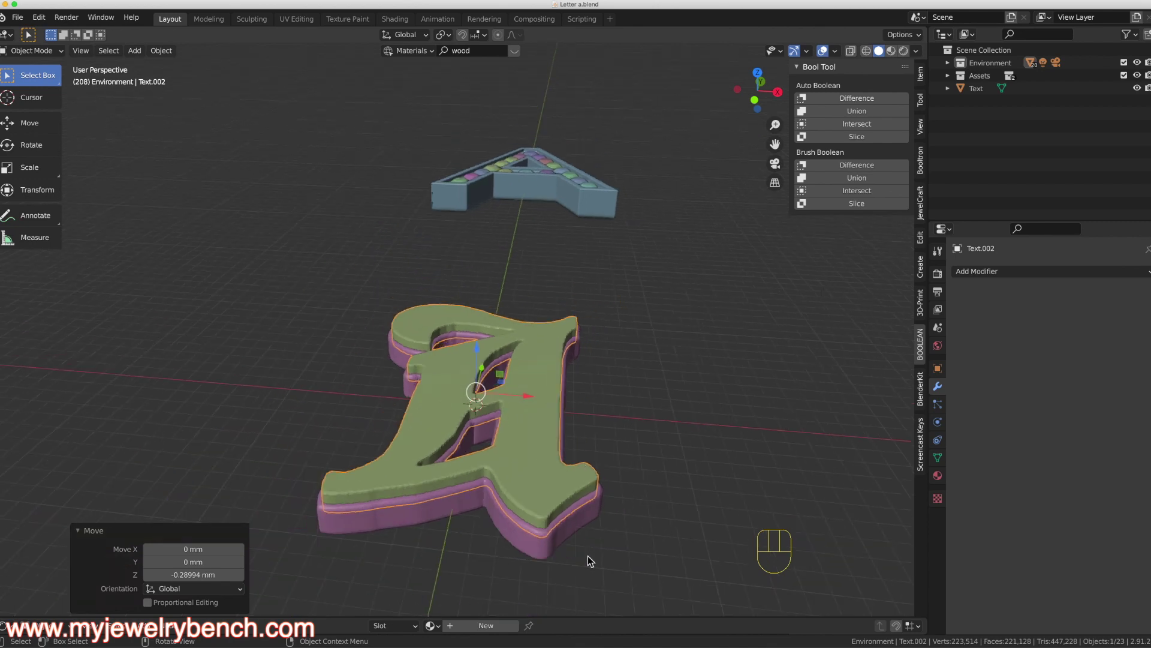
Step: Auto Boolean Difference the inner layer from the base, leaving a raised inset border
click(556, 548)
drag(870, 106, 500, 423)
drag(503, 424, 525, 437)
drag(509, 422, 489, 401)
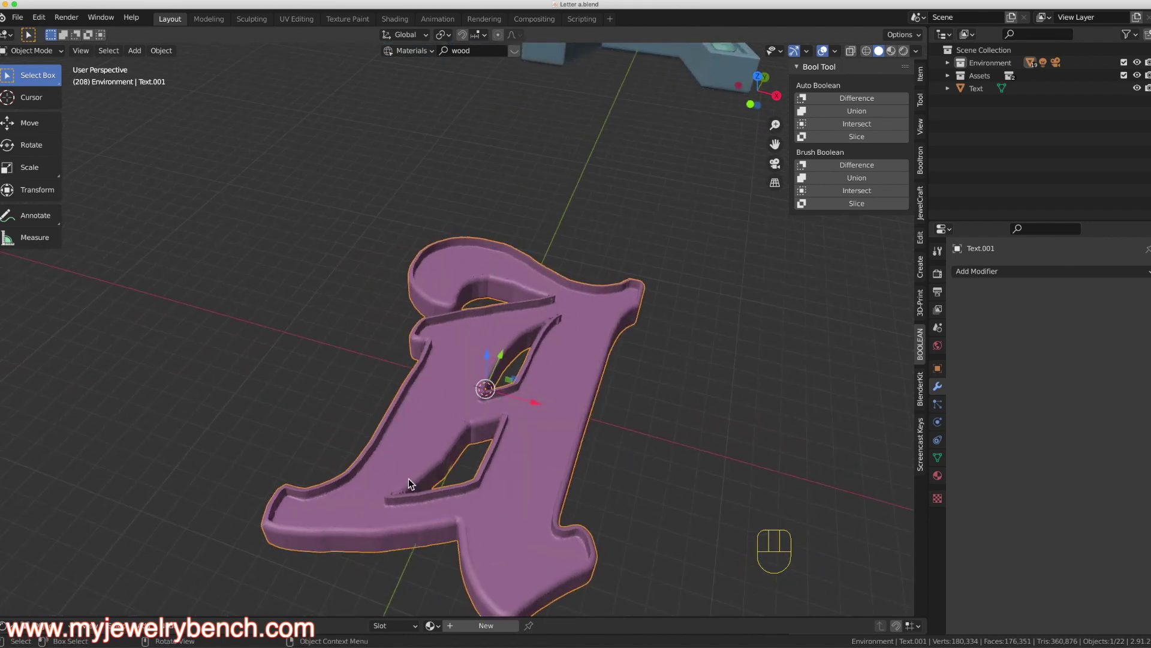
drag(524, 408, 542, 376)
drag(513, 379, 534, 348)
drag(528, 359, 544, 362)
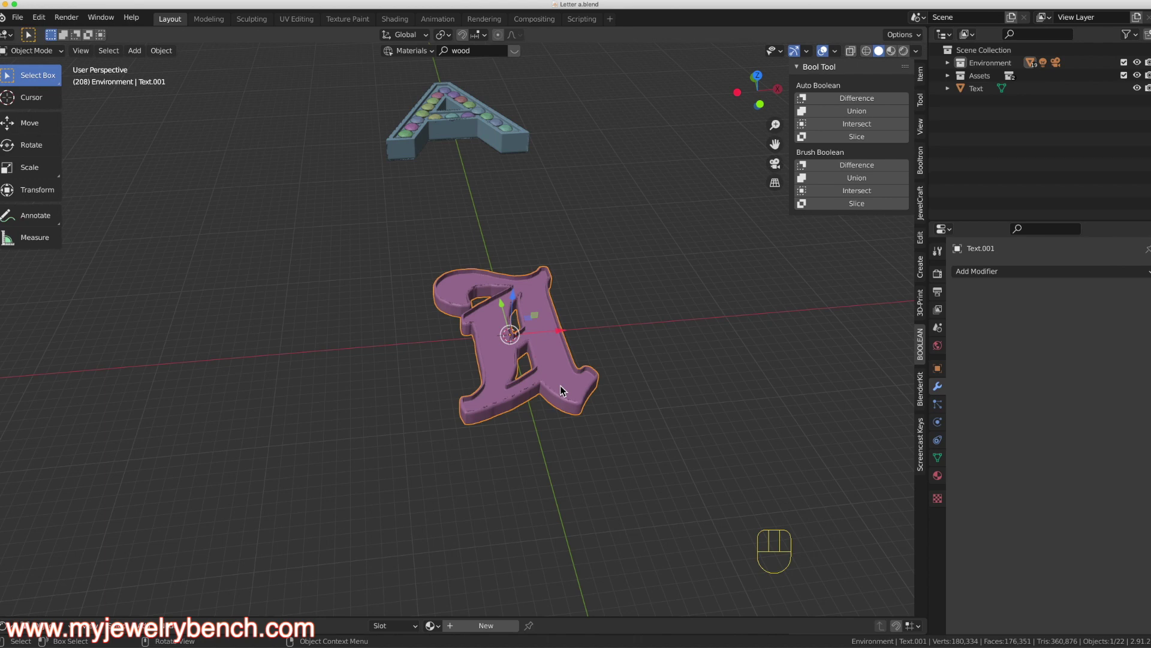